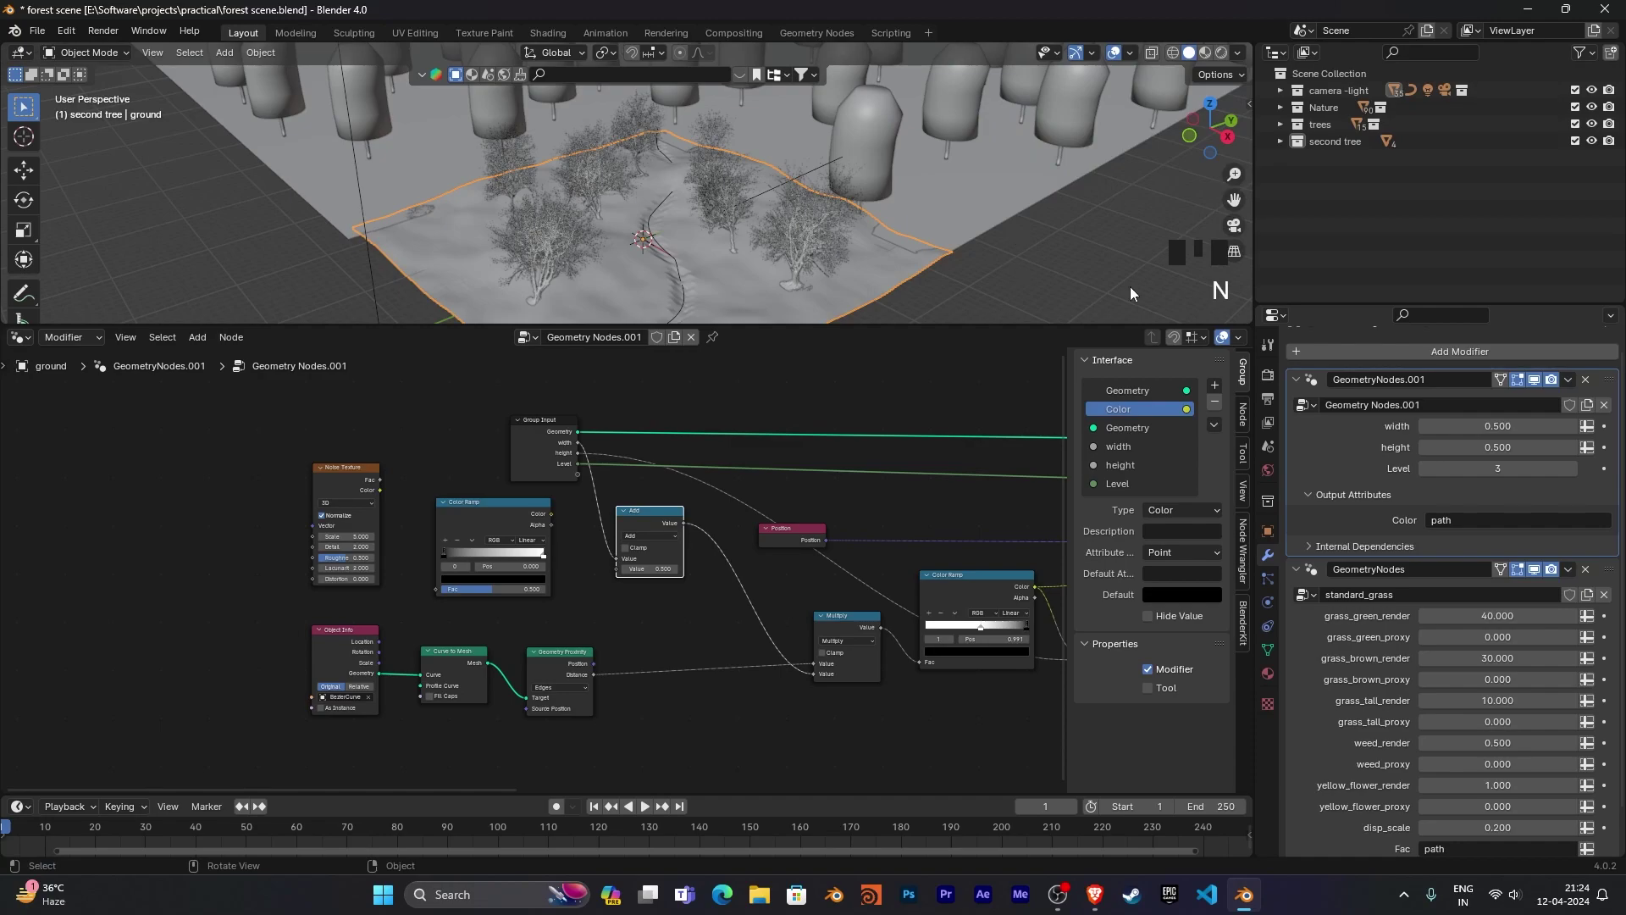
Wire the noise Color Ramp's Color output into the Add node's Value input.
middle_click(569, 624)
scroll(up, 3)
drag(509, 634, 458, 614)
drag(458, 615, 470, 632)
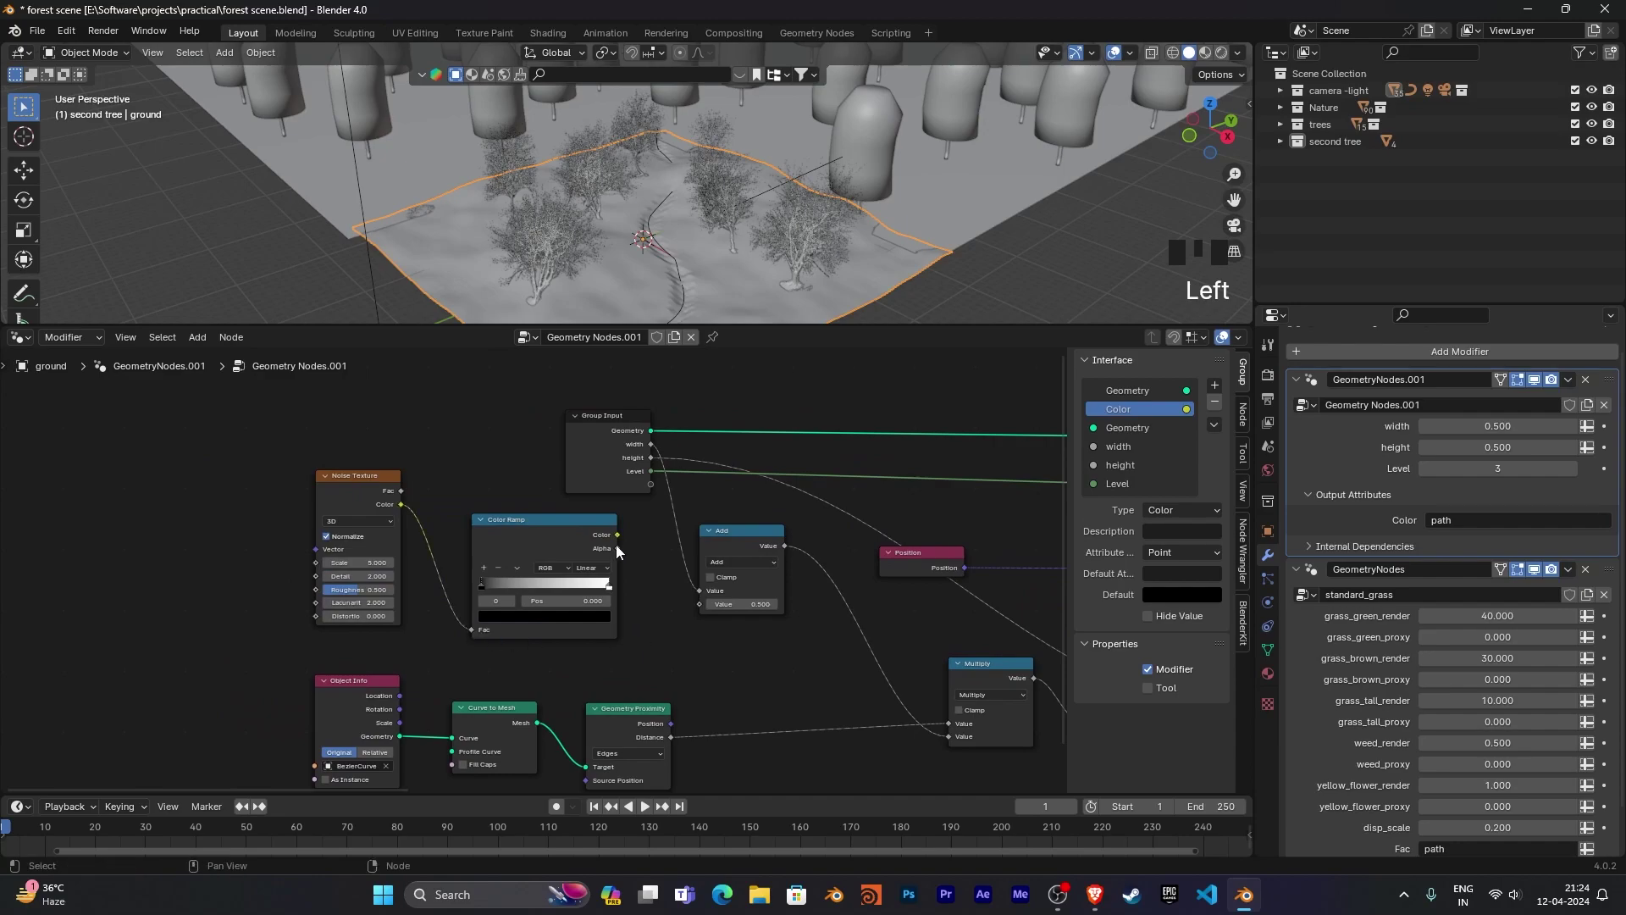
click(648, 544)
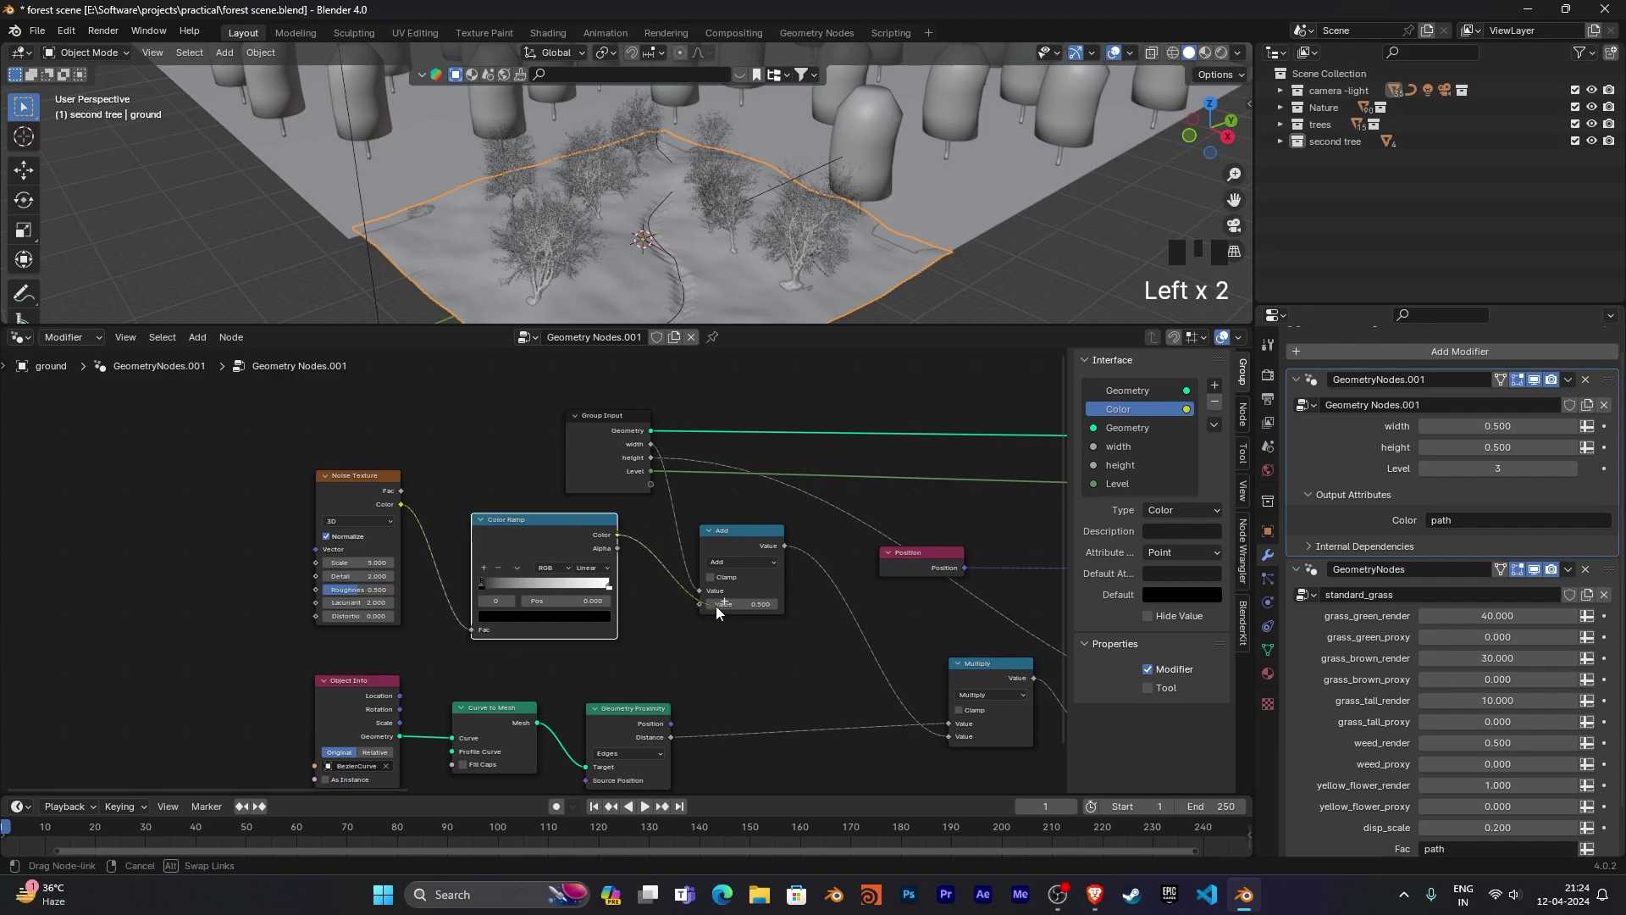
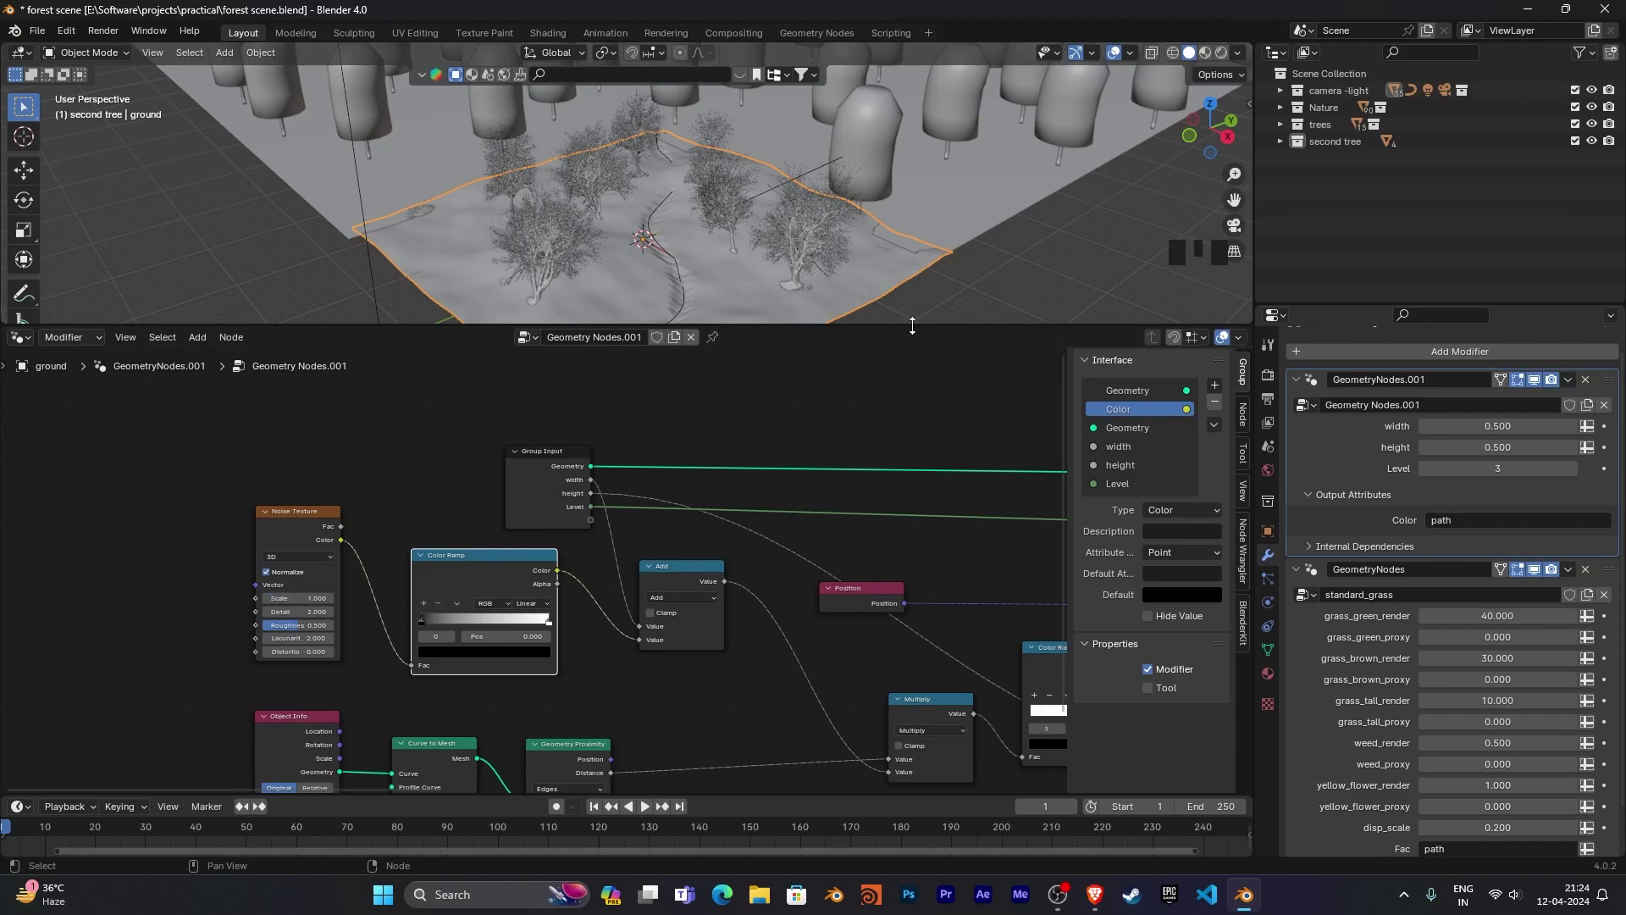
Move over to the displacement group and Set Position nodes, leaving the path noise scale at 1.0.
drag(861, 679, 1027, 530)
drag(1026, 529, 1243, 418)
click(1218, 497)
drag(1204, 582, 1205, 680)
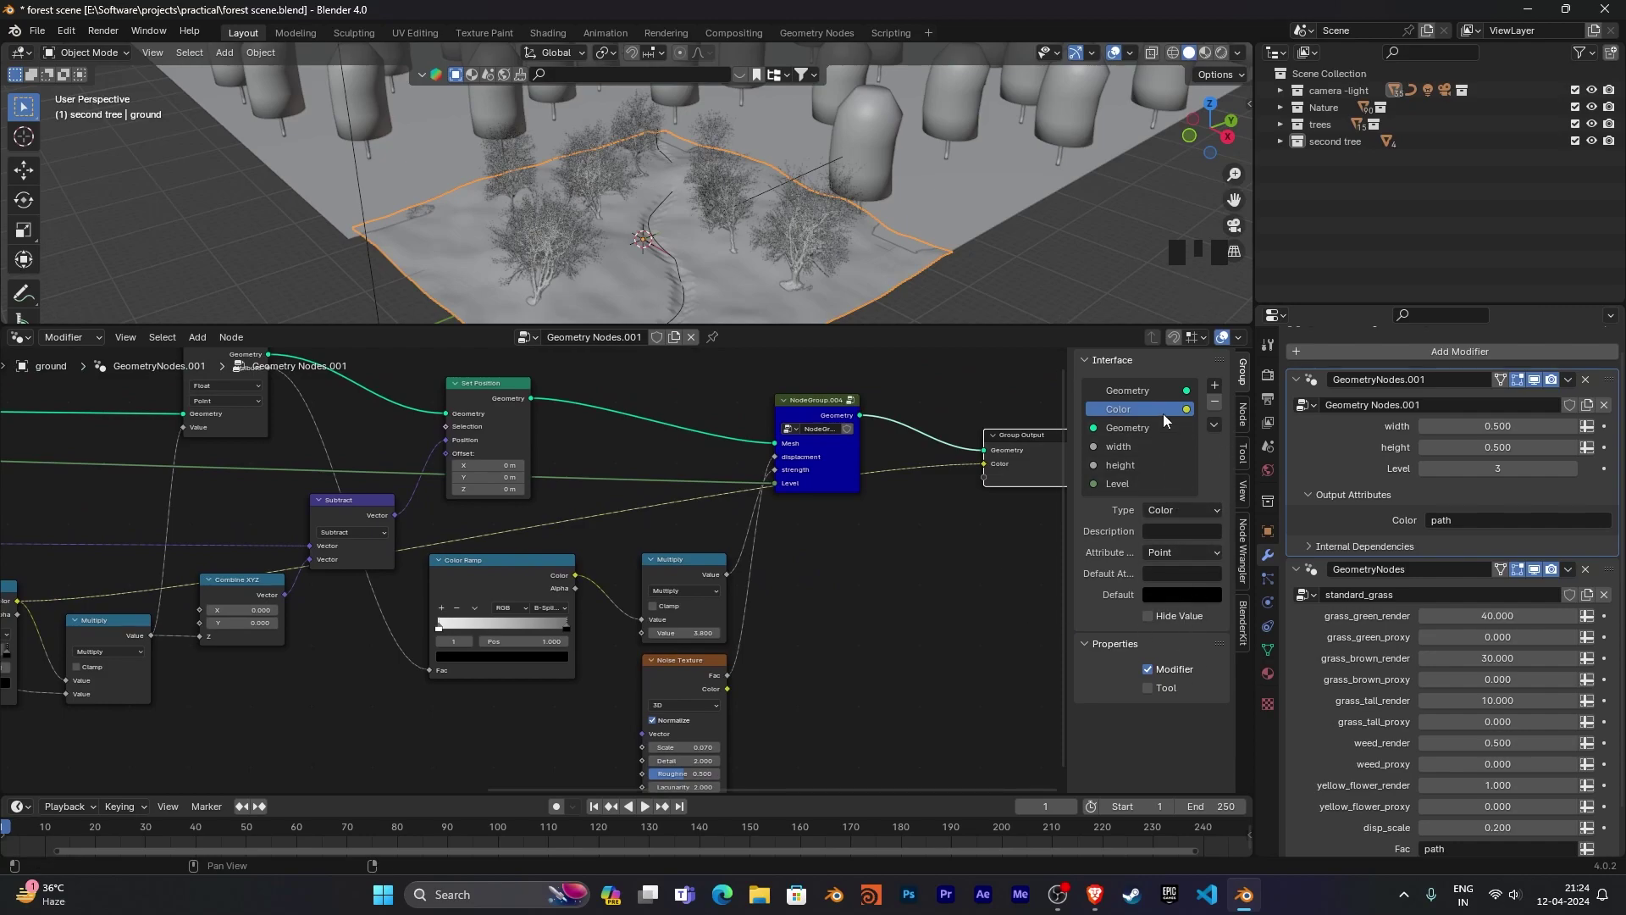
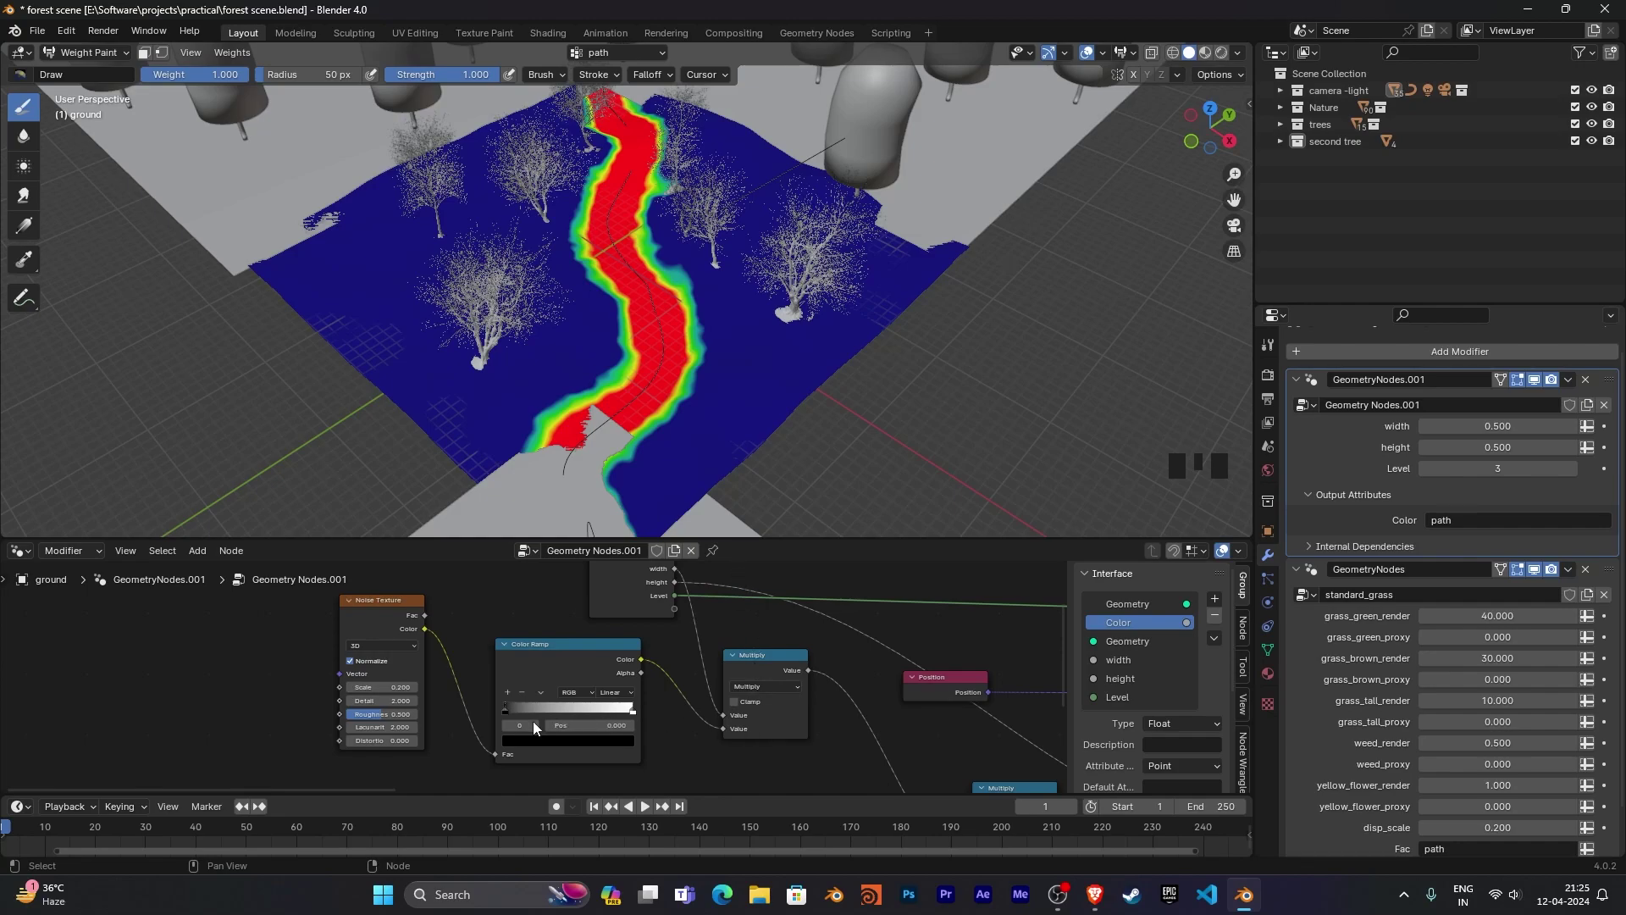
Pull the path Color Ramp stop in to about 0.5 for a narrower, sharper path band.
drag(509, 716, 462, 717)
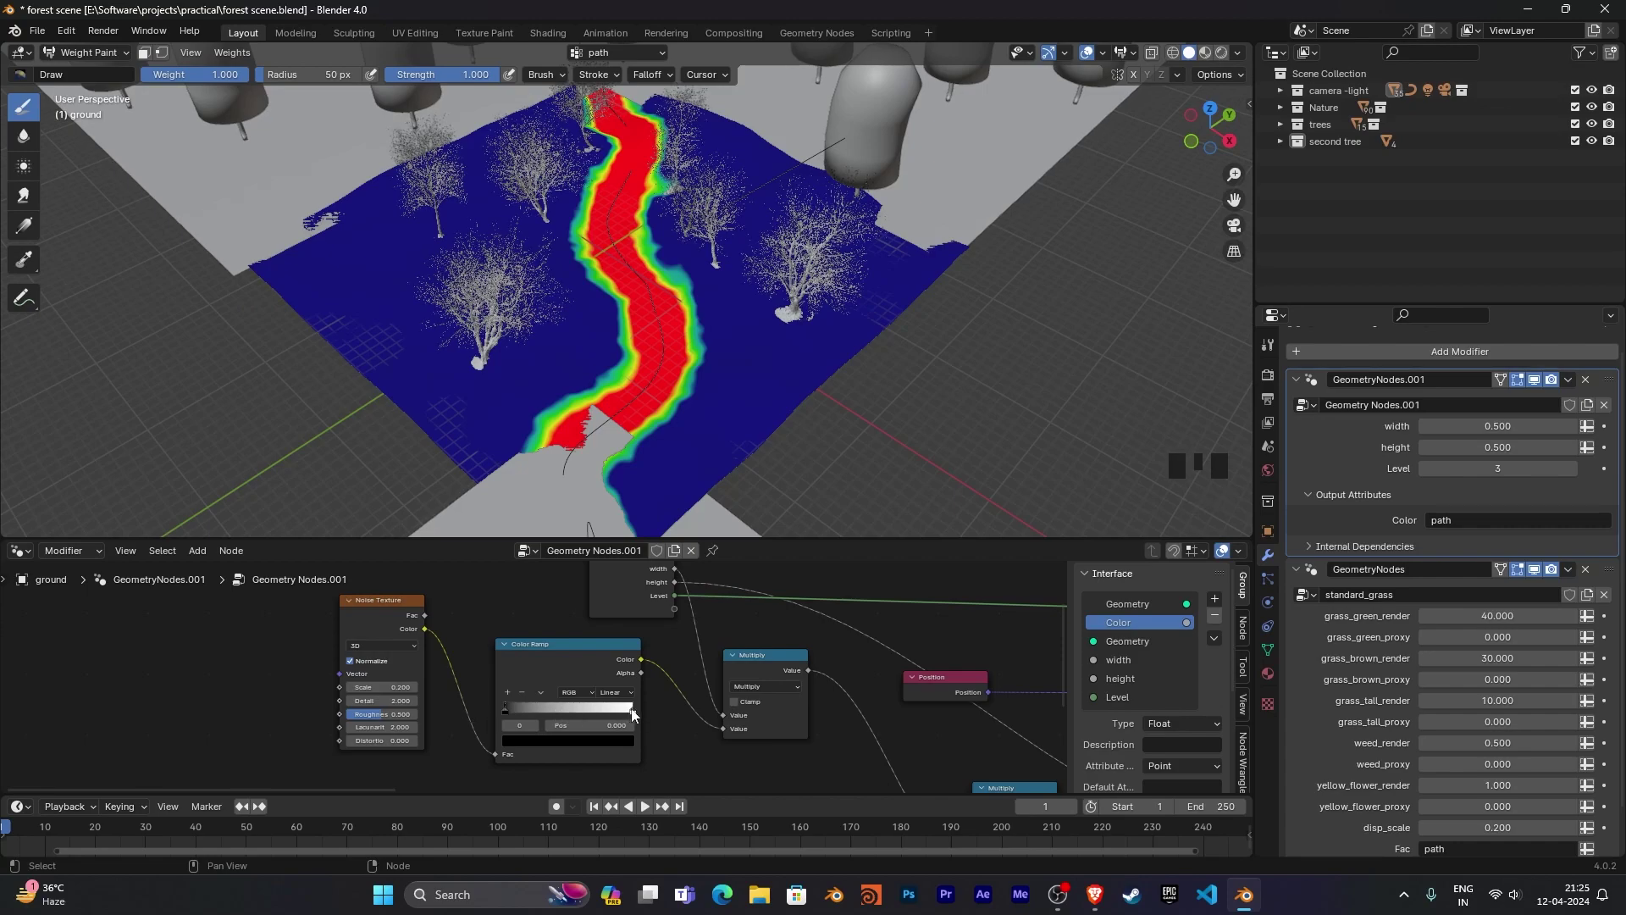
drag(636, 714, 492, 722)
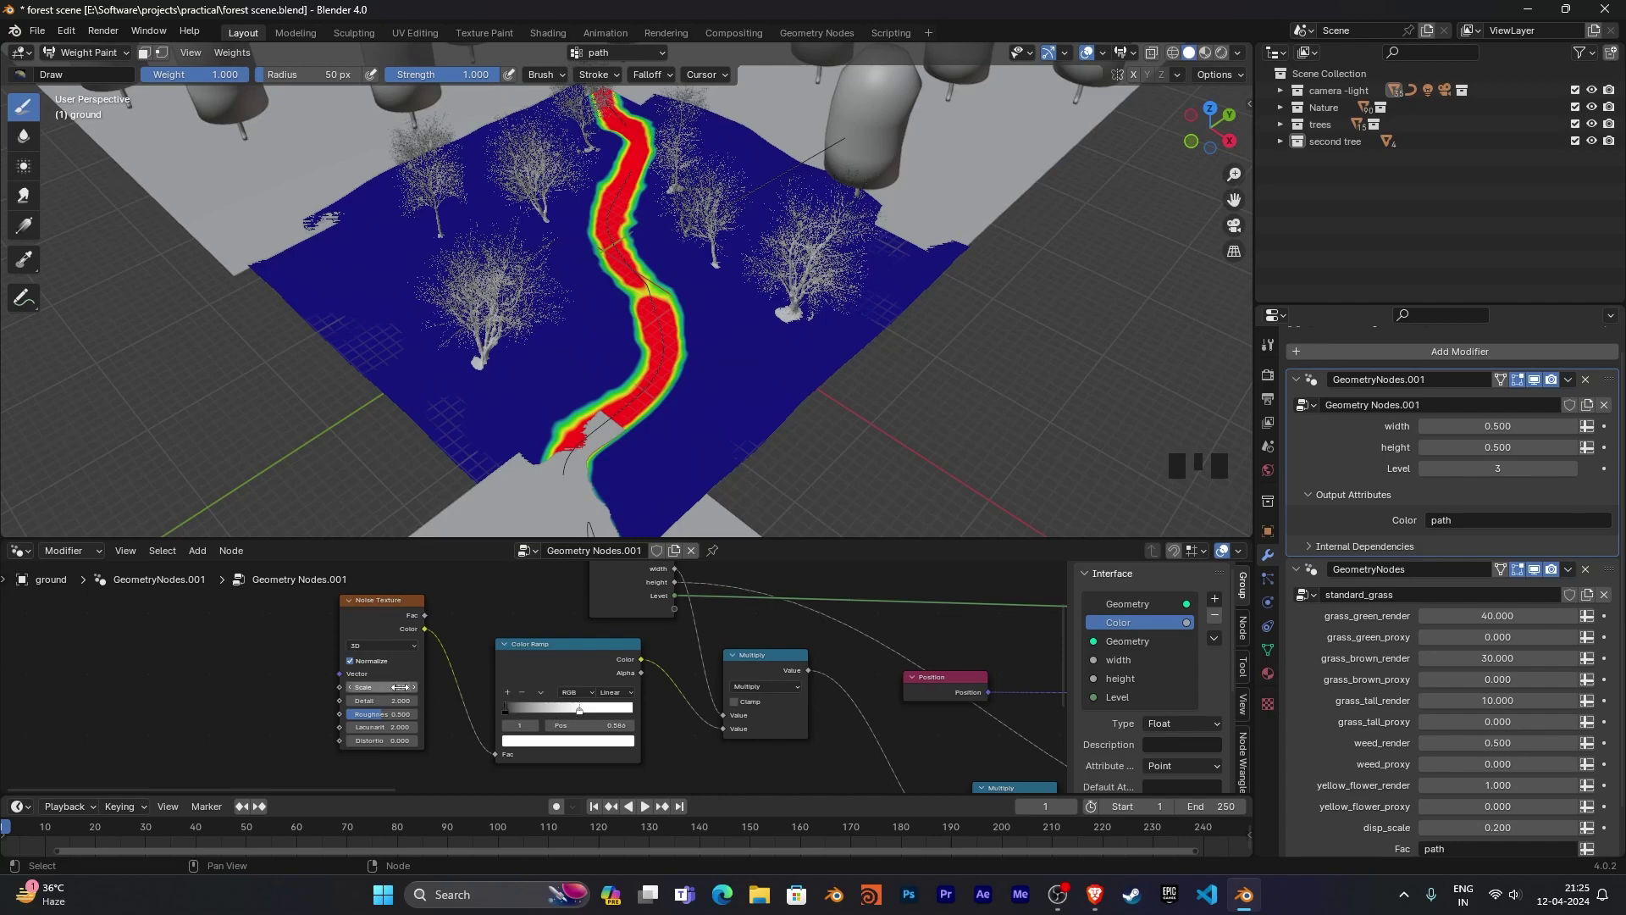
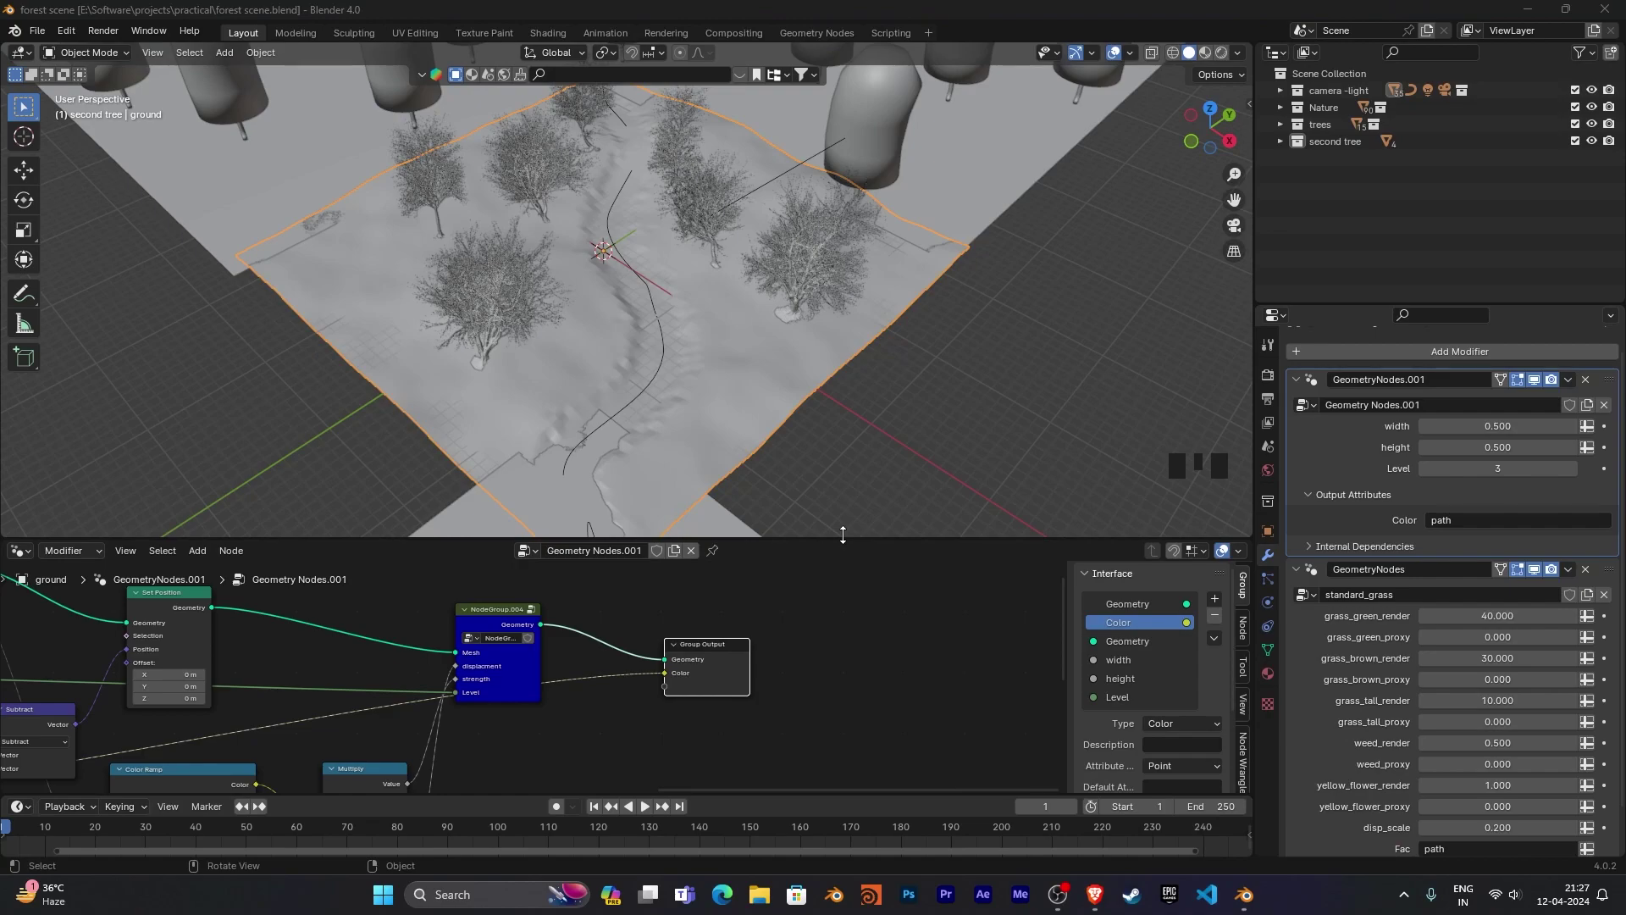
Return from the top-down render to the main forest scene layout.
click(850, 539)
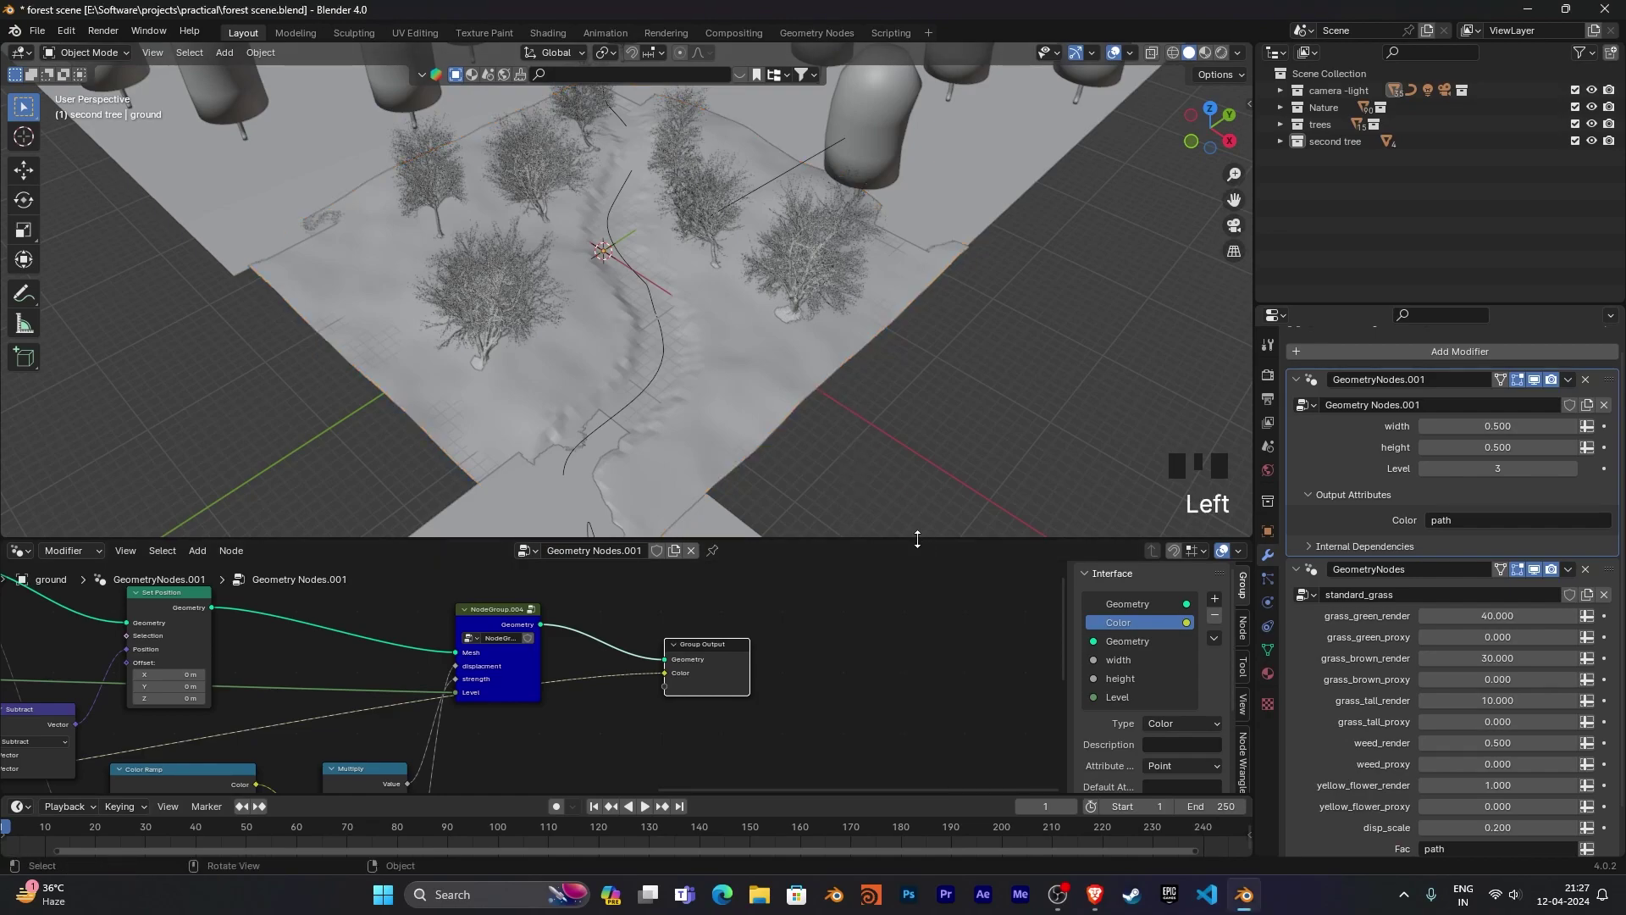
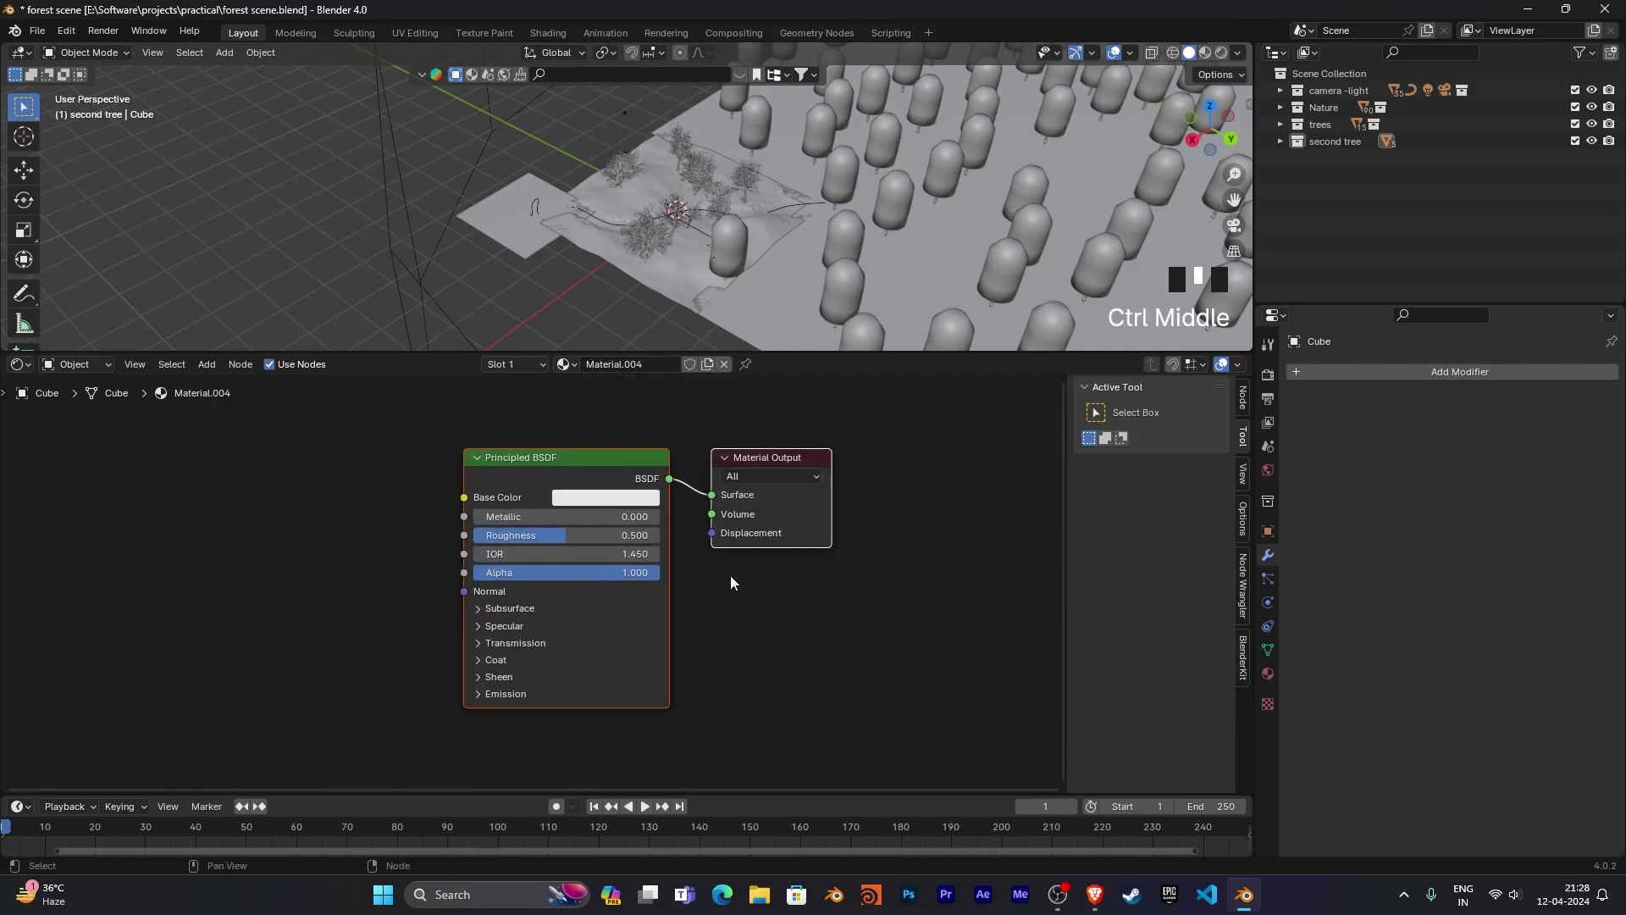
Give the cube a new material, remove its Principled BSDF and add a Principled Volume node.
click(688, 475)
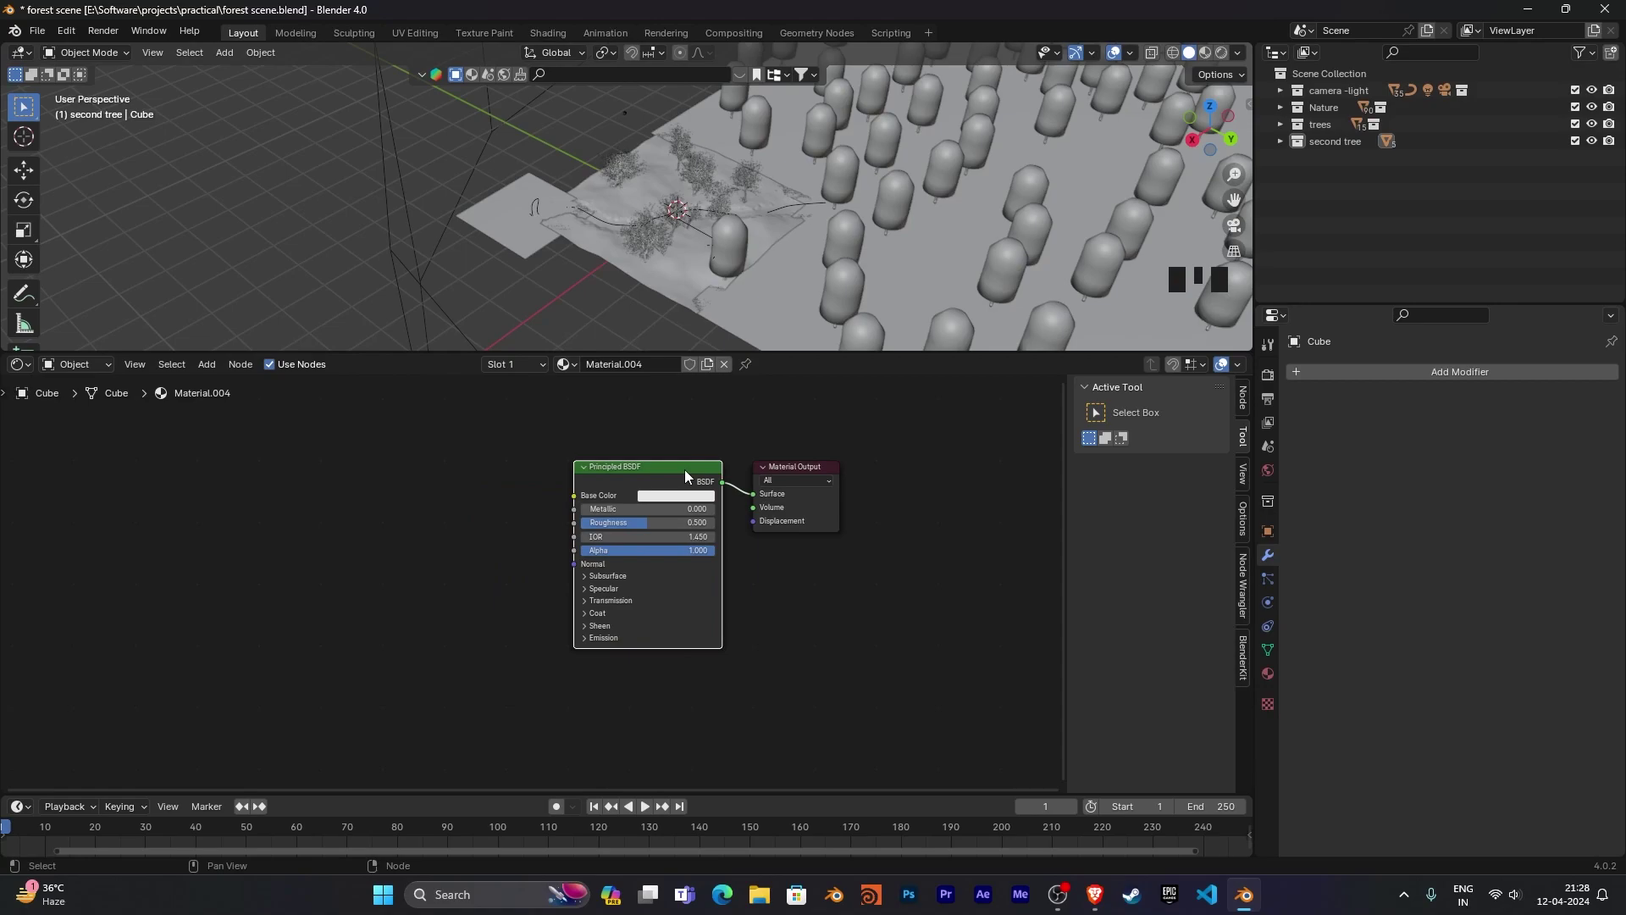
key(Delete)
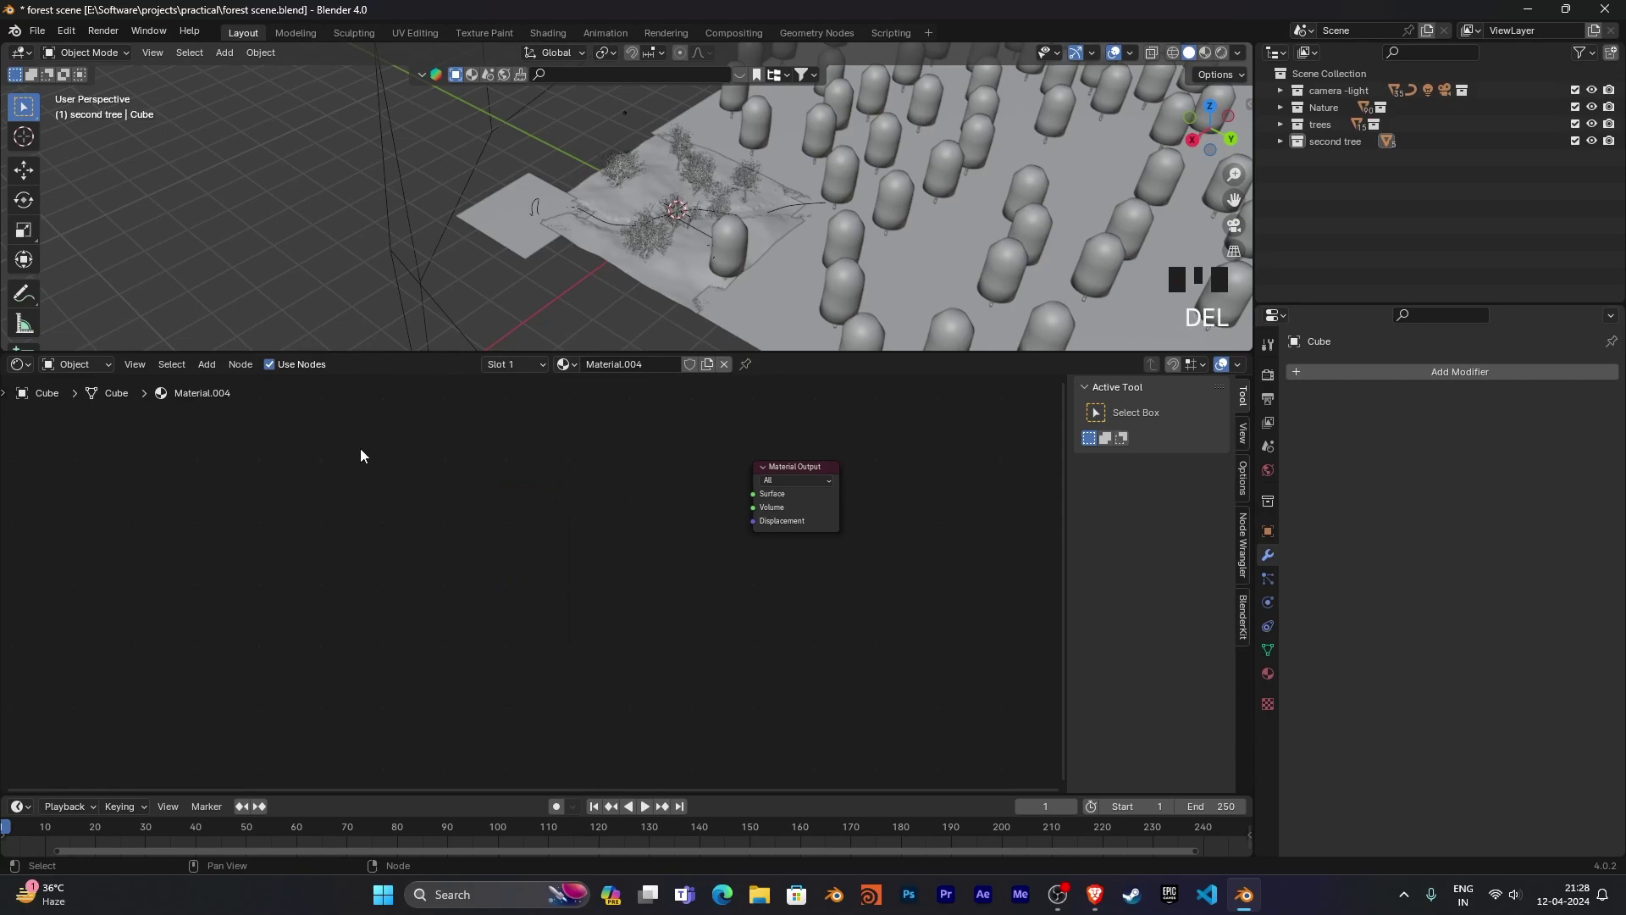
key(shift+a)
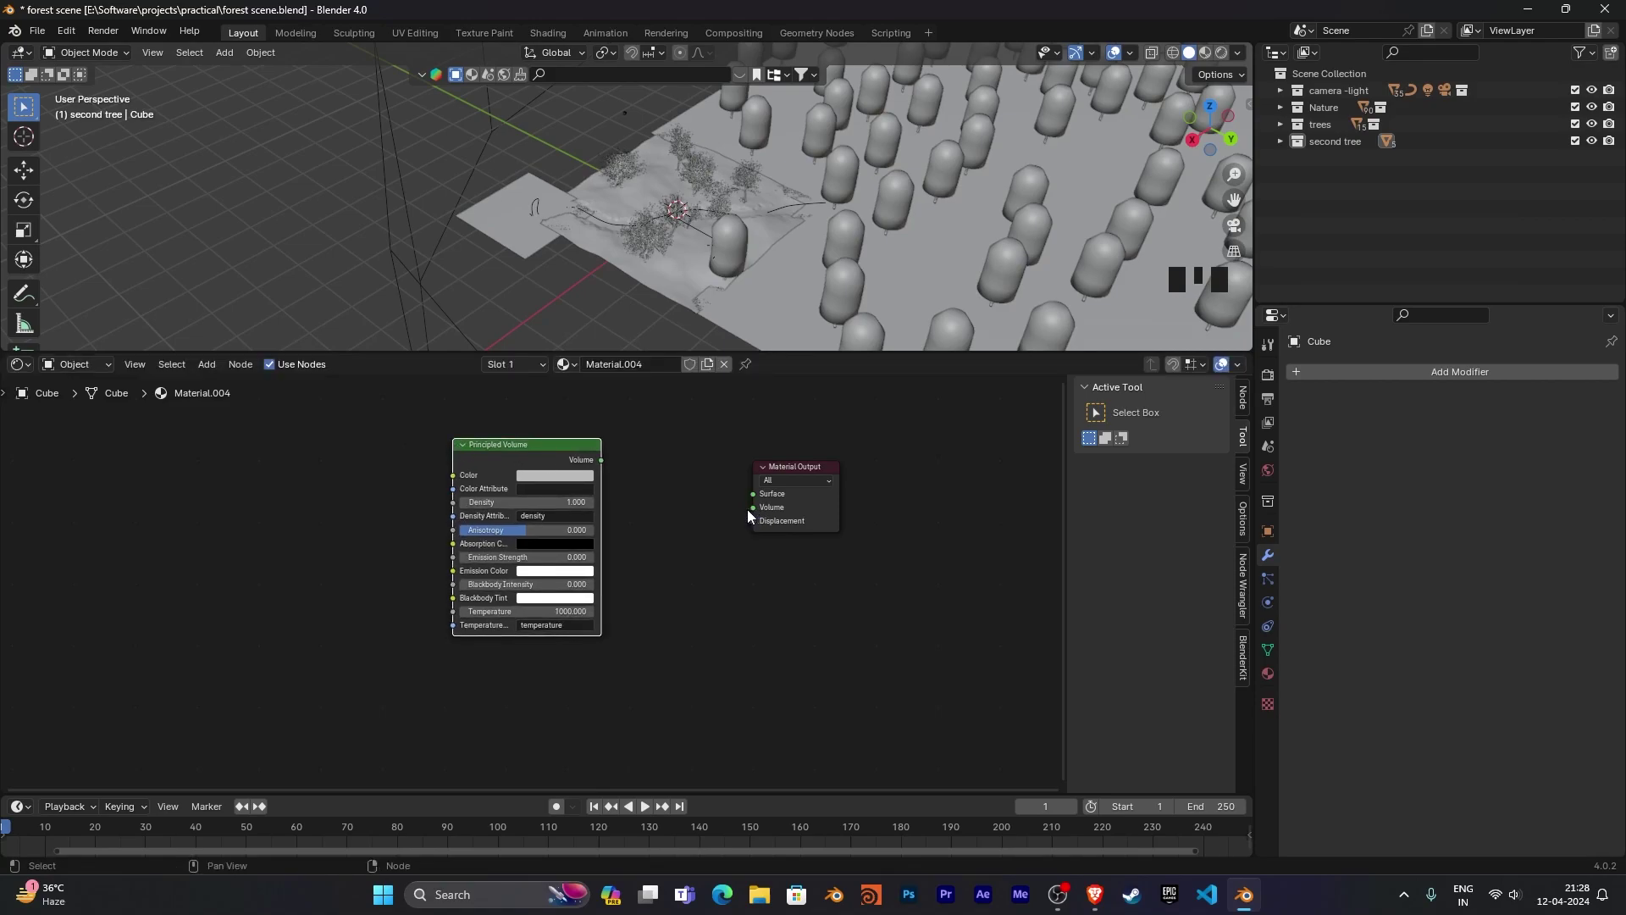
Place the Principled Volume node and connect it to the material's Volume output.
click(707, 511)
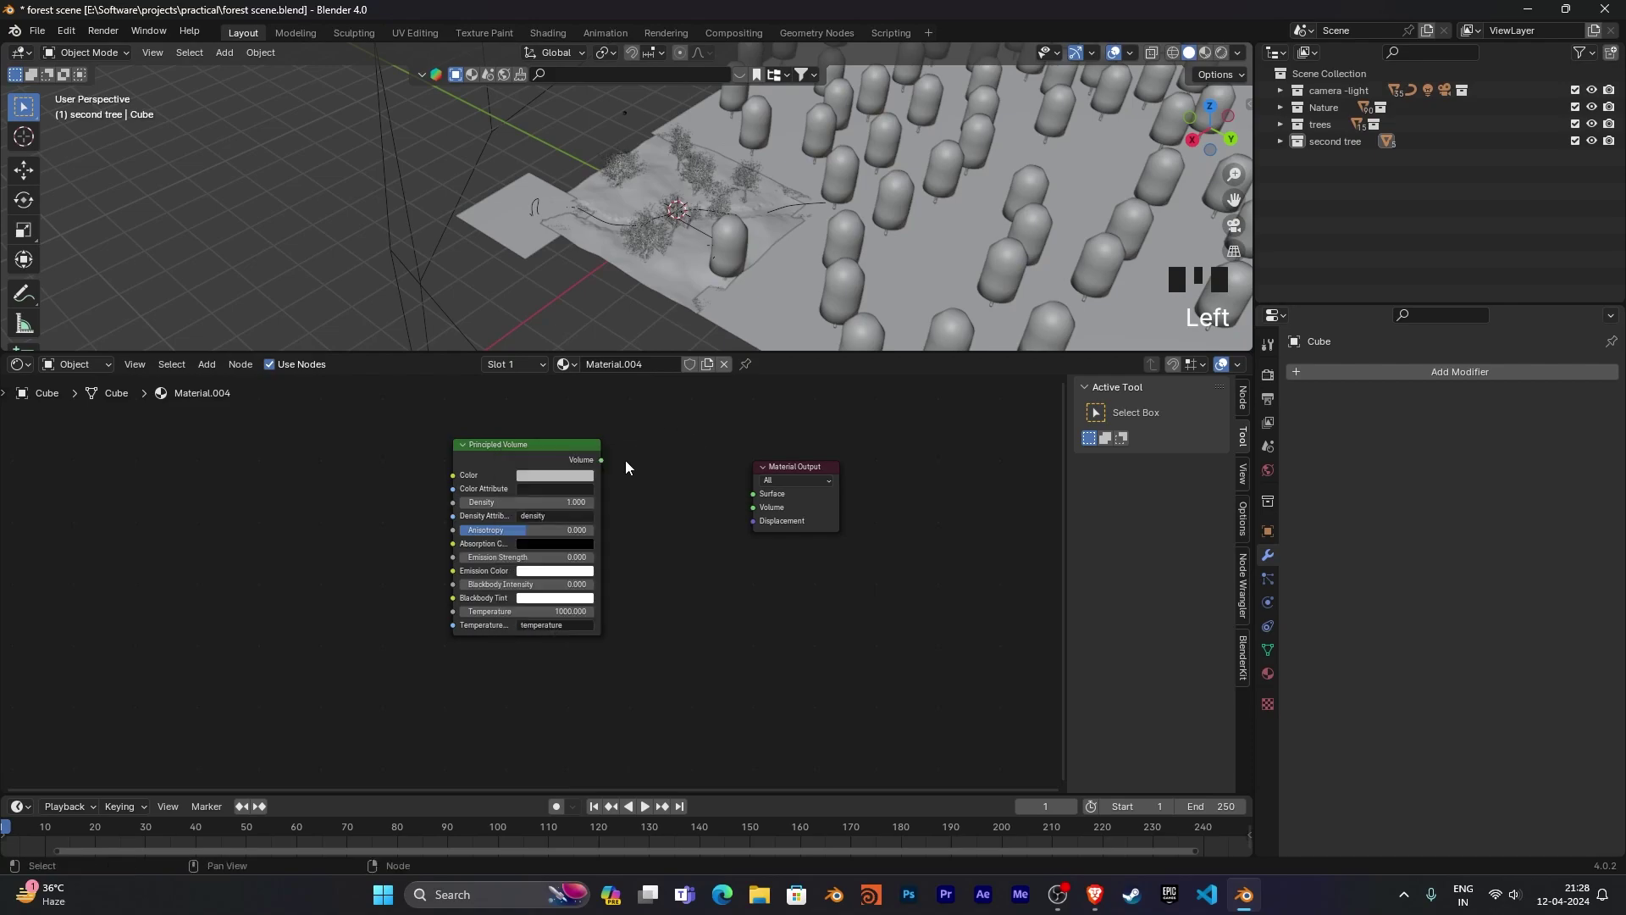
click(715, 484)
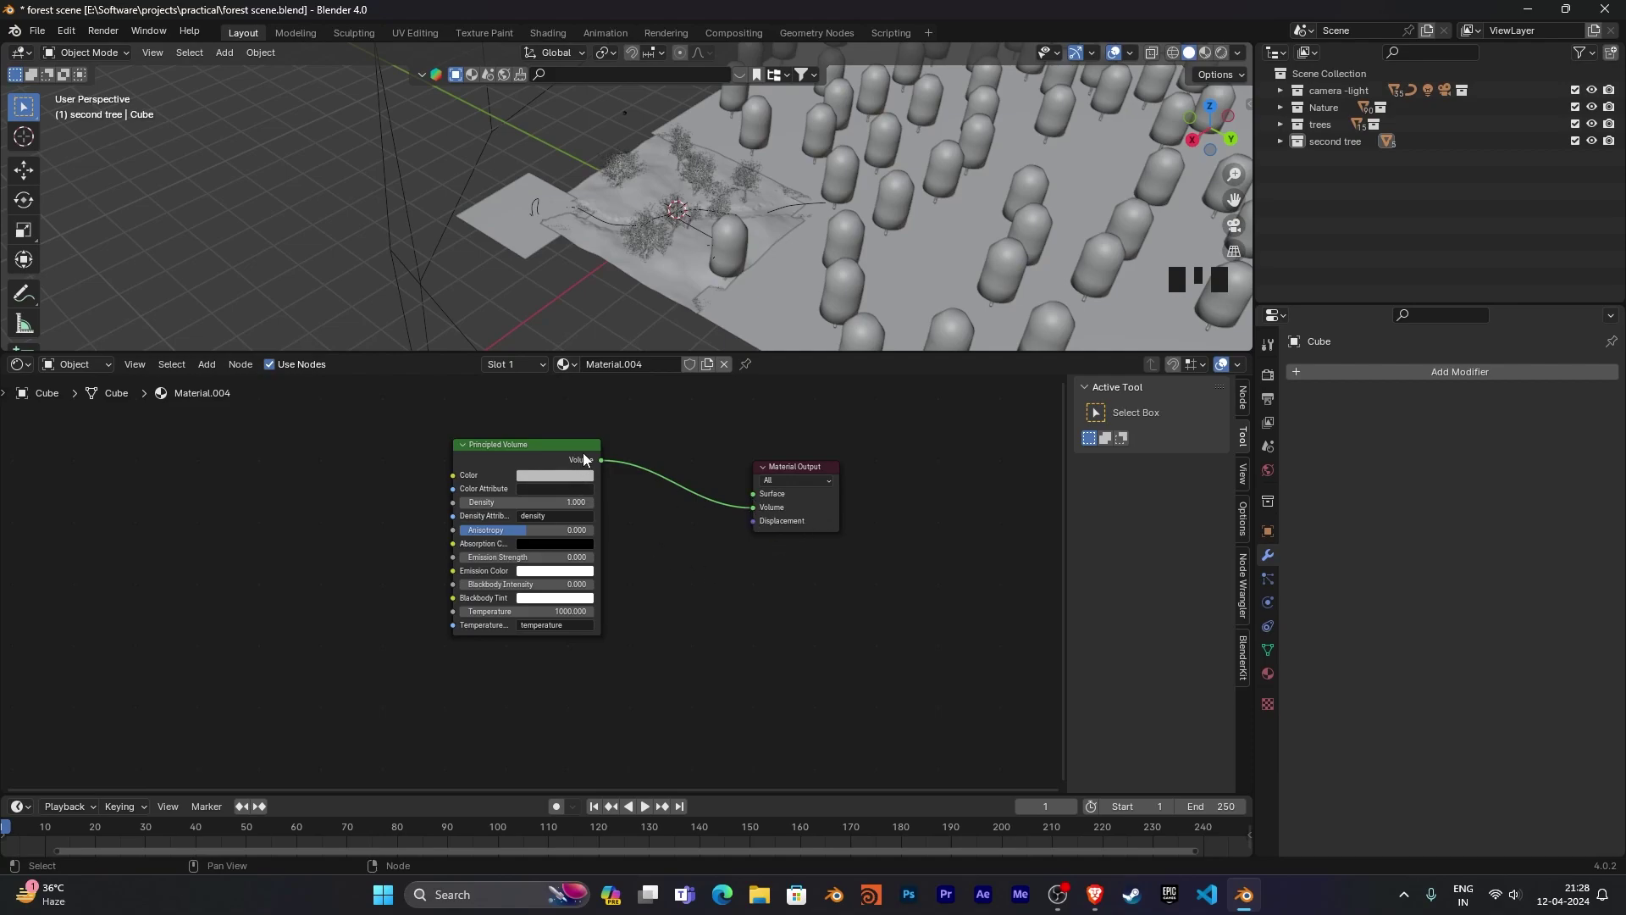
click(643, 454)
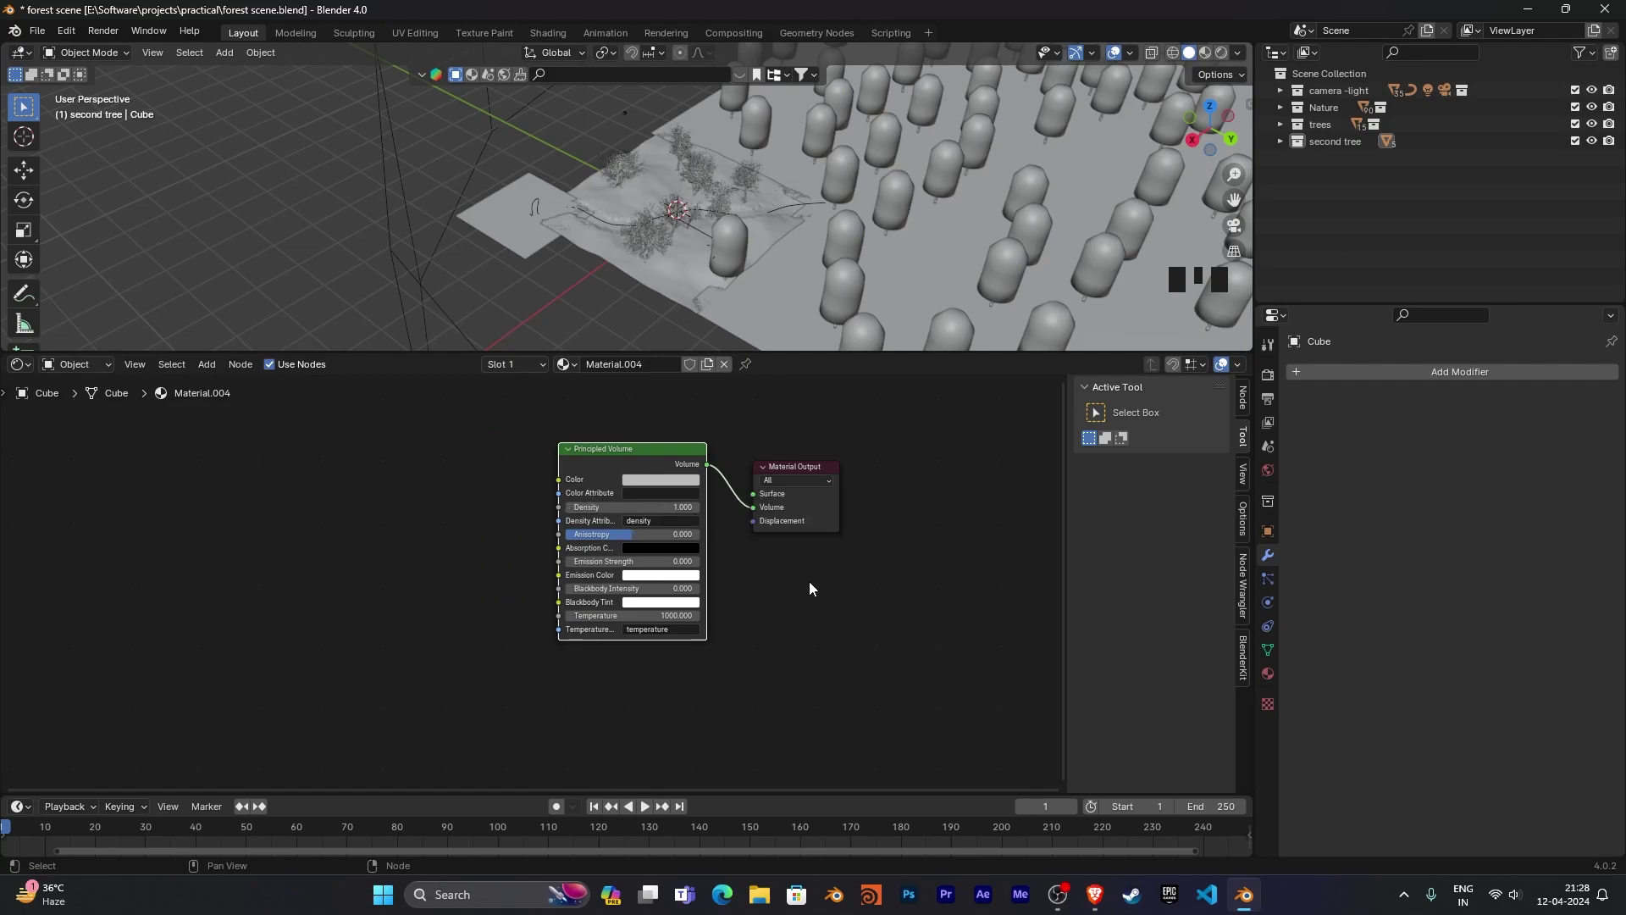
drag(801, 618, 587, 607)
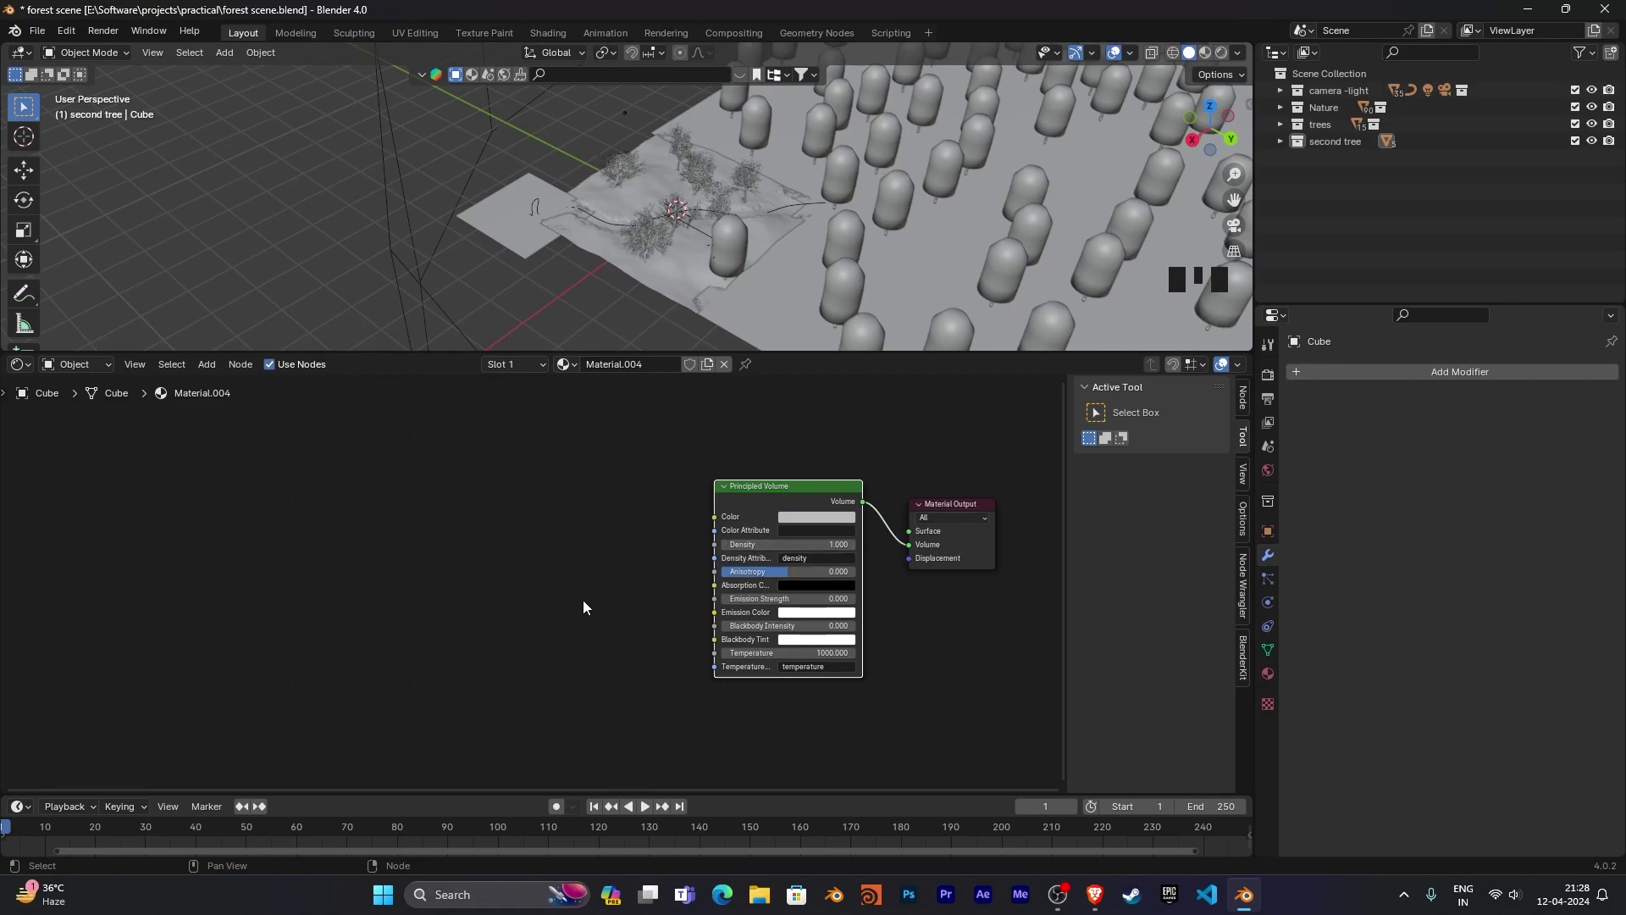
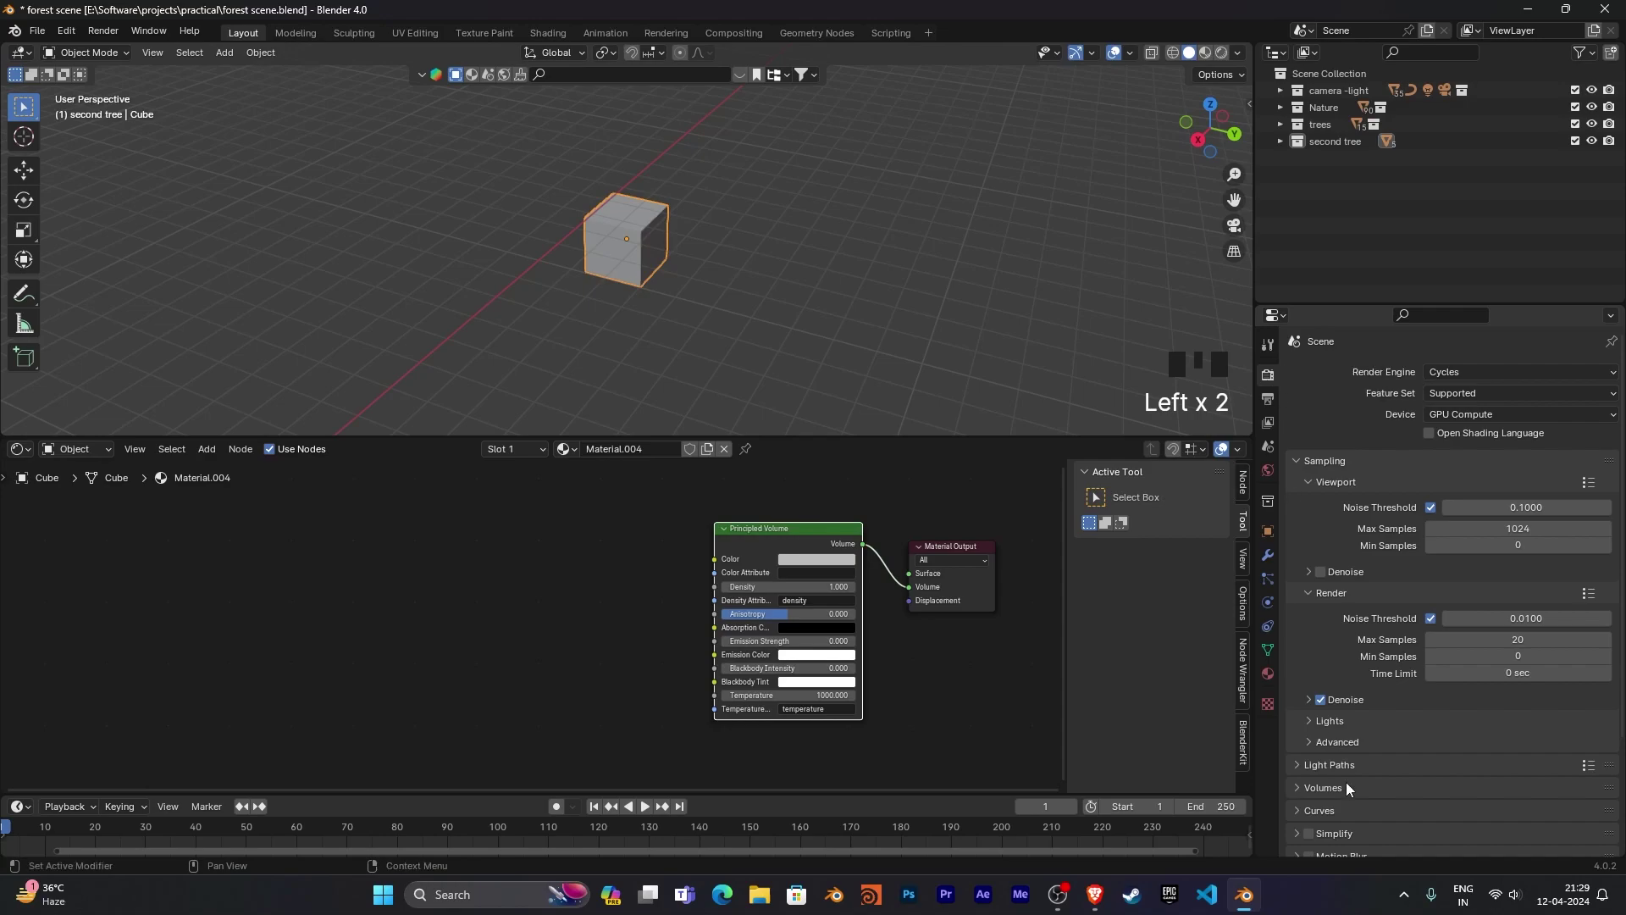
Go through Render Properties for Cycles GPU, 20 samples, denoise and Film transparency.
scroll(up, 3)
scroll(down, 3)
scroll(up, 3)
scroll(down, 3)
scroll(up, 3)
scroll(down, 3)
scroll(down, 3)
scroll(up, 3)
drag(1302, 788, 1345, 813)
scroll(down, 3)
scroll(up, 3)
scroll(down, 3)
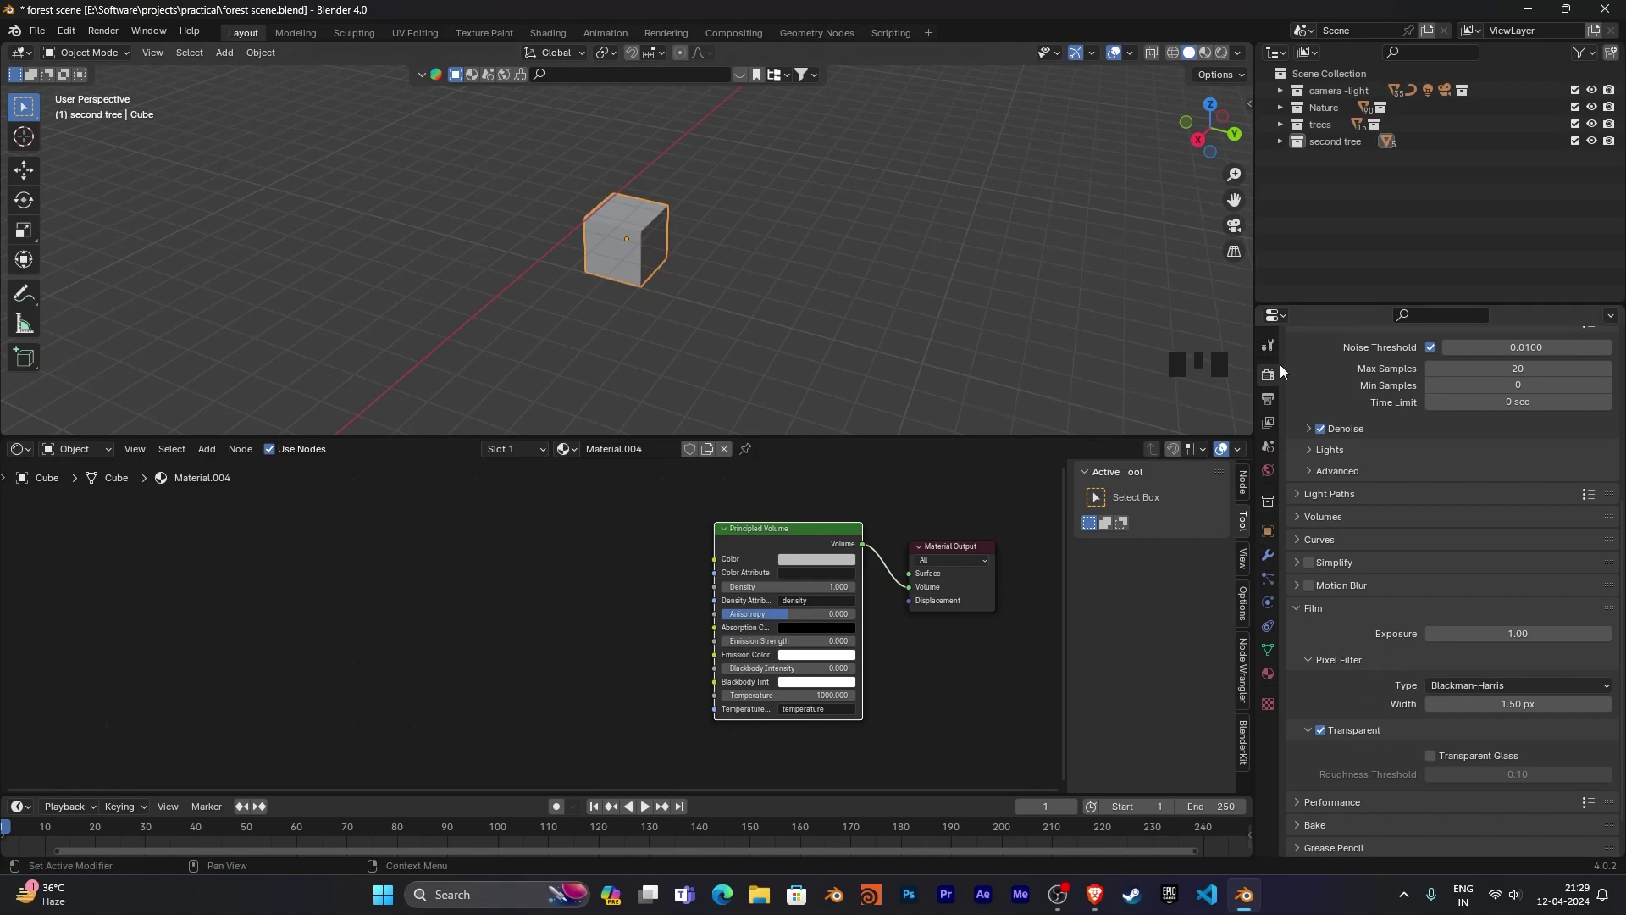
Switch the viewport to Rendered shading on the foggy cube and open the volume colour picker.
click(1271, 348)
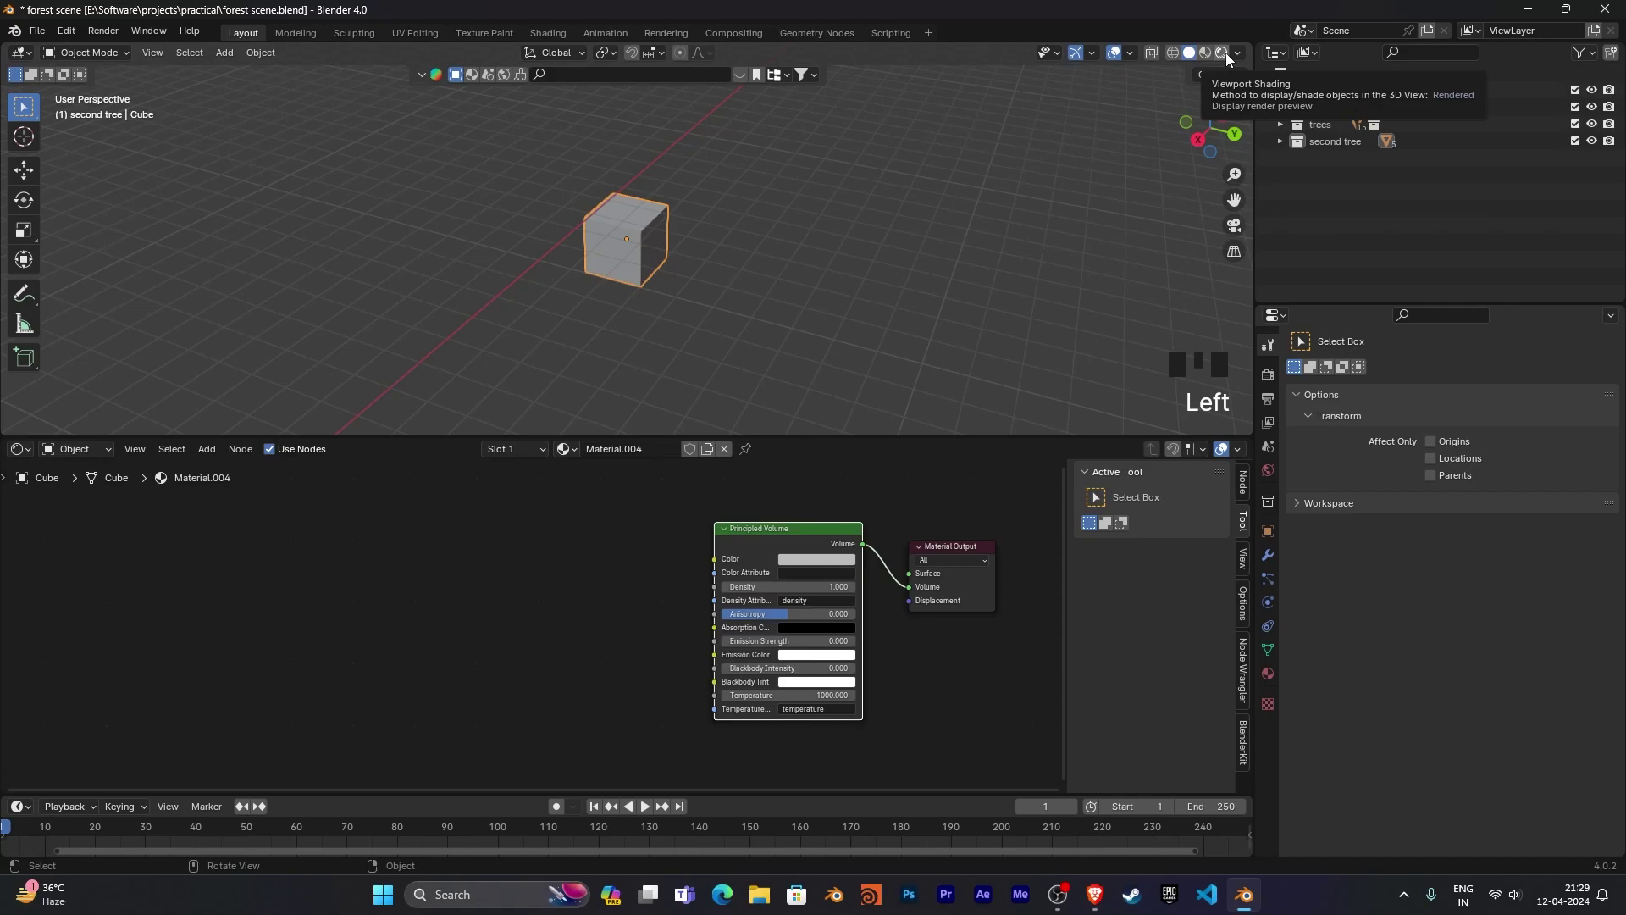
drag(1229, 58, 877, 230)
drag(877, 229, 813, 556)
click(812, 557)
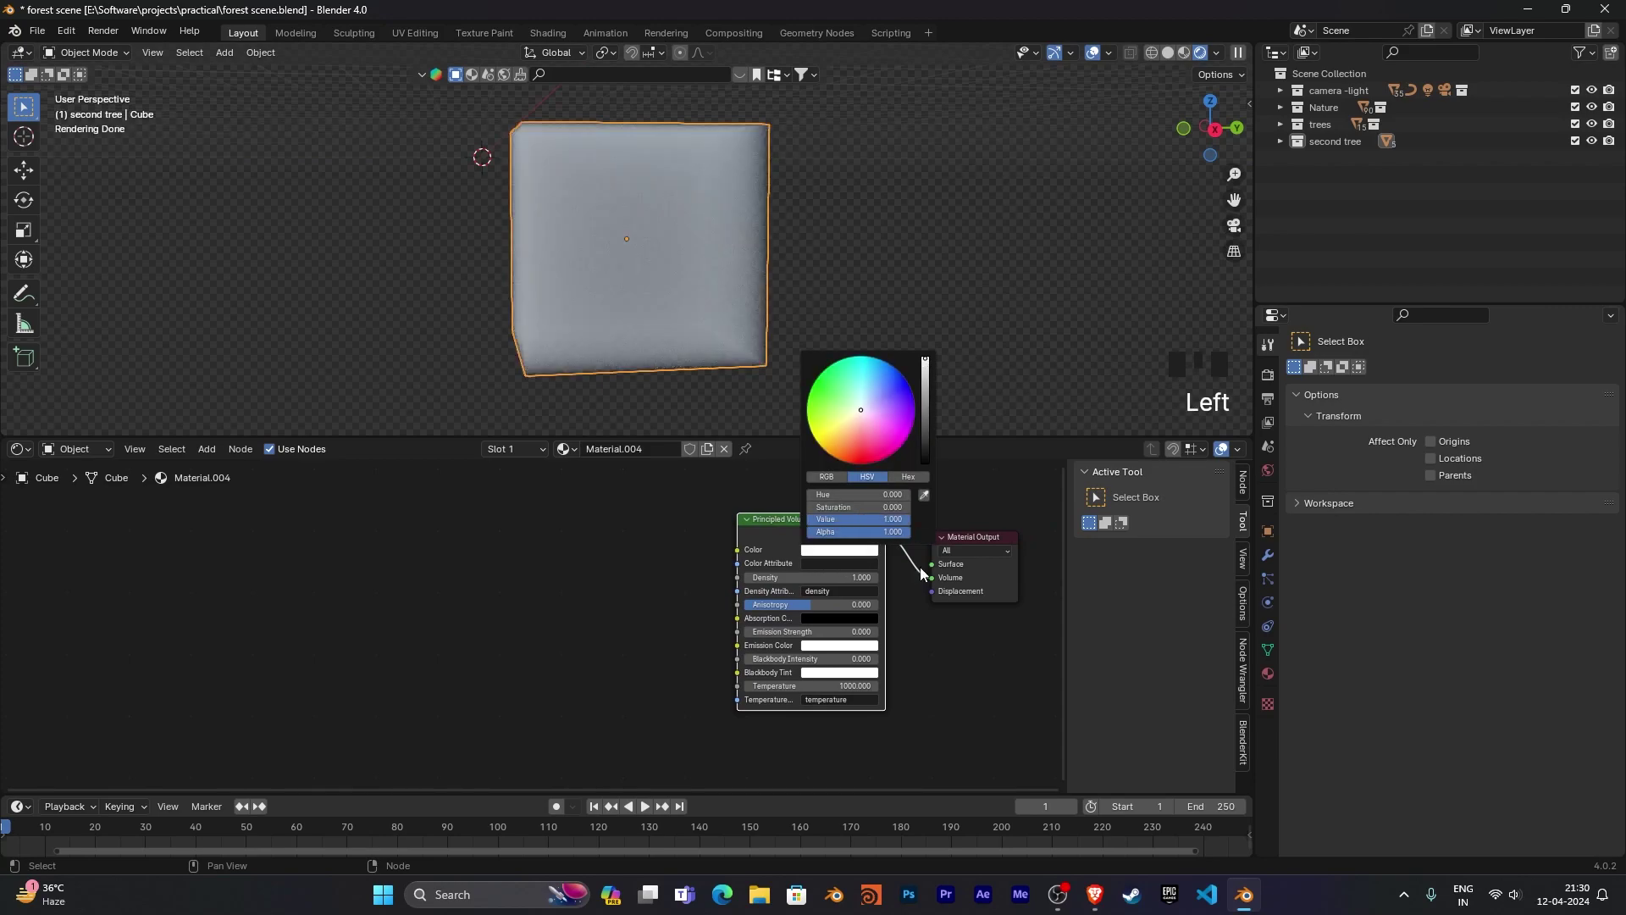
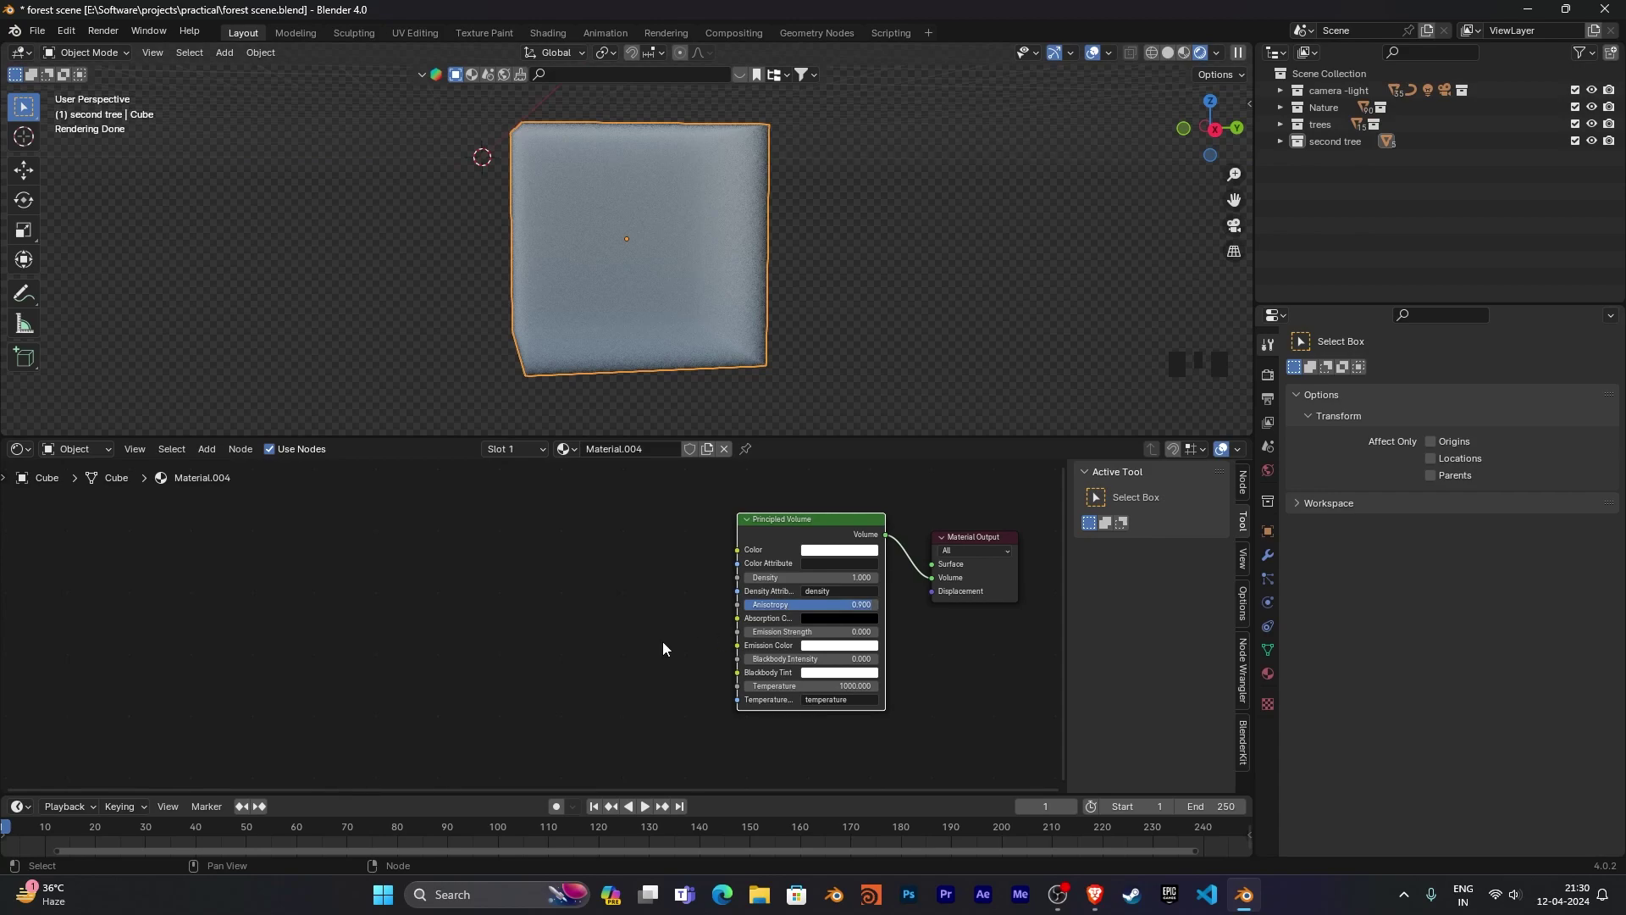
Add a Color Ramp and a Math node between the ramp and the Principled Volume.
drag(646, 641, 659, 645)
key(shift+a)
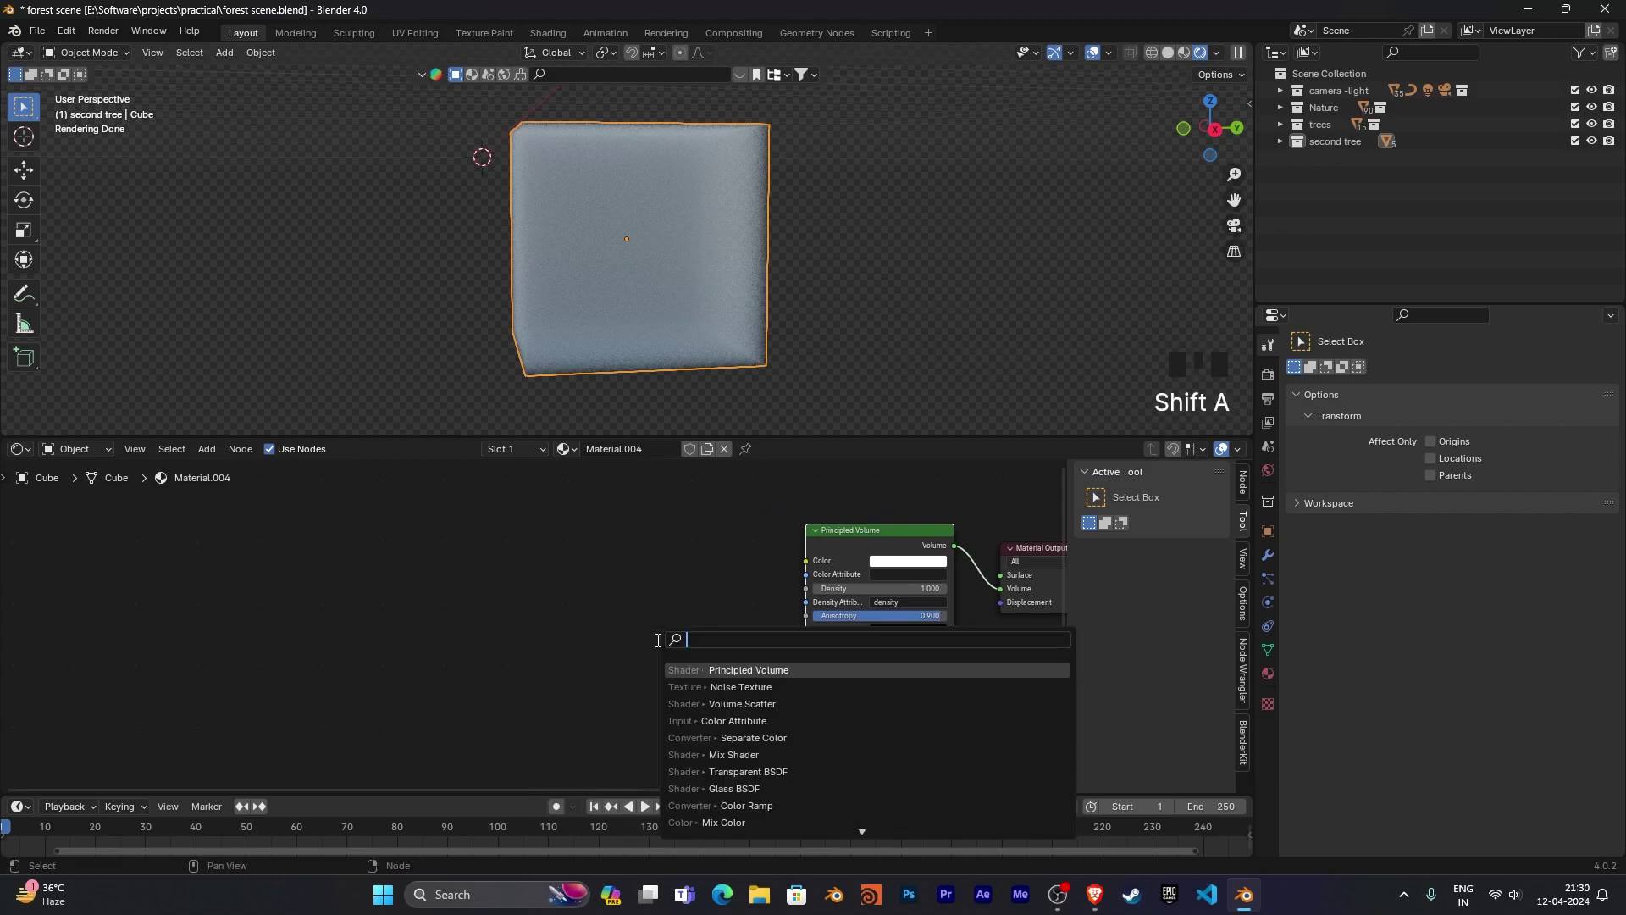
key(BackSpace)
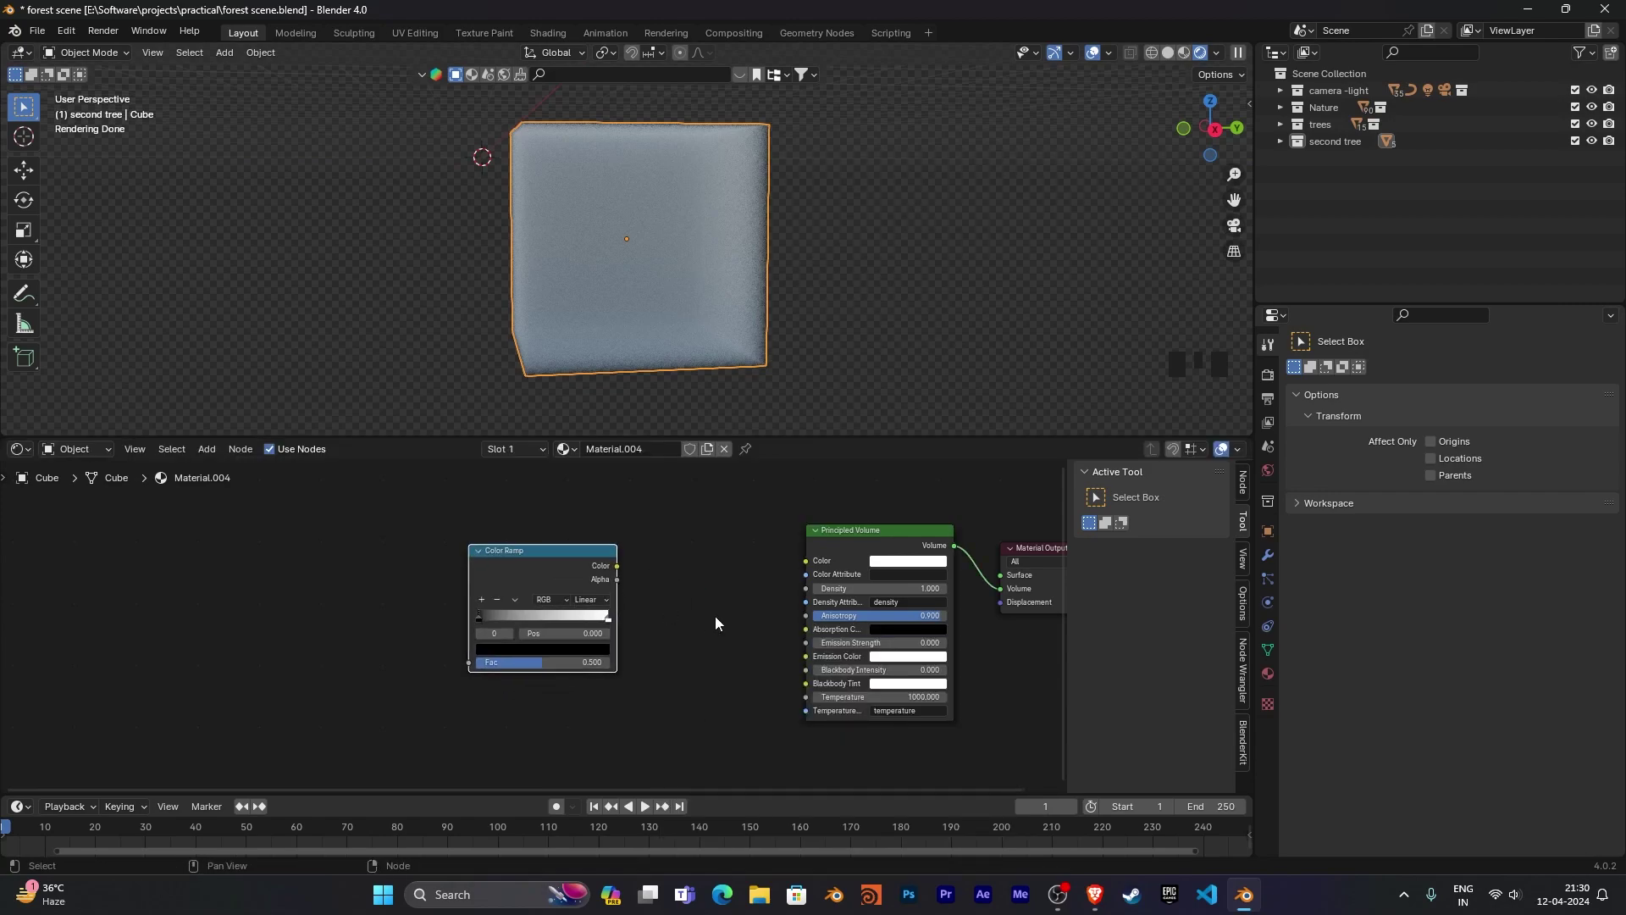
key(shift+a)
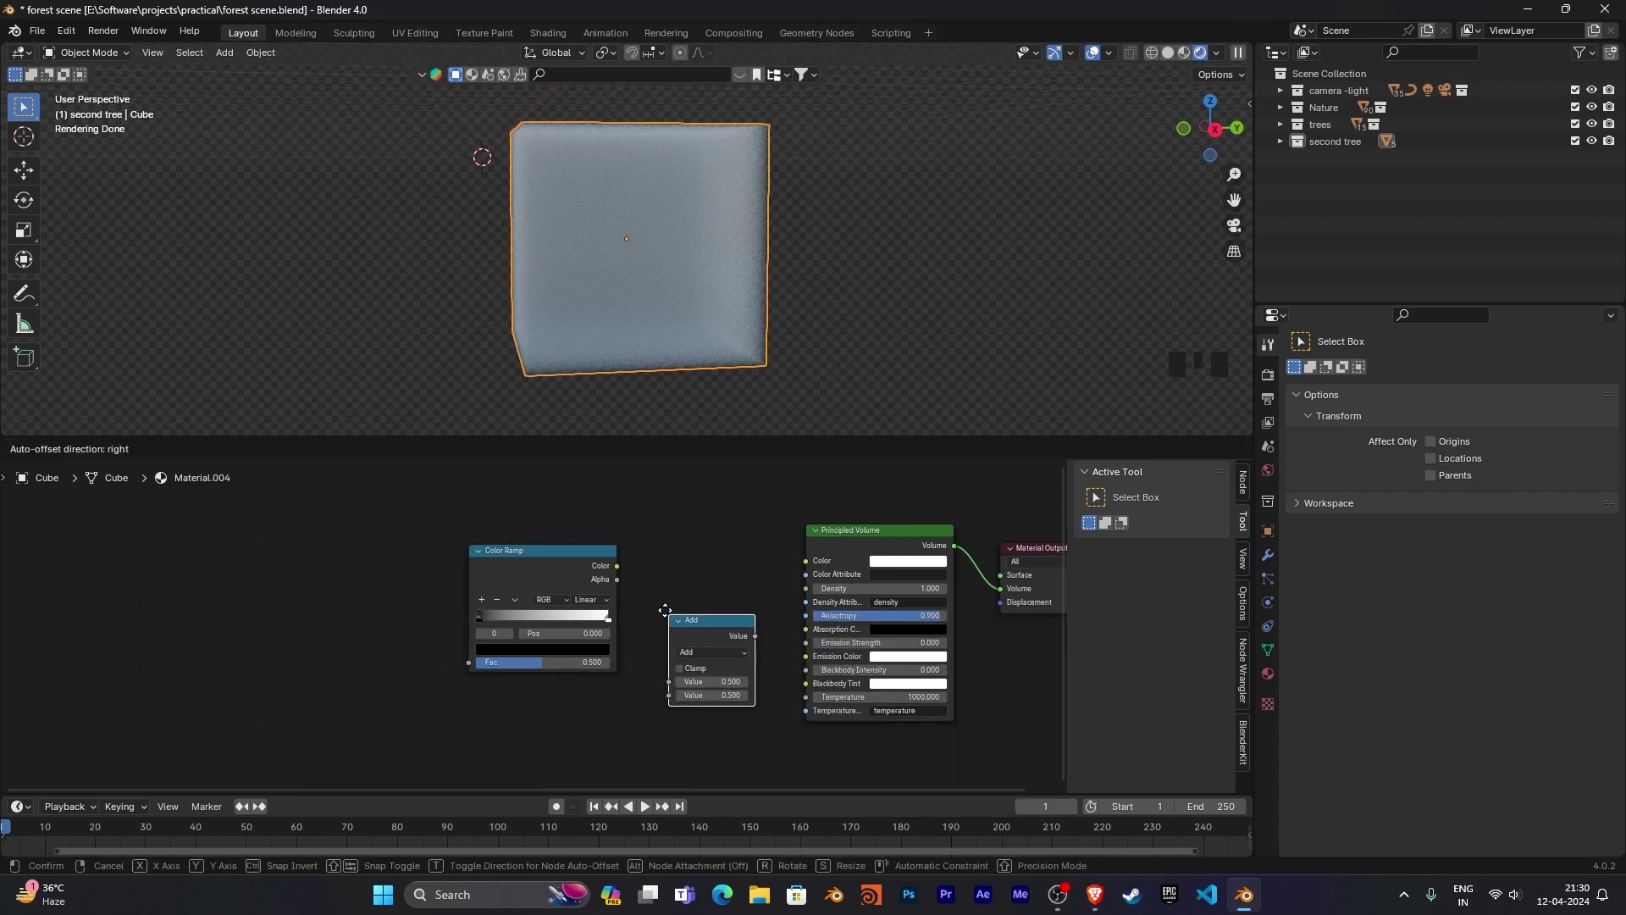
click(786, 596)
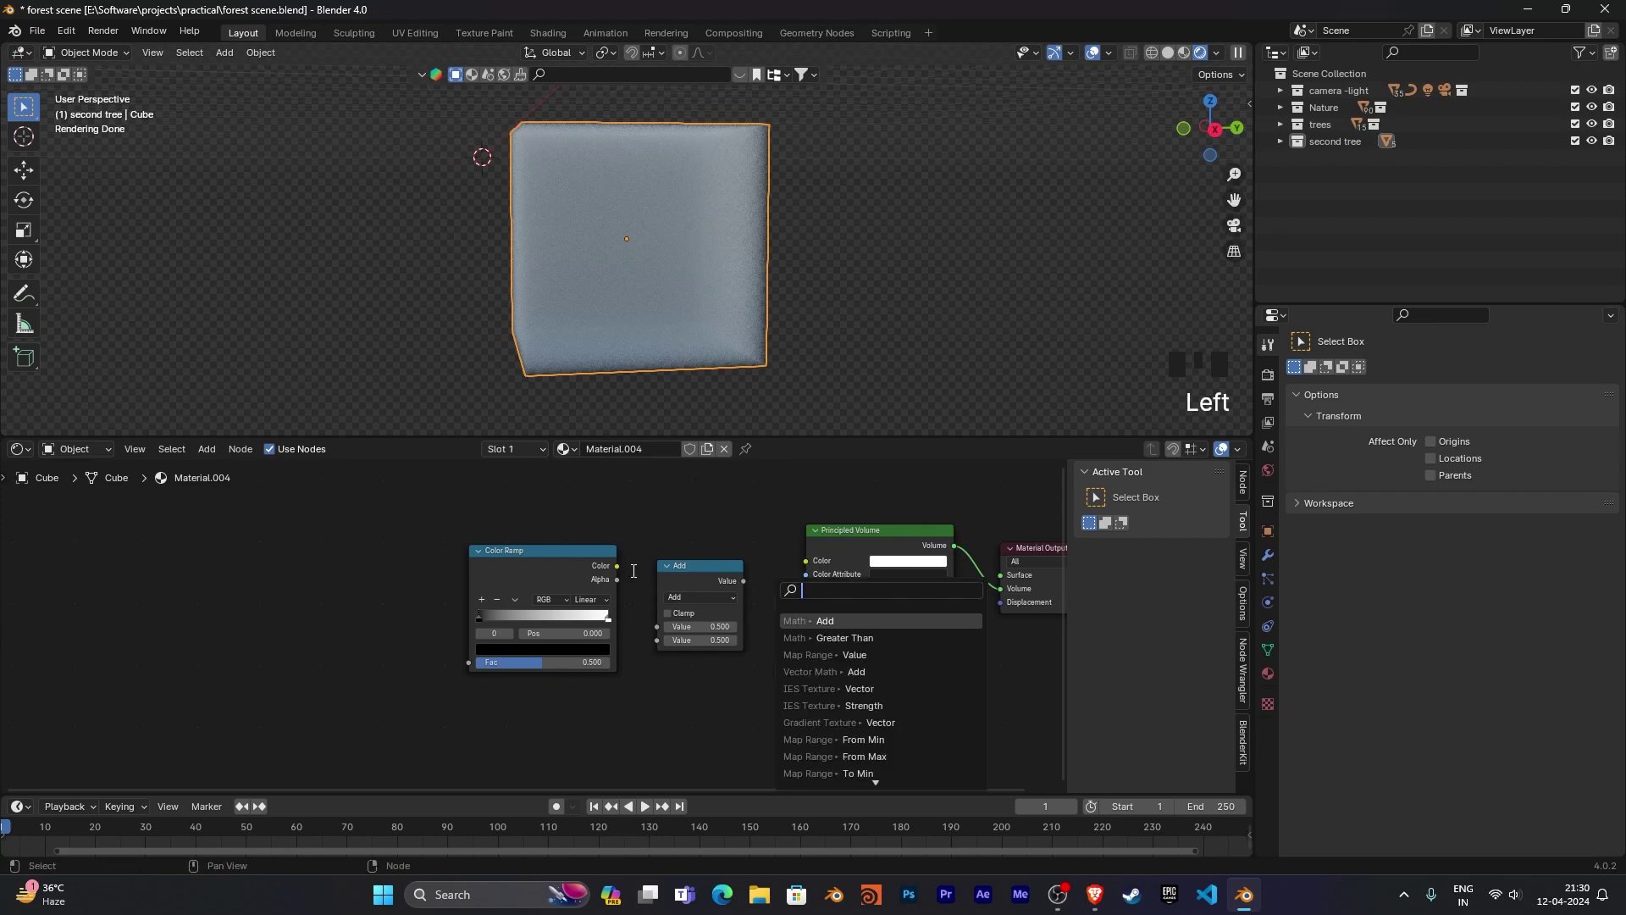
Link ramp Color into the Math node, its Value into Density, and set it to Multiply.
click(696, 572)
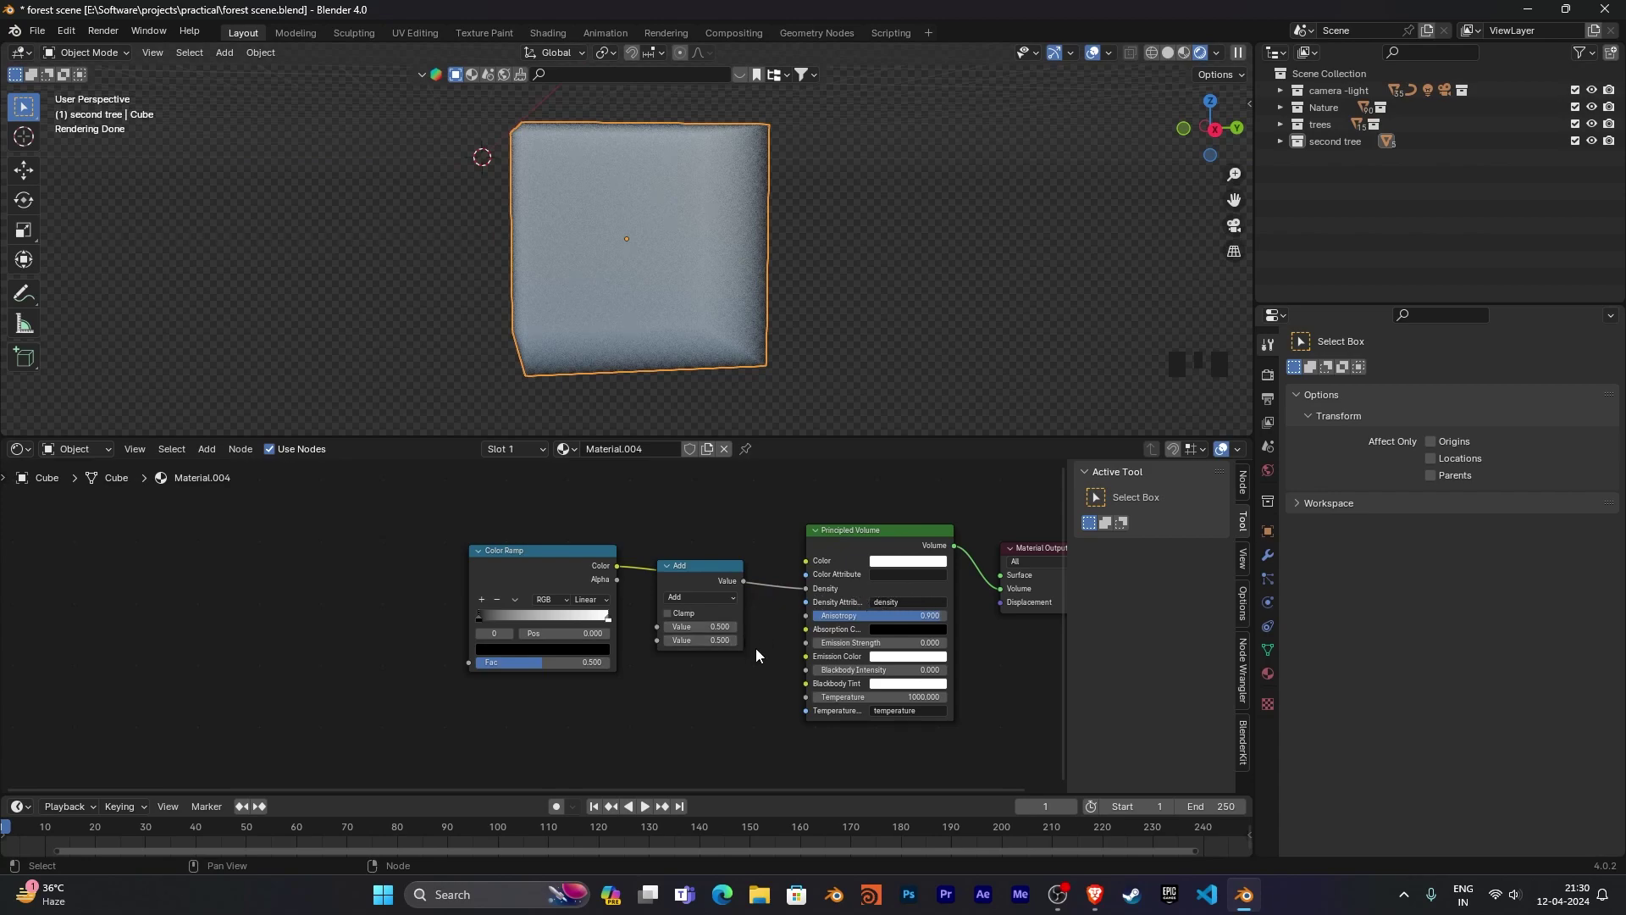
click(706, 594)
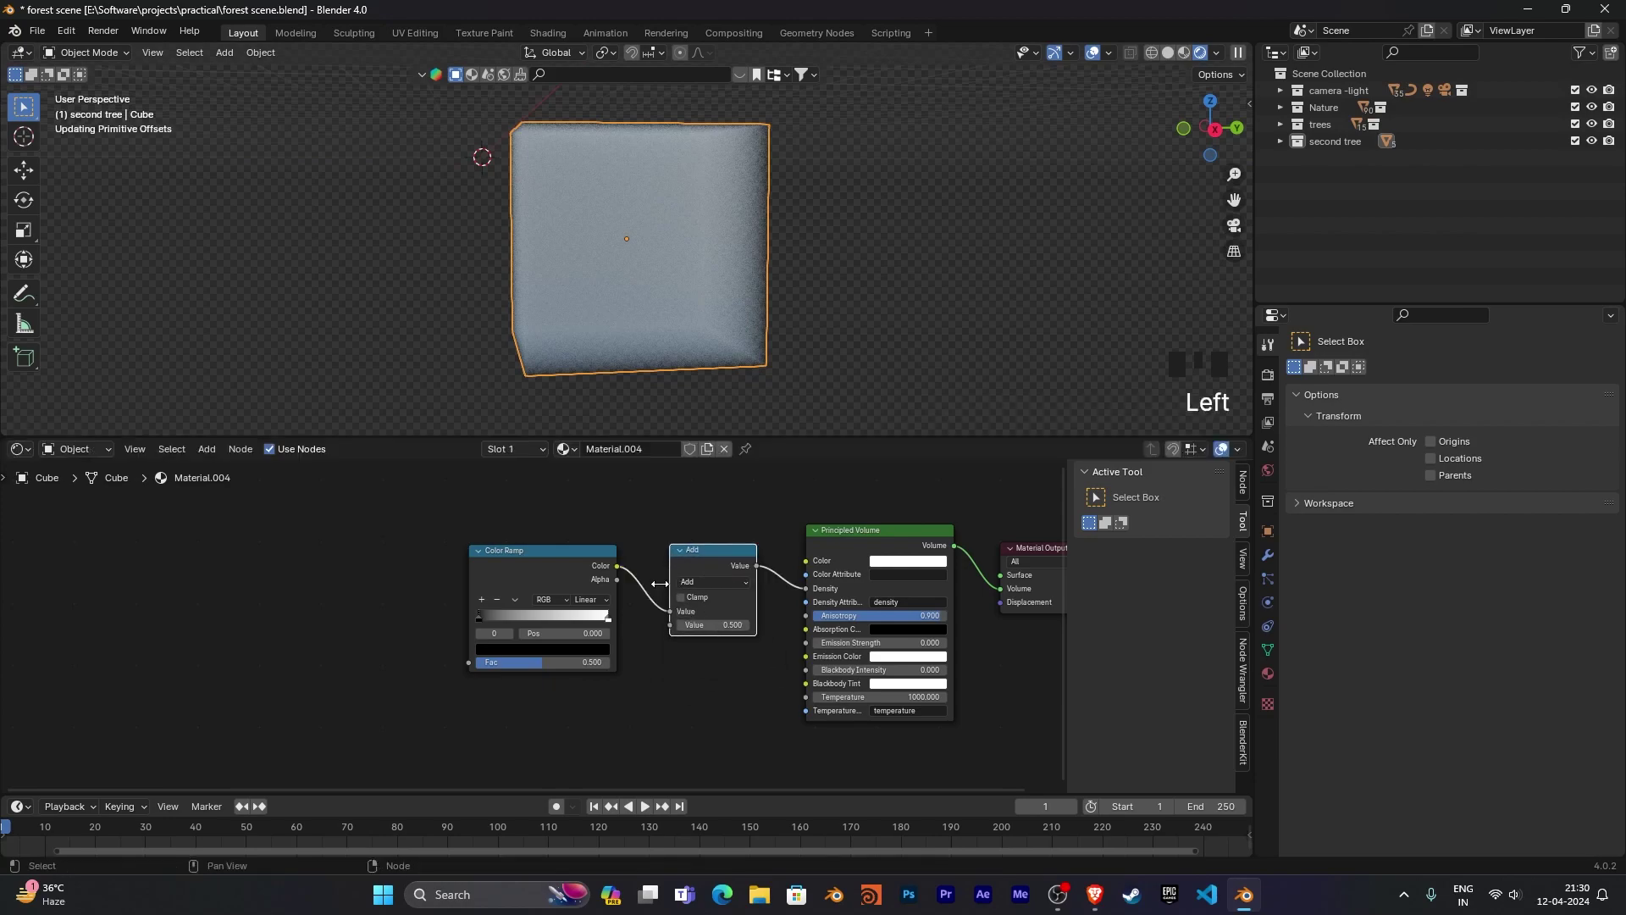
click(558, 547)
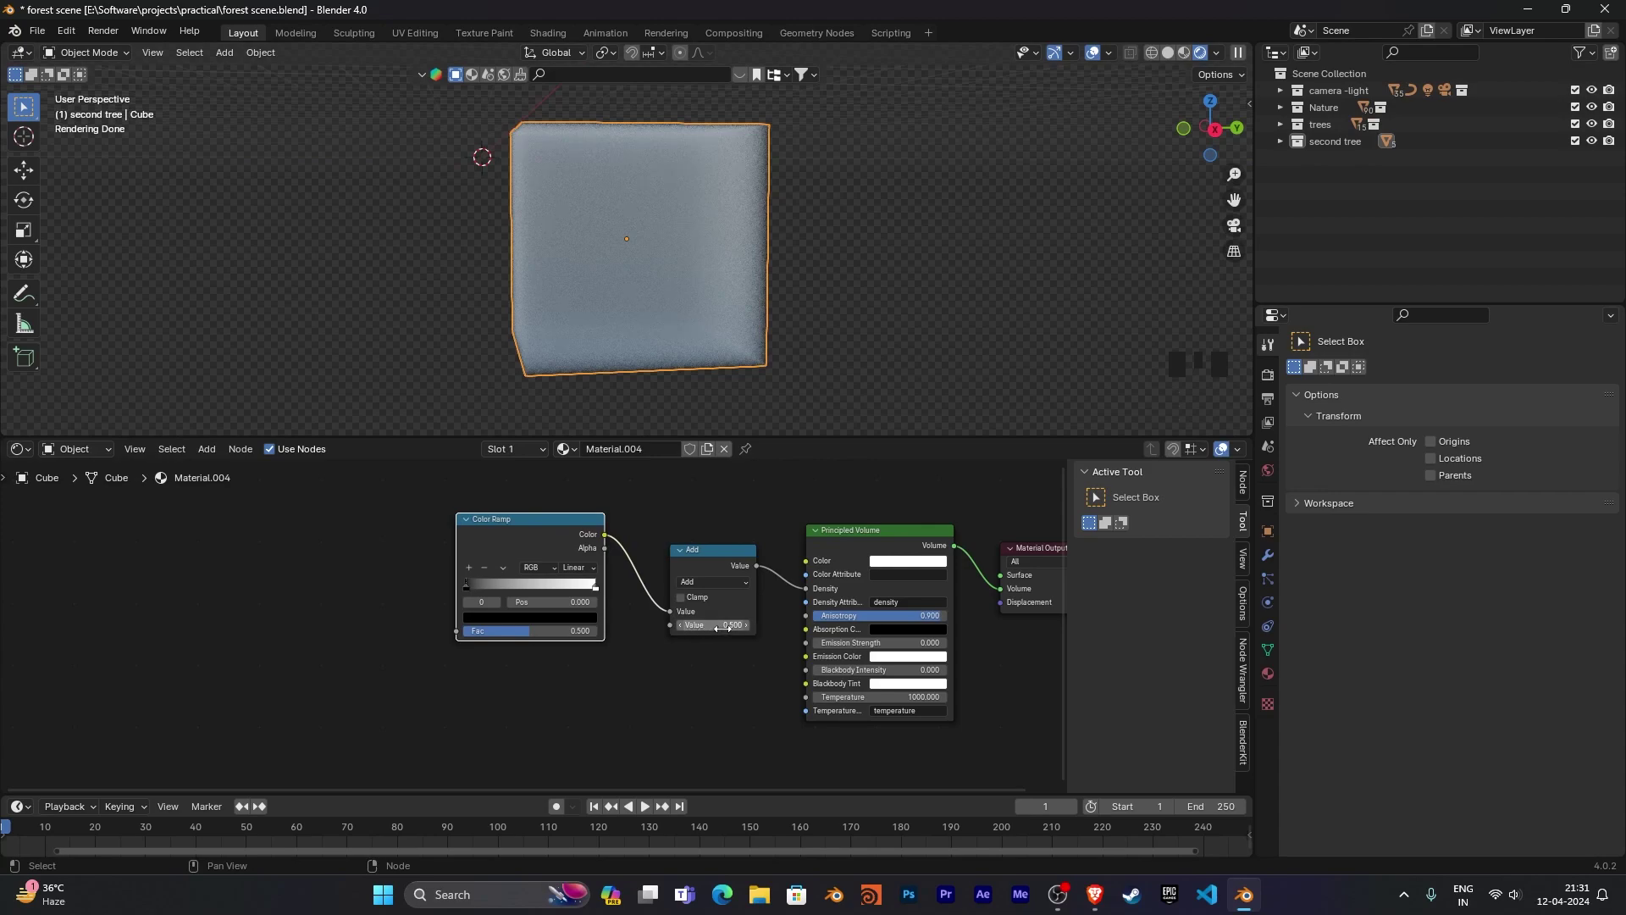
drag(712, 664, 808, 588)
drag(807, 588, 724, 685)
drag(724, 684, 657, 697)
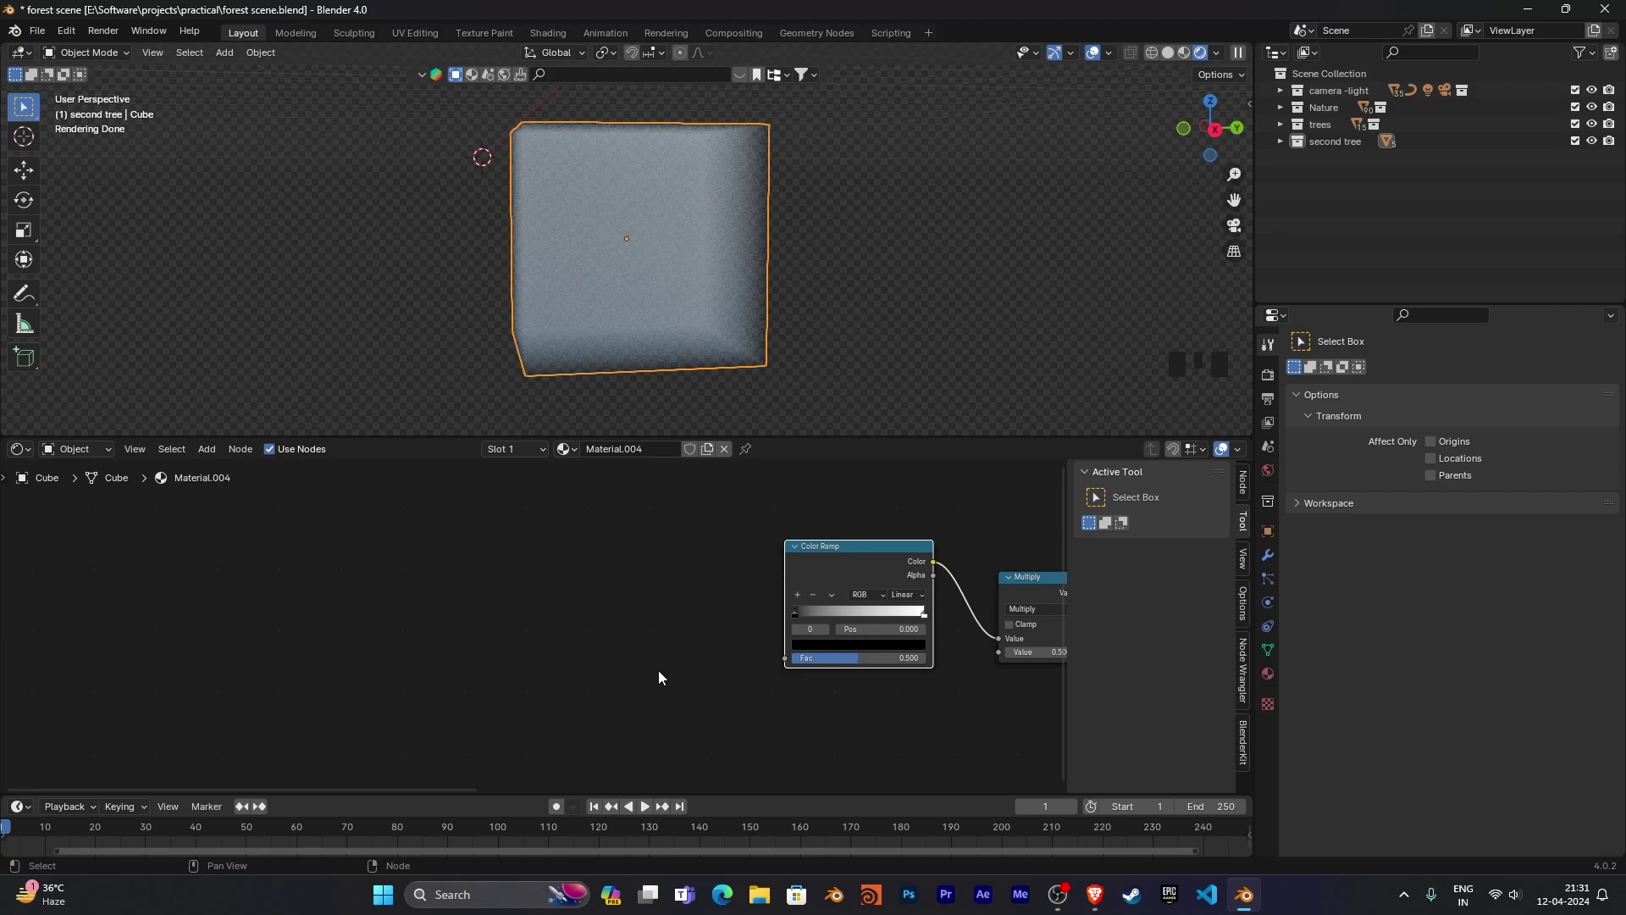
Add a Gradient Texture node and place it left of the Color Ramp.
key(shift+a)
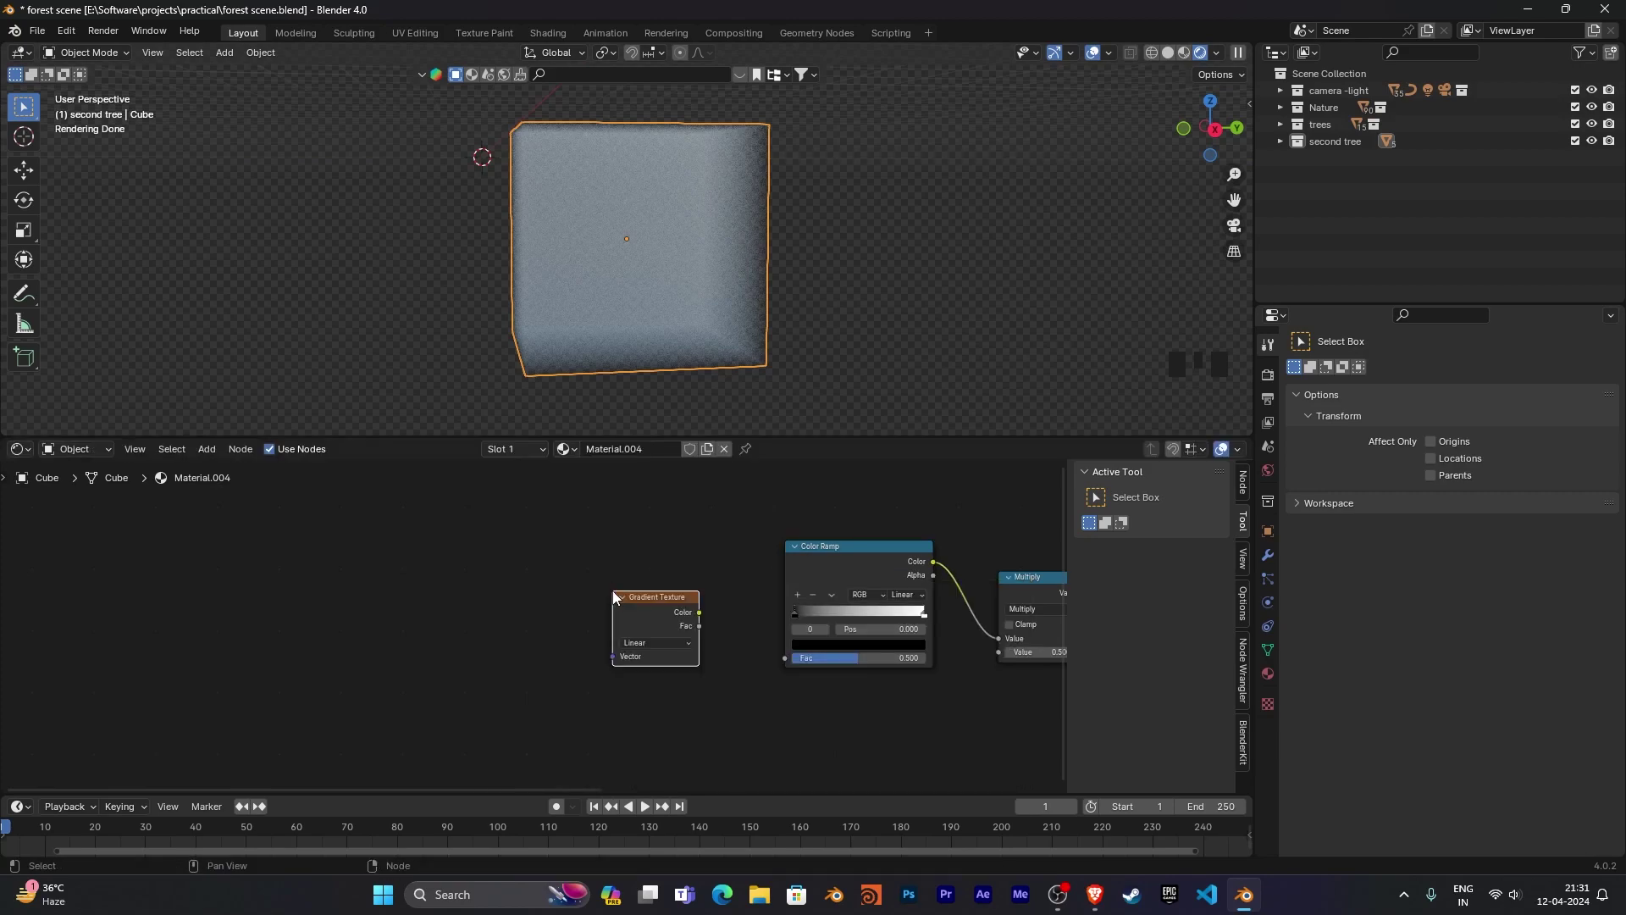
click(667, 602)
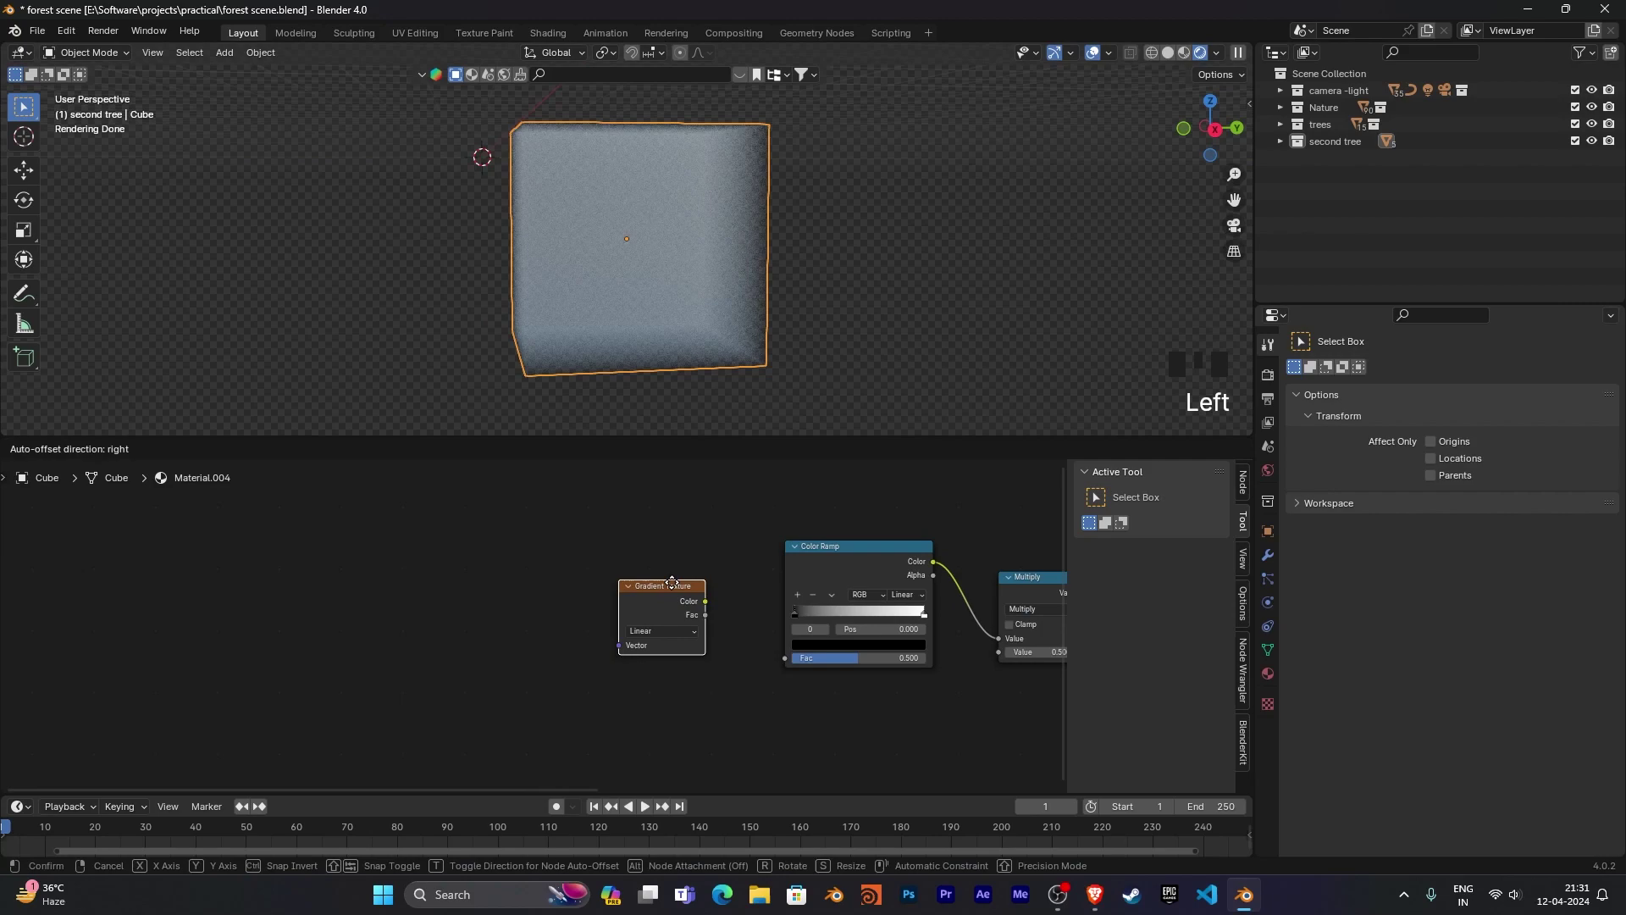
drag(749, 673, 730, 684)
drag(719, 700, 746, 622)
click(746, 622)
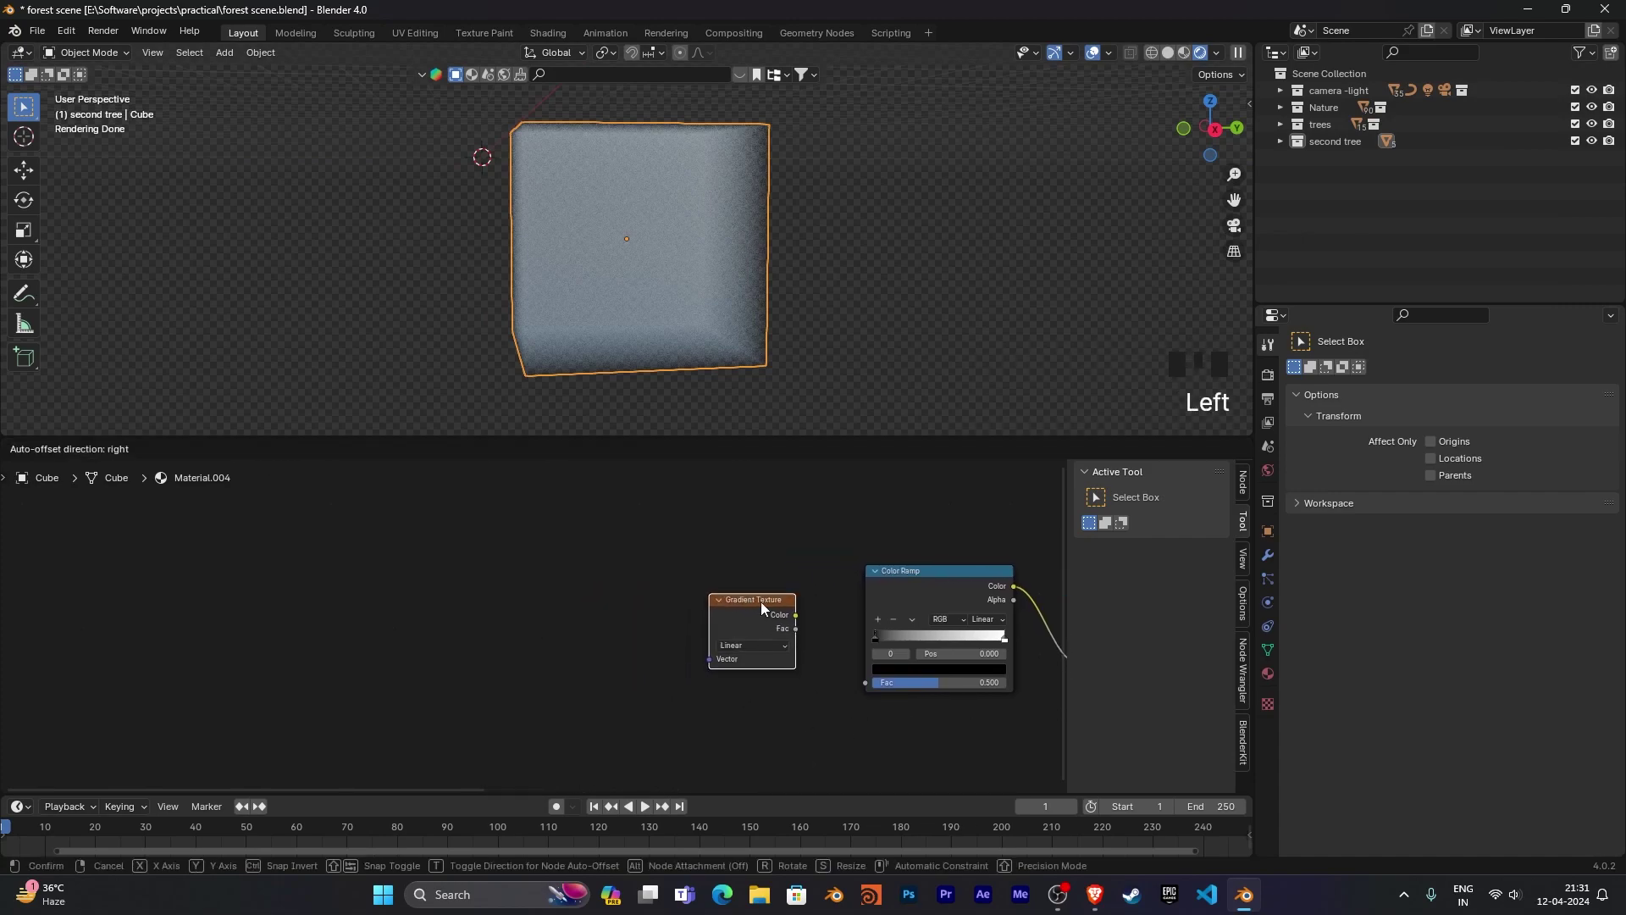
Link the Gradient Texture's Color output into the Color Ramp's Fac input.
drag(843, 699, 682, 576)
click(681, 575)
drag(625, 708, 584, 733)
Add a Mapping node and an Object Info node to the left of the Gradient Texture.
key(shift+a)
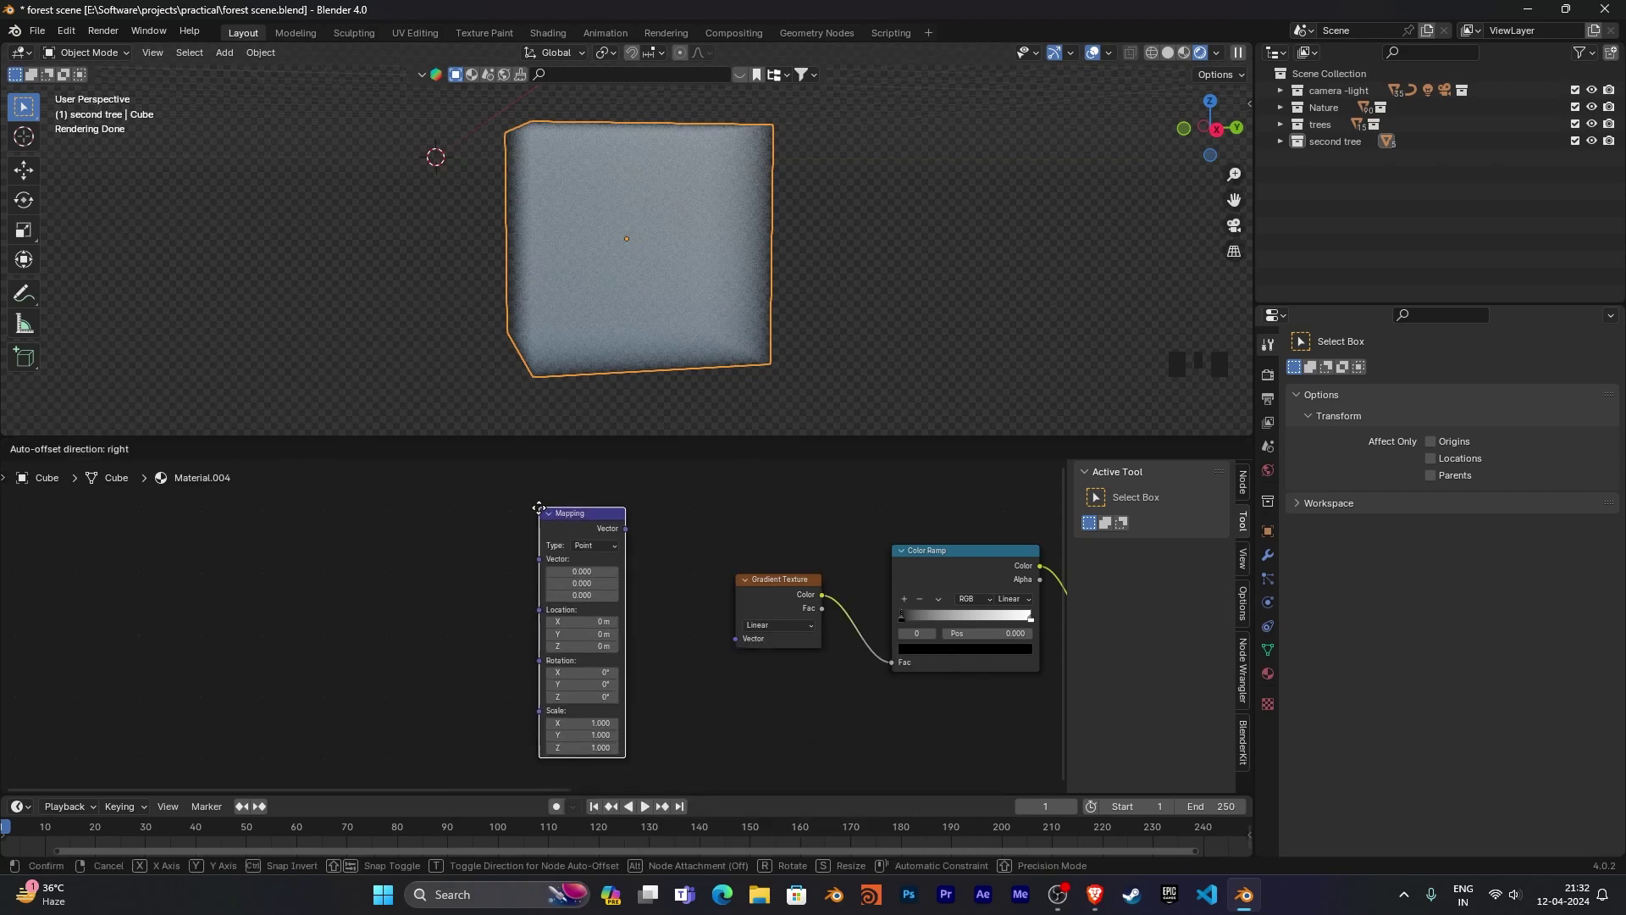
key(shift+a)
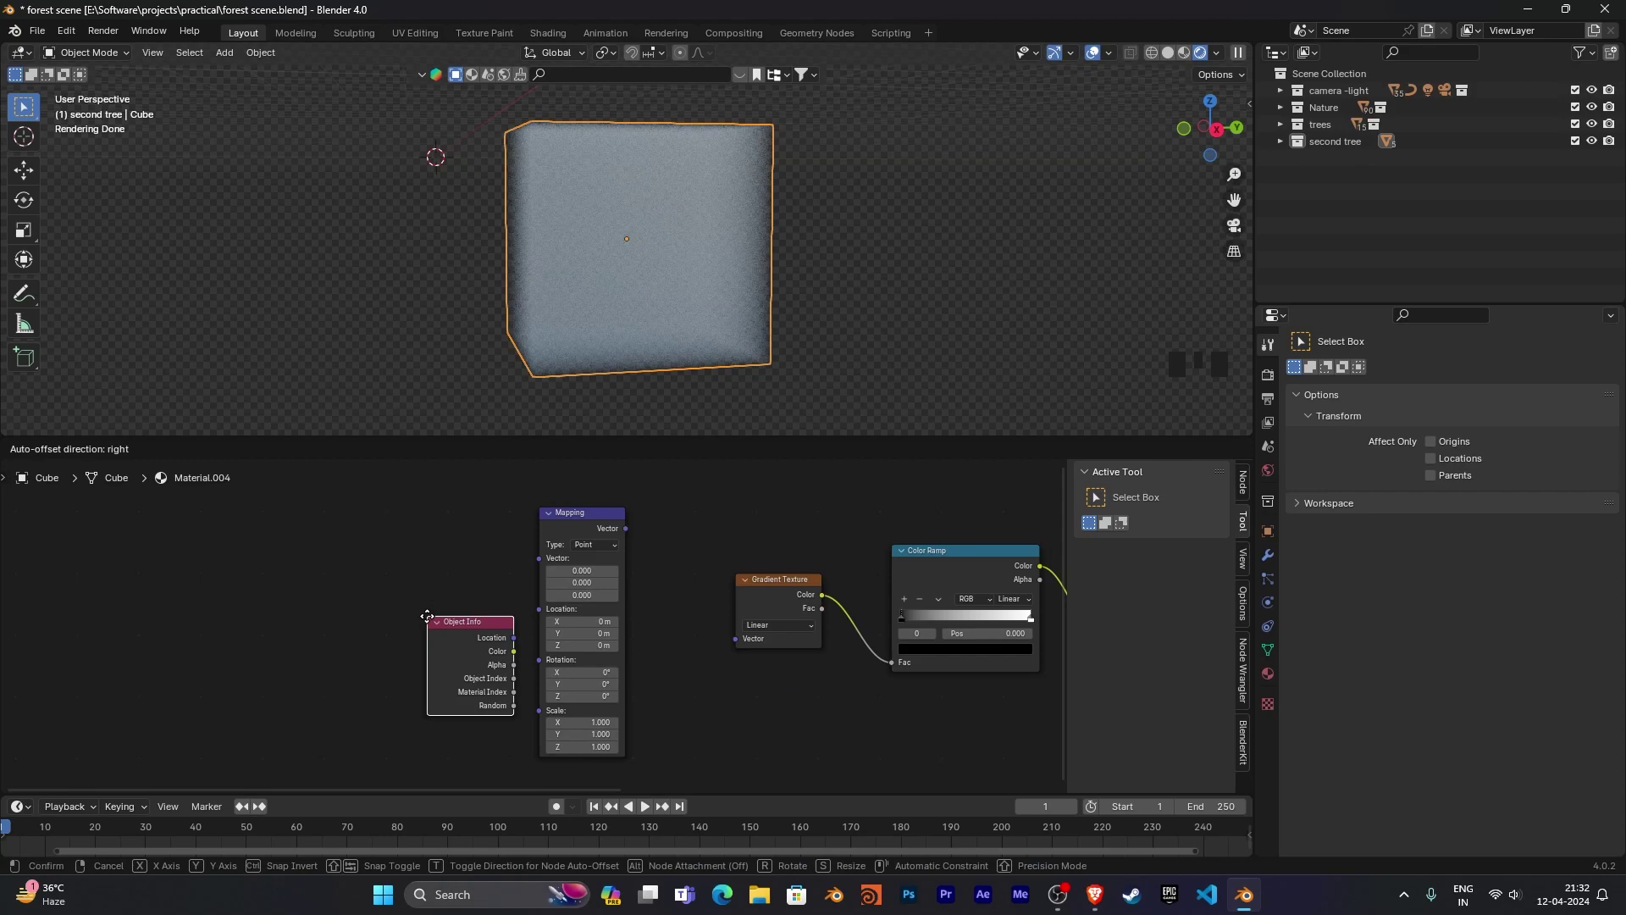
Add a Texture Coordinate node and feed its Generated output into the Mapping Vector input.
key(shift+a)
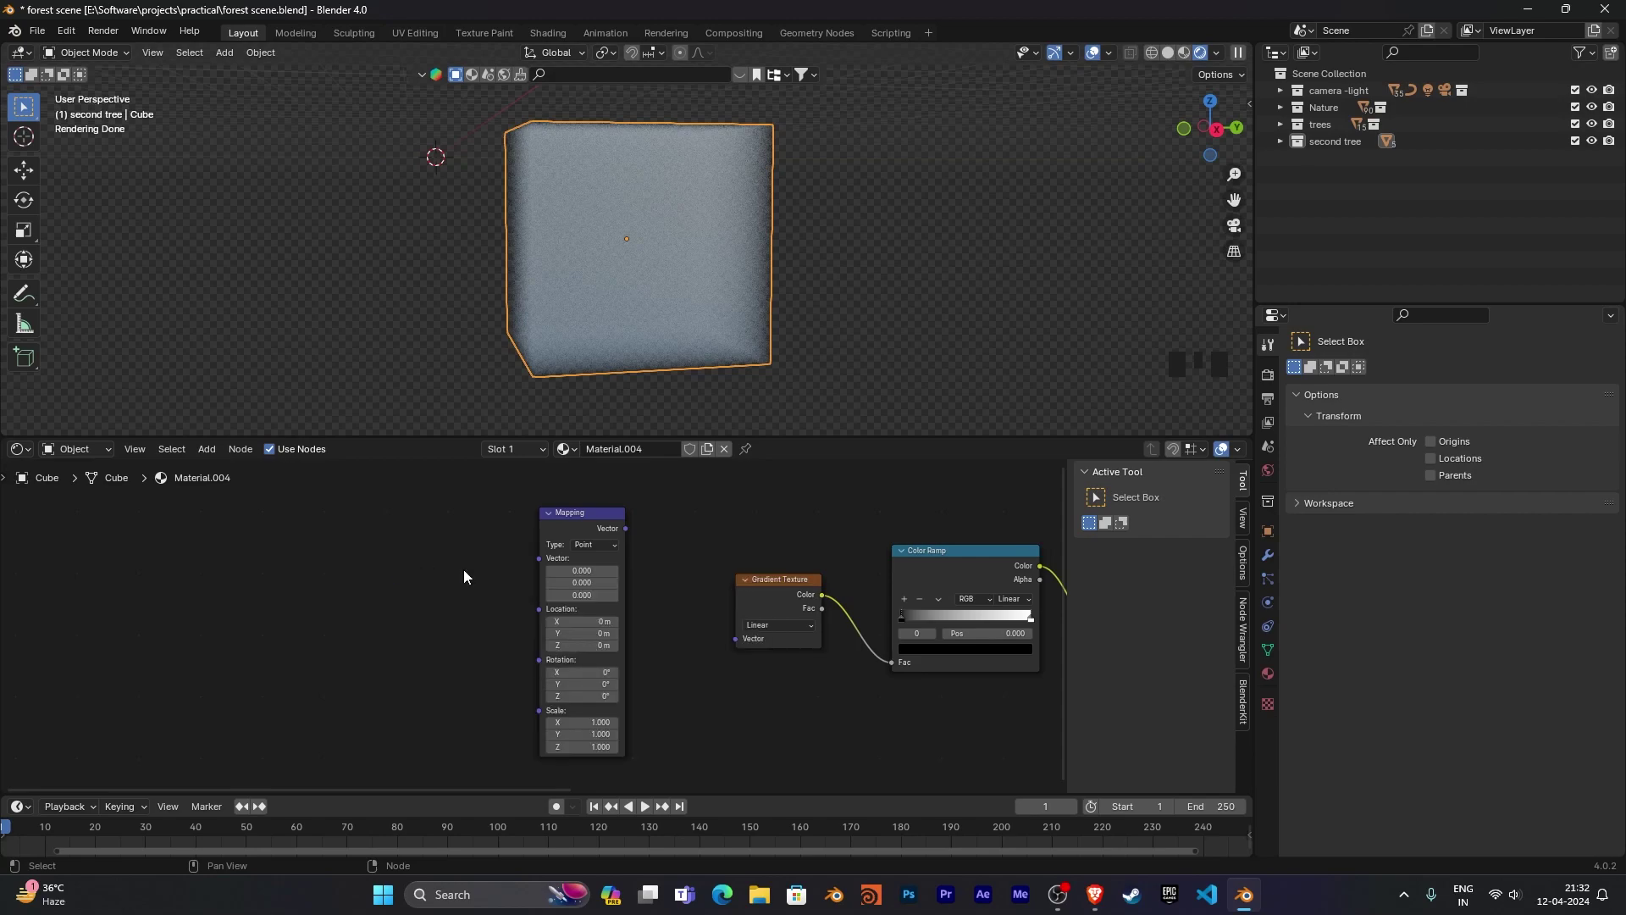
drag(208, 455, 221, 473)
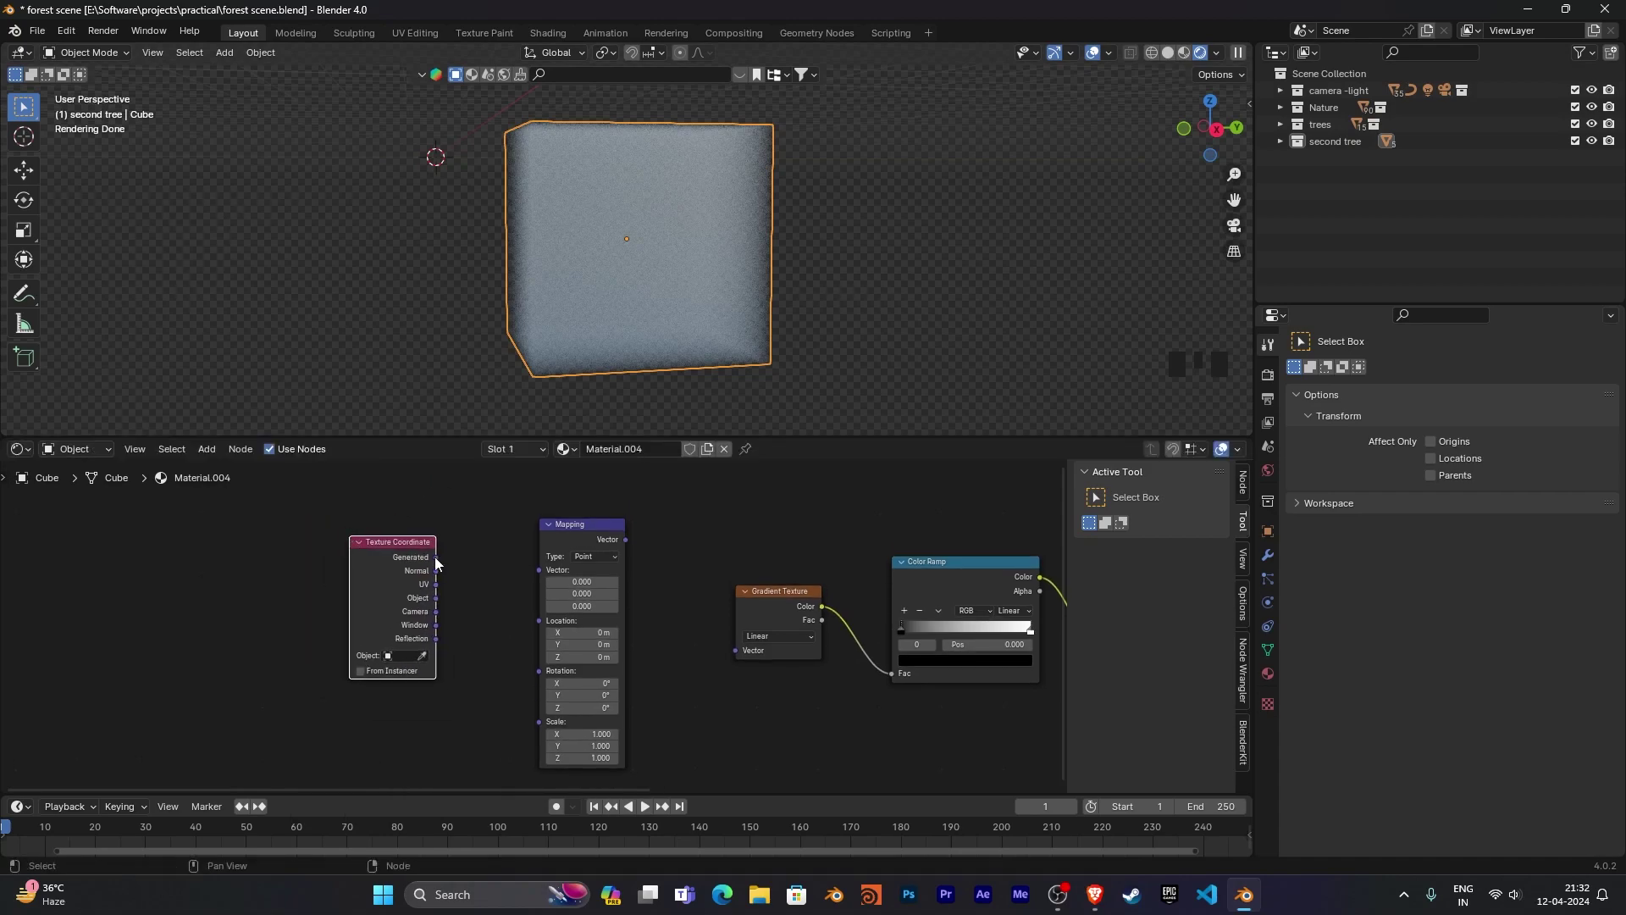
click(437, 562)
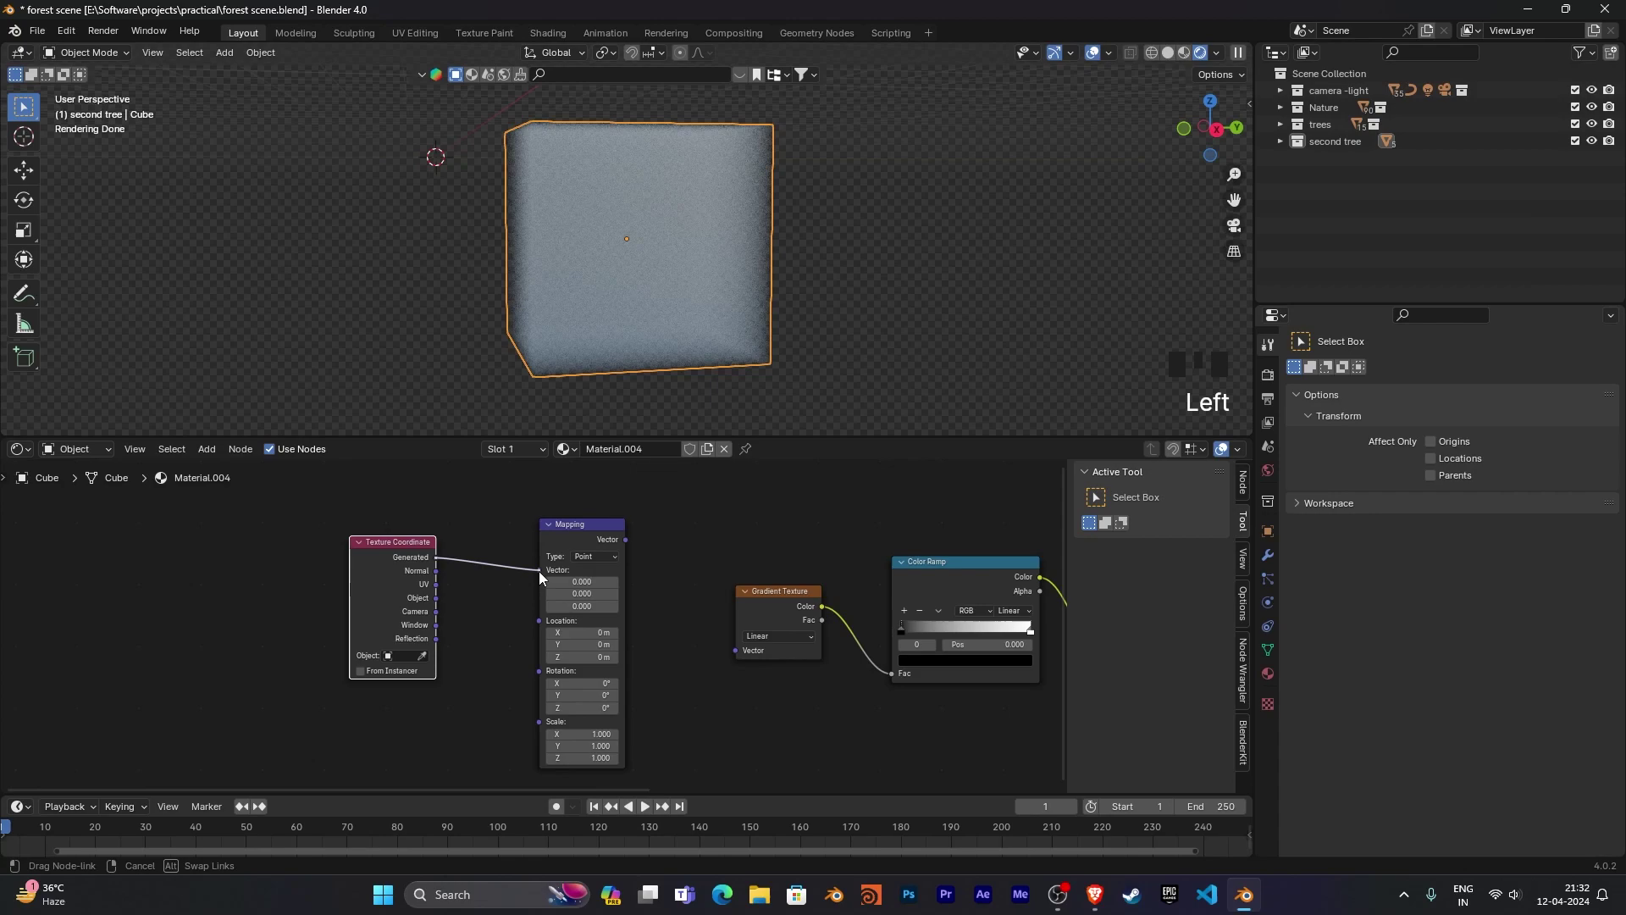
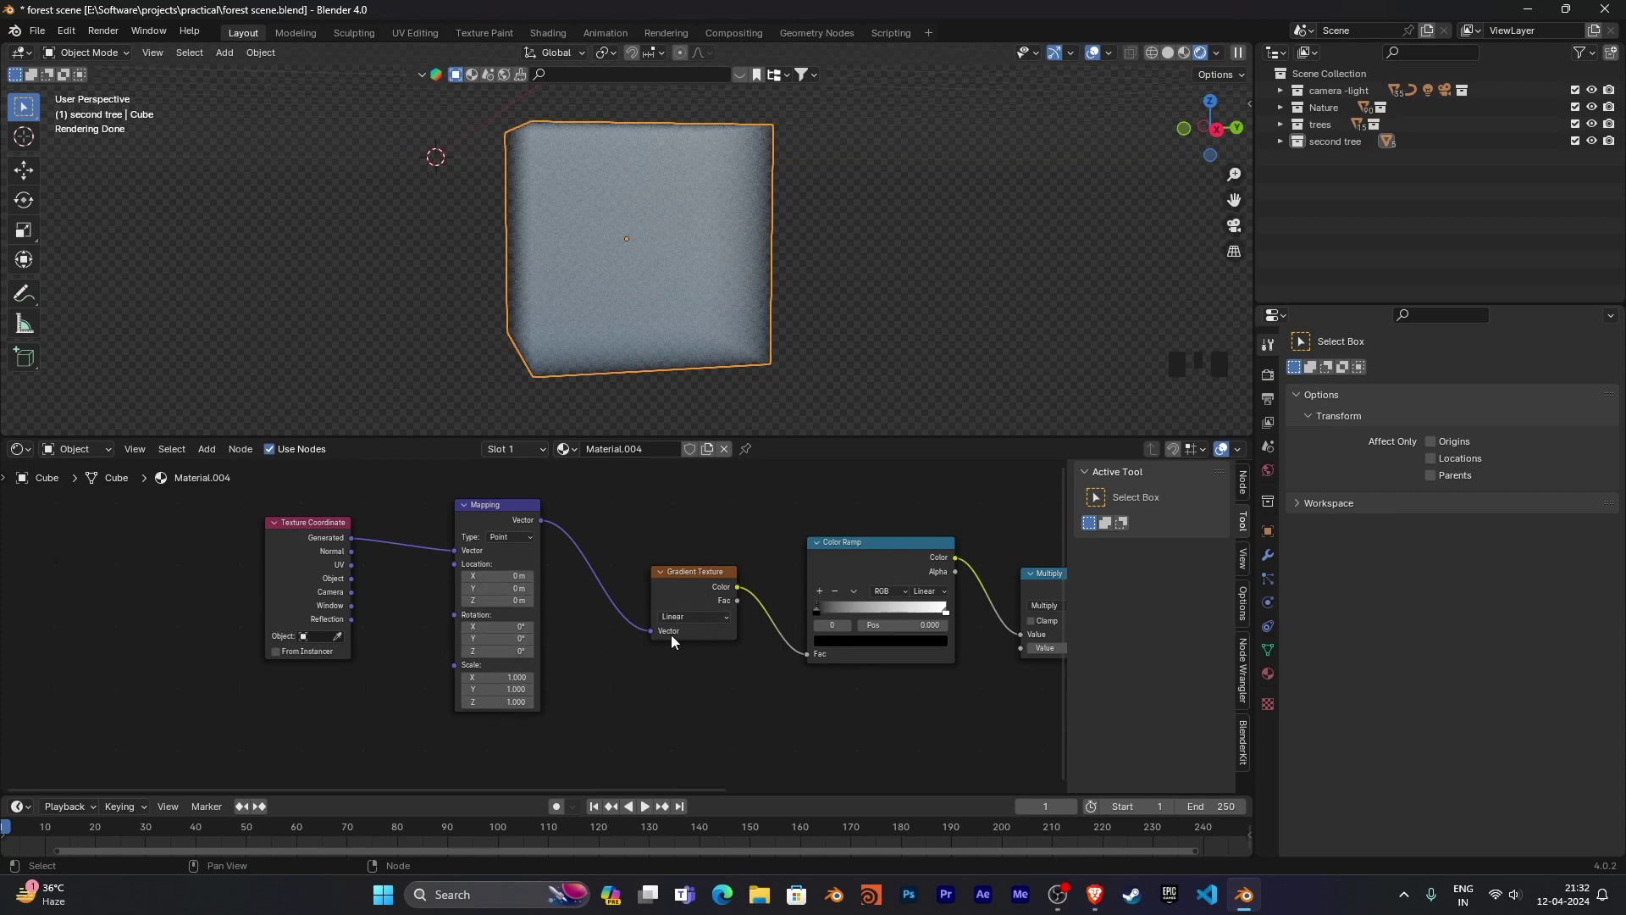
click(376, 529)
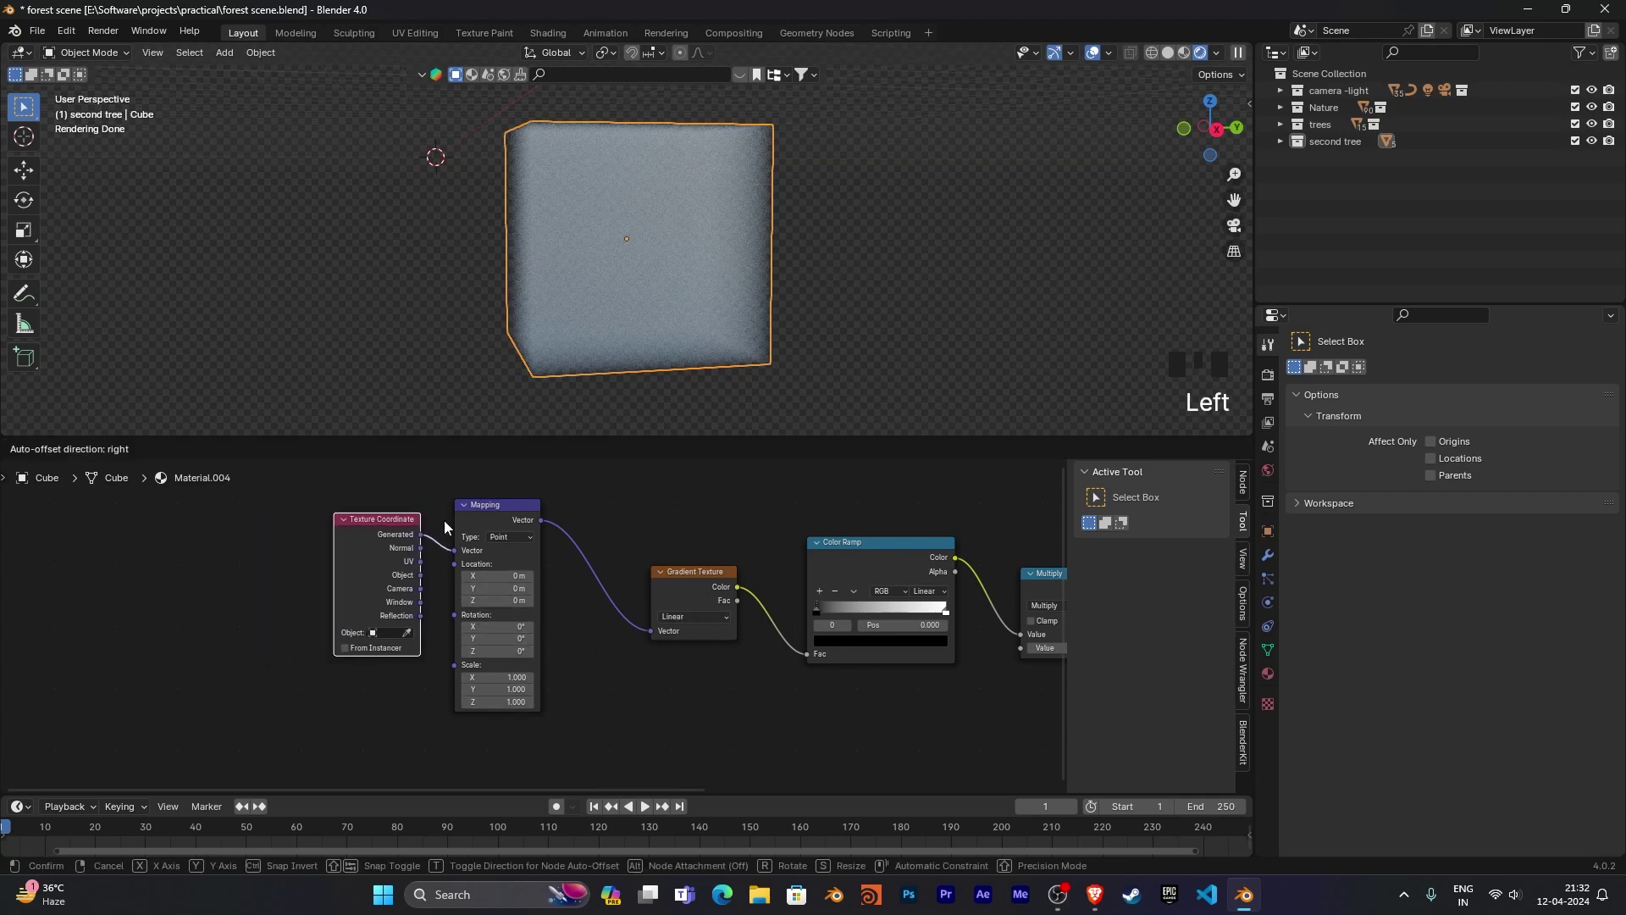
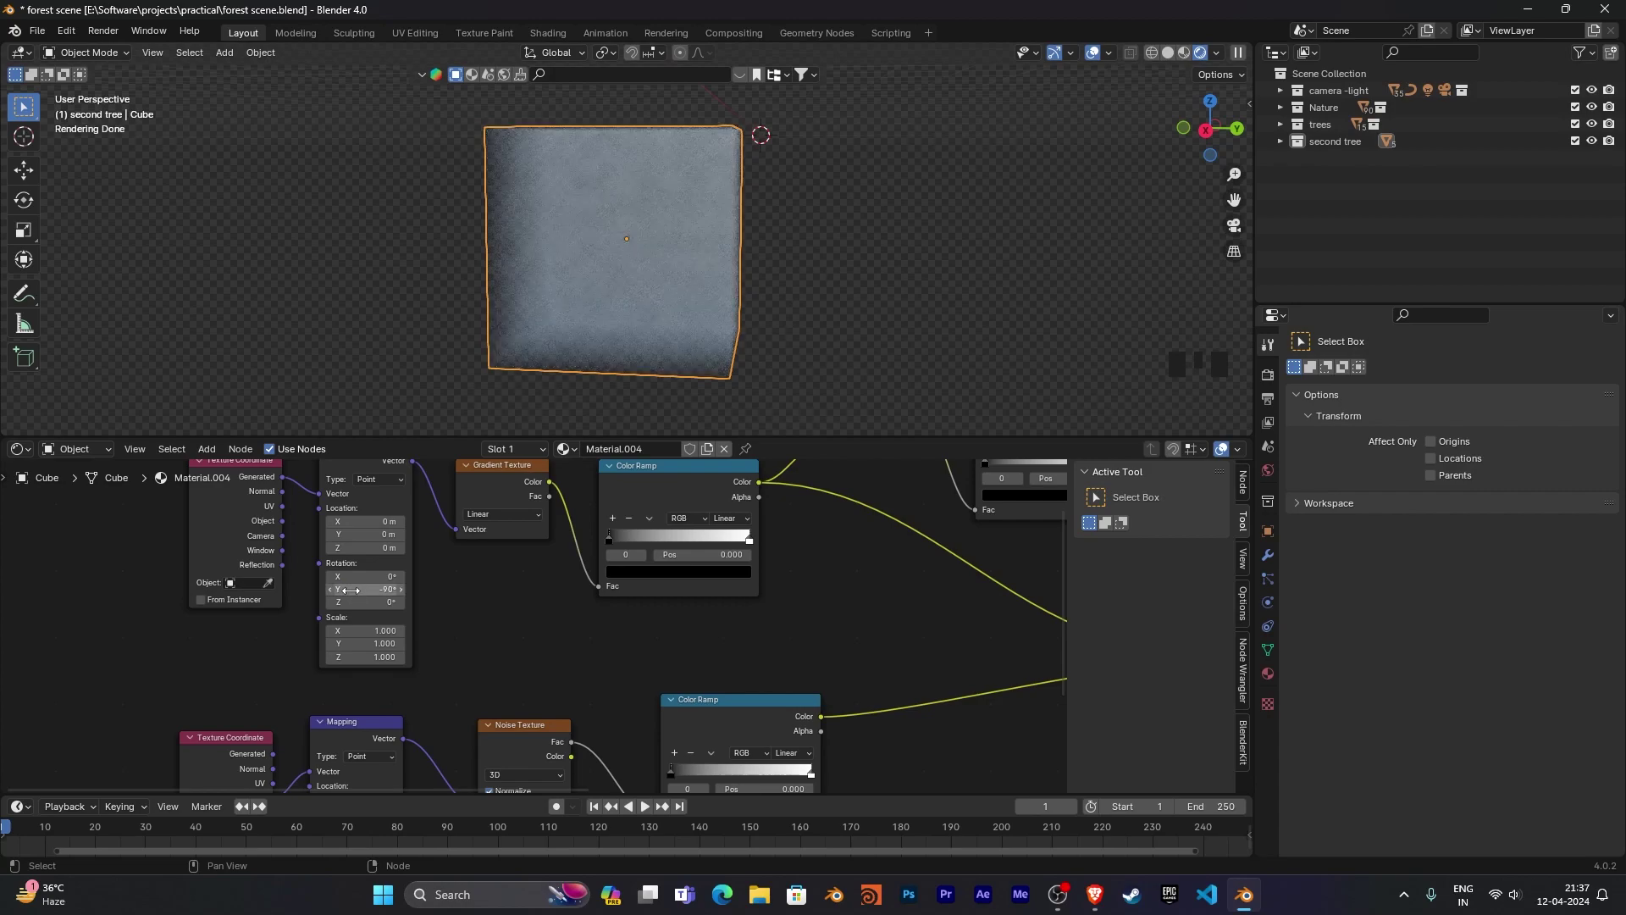
Wire the gradient Color Ramp through an Invert Color and second Color Ramp toward the Mix node.
drag(802, 309, 614, 547)
drag(614, 547, 754, 269)
drag(754, 269, 876, 306)
scroll(up, 3)
middle_click(876, 305)
scroll(up, 3)
drag(851, 310, 761, 521)
drag(761, 521, 884, 581)
drag(883, 581, 637, 491)
Connect the ramp chain into Mix Factor and A, the noise into B, and Mix Result into Multiply.
drag(638, 490, 610, 639)
drag(610, 638, 449, 595)
drag(449, 595, 768, 608)
drag(768, 608, 577, 720)
drag(577, 720, 701, 536)
drag(701, 536, 519, 628)
drag(519, 627, 610, 678)
drag(609, 677, 707, 630)
drag(708, 630, 613, 762)
drag(613, 761, 627, 712)
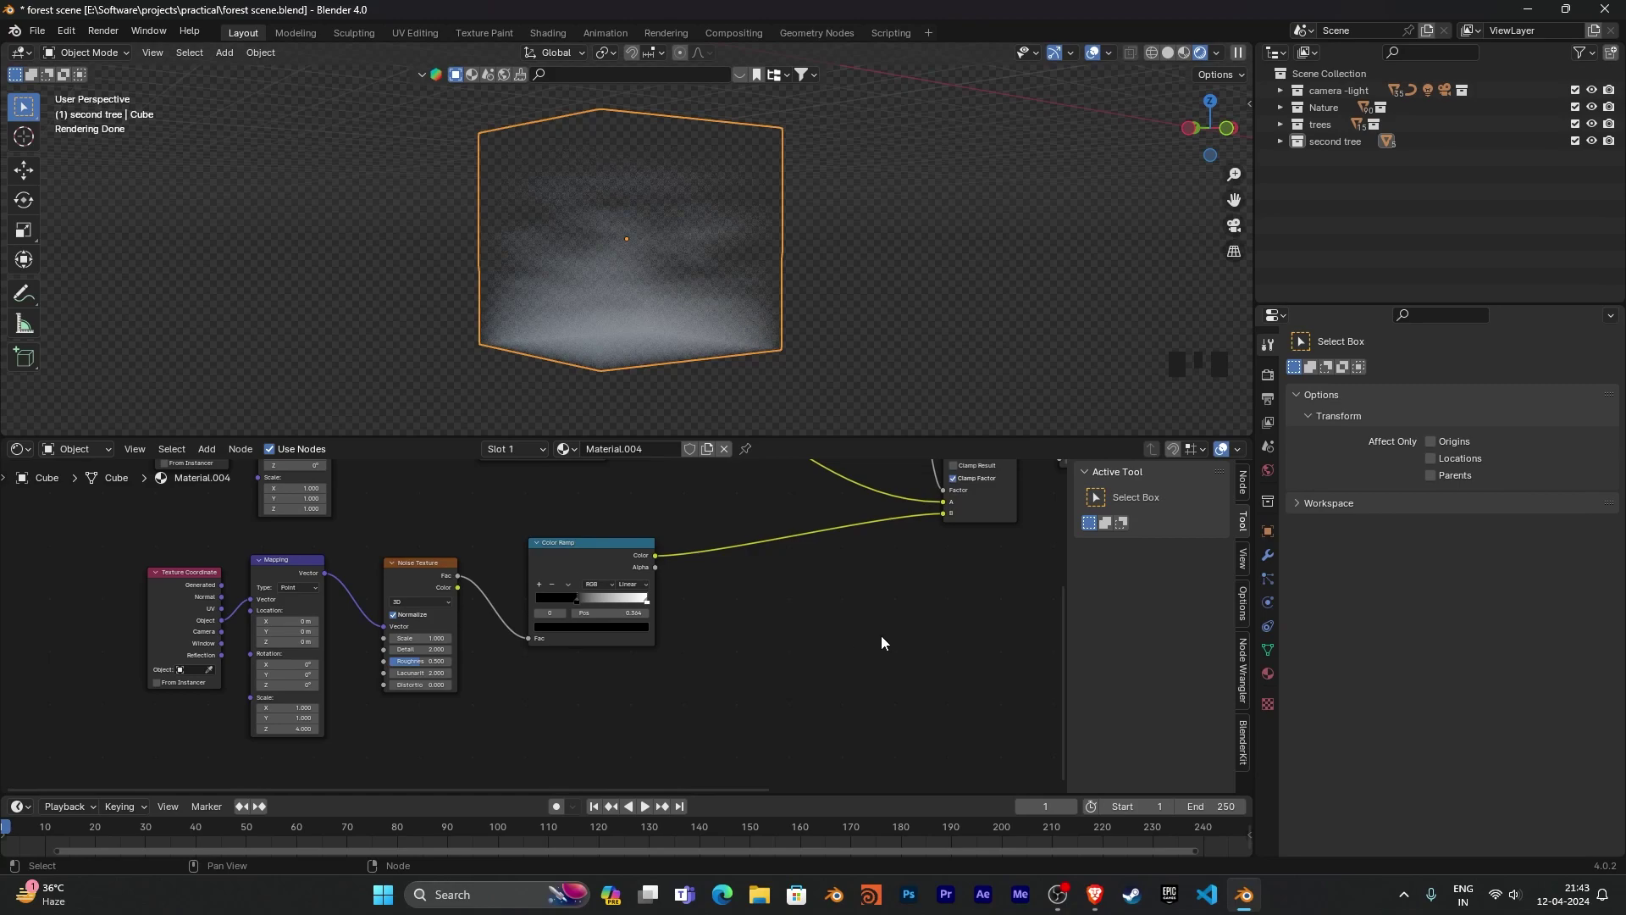
drag(918, 611, 793, 560)
click(794, 560)
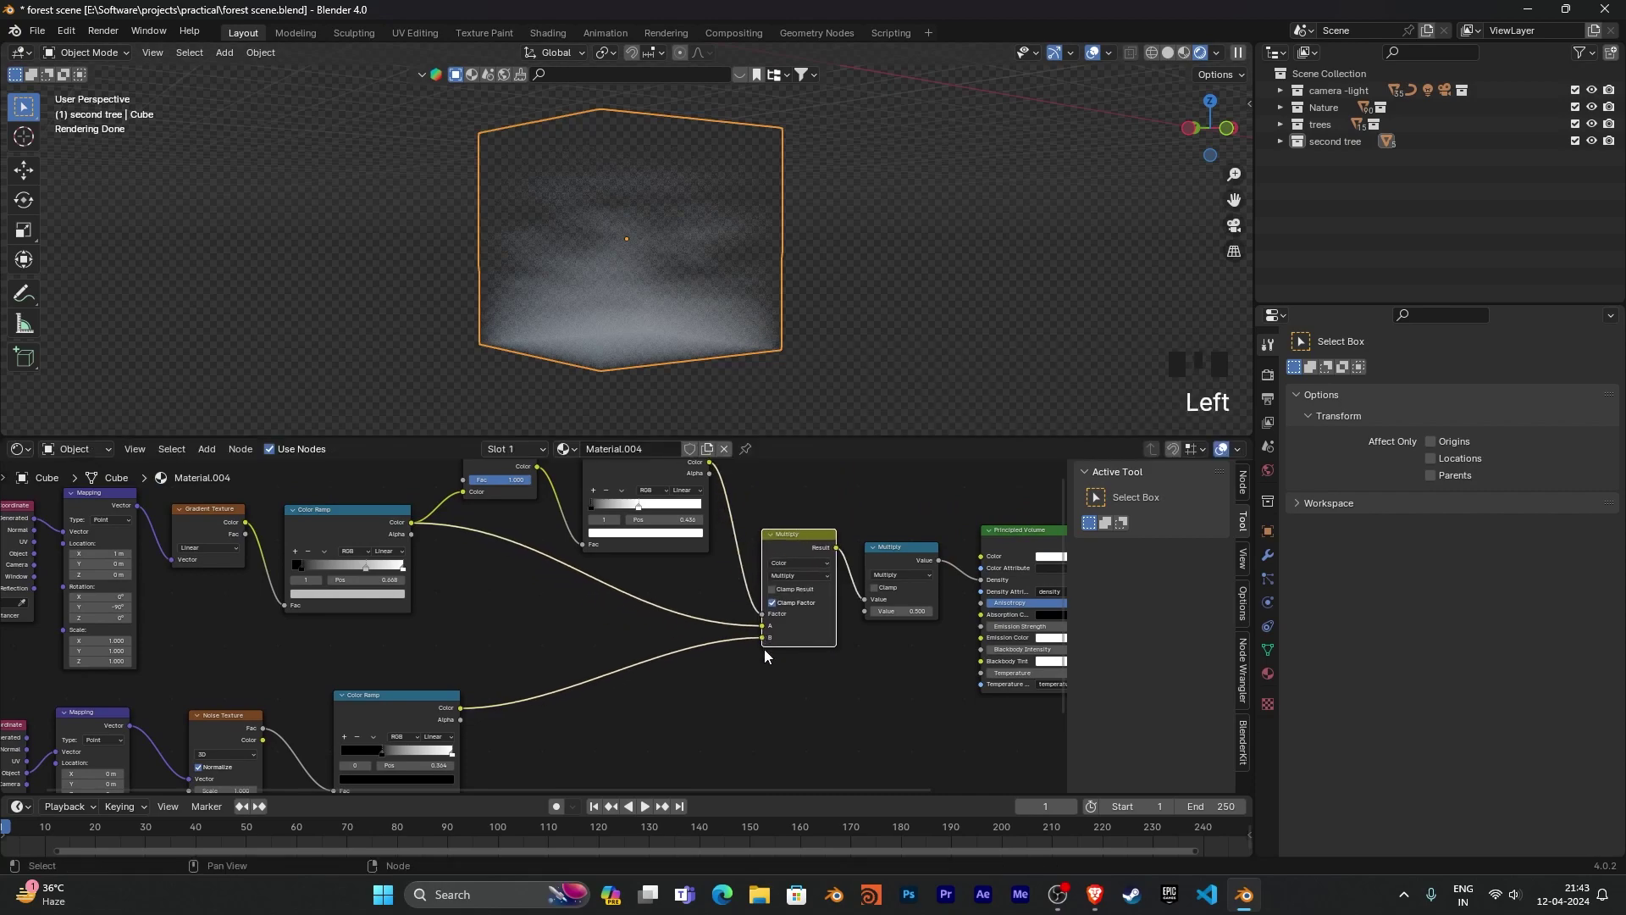
drag(795, 707, 760, 627)
drag(760, 627, 769, 730)
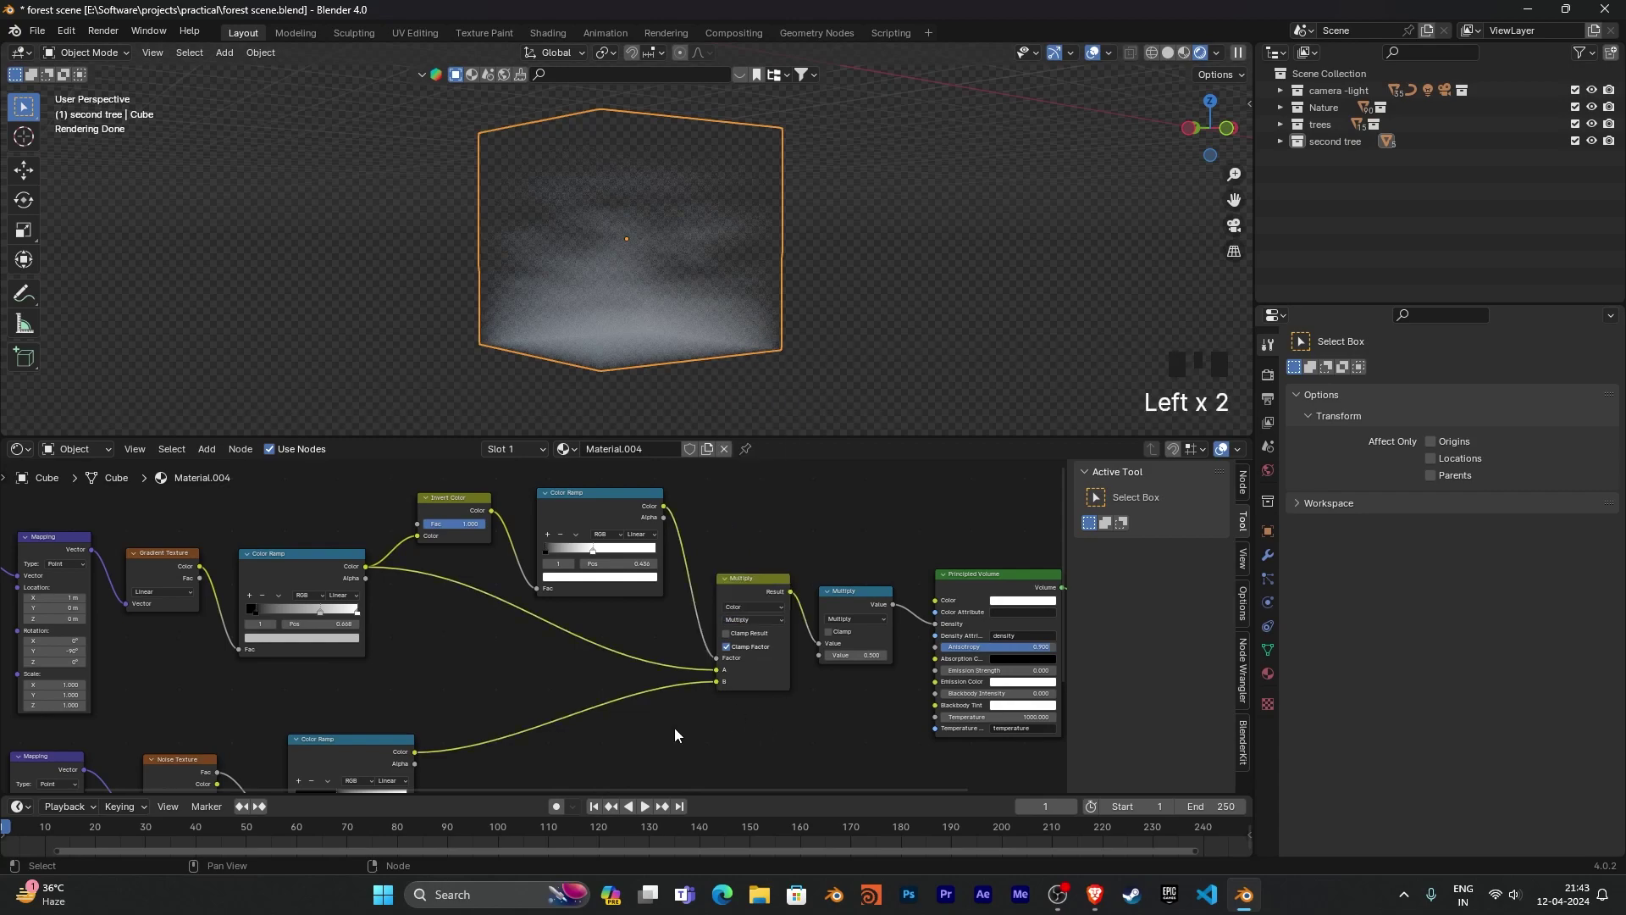
drag(688, 737, 755, 736)
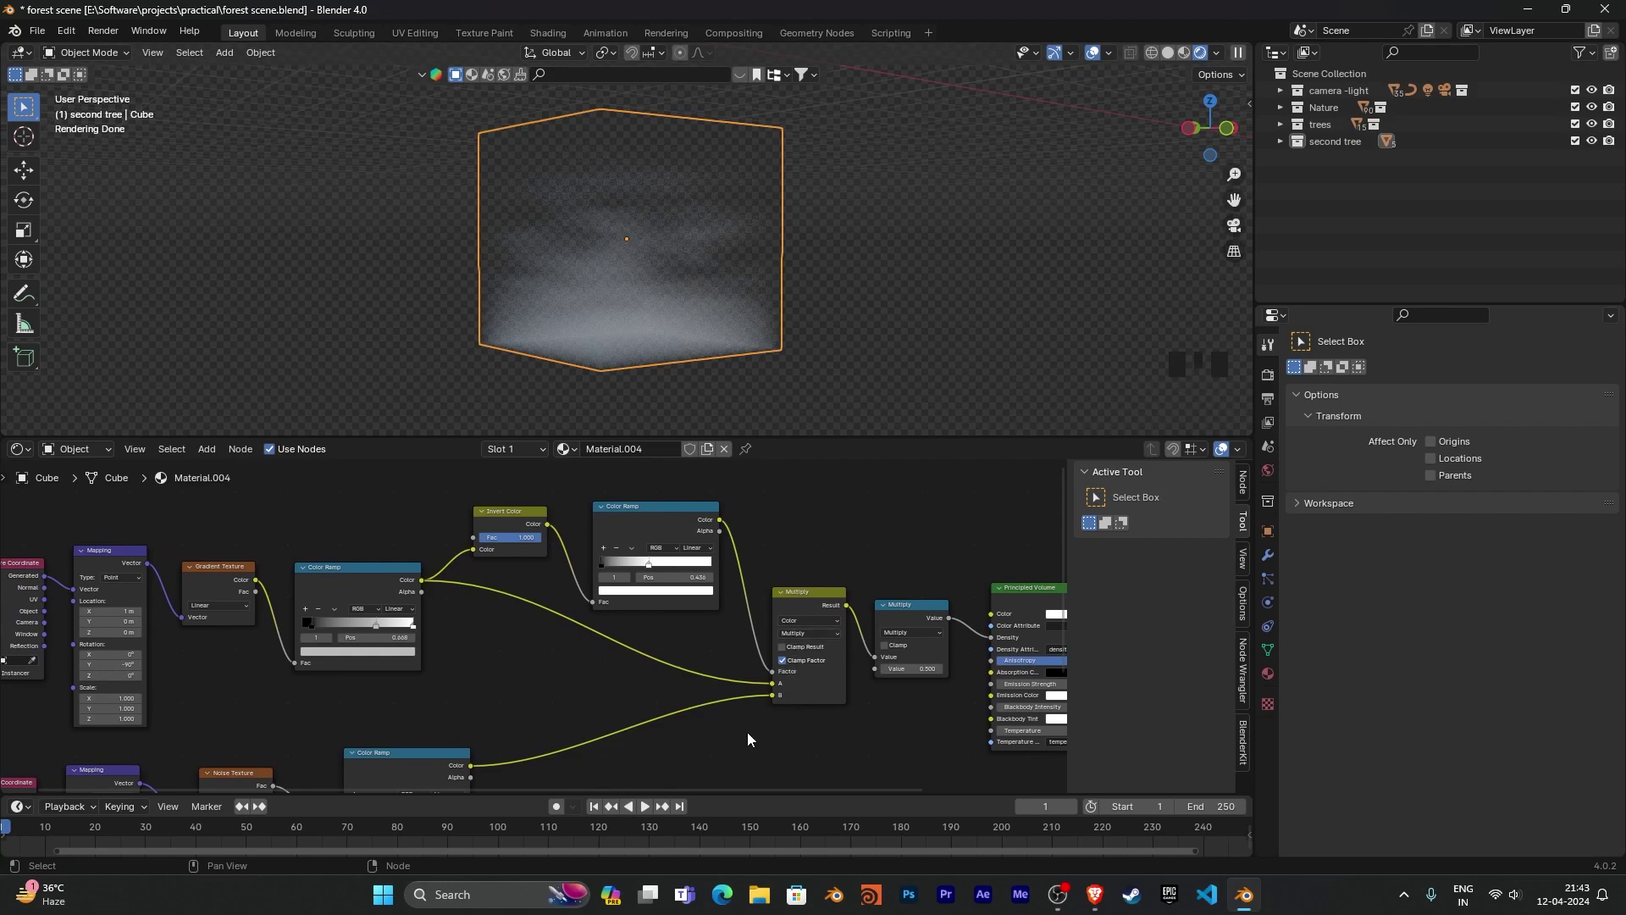
drag(754, 736, 594, 693)
scroll(up, 3)
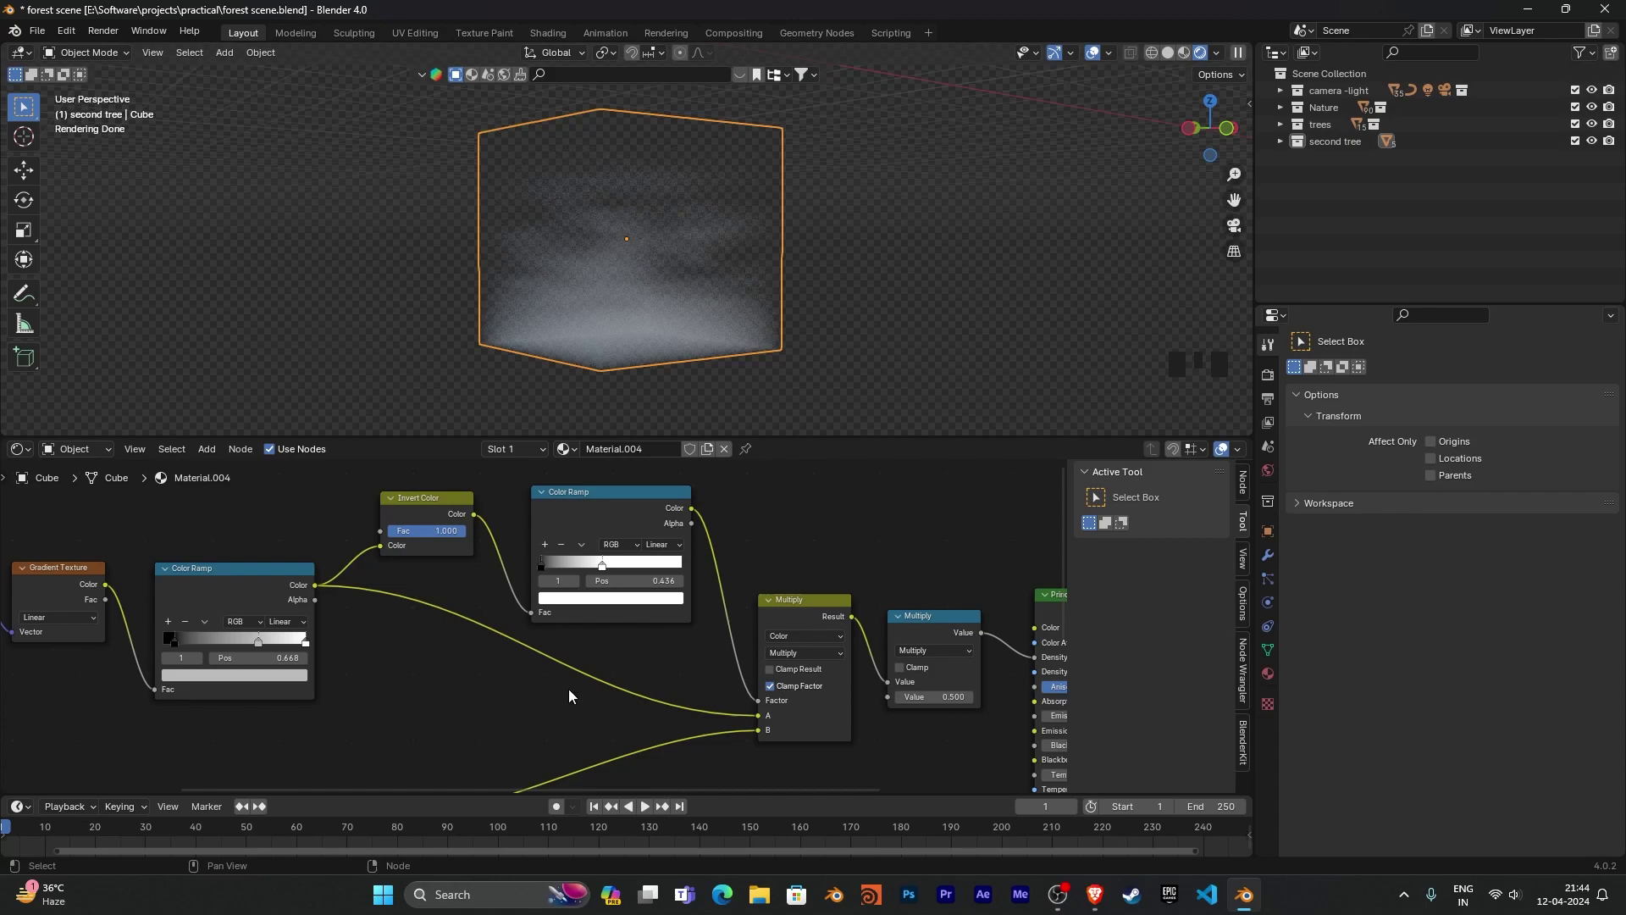
scroll(down, 3)
drag(510, 732, 858, 725)
drag(863, 726, 662, 648)
scroll(up, 3)
scroll(down, 3)
scroll(up, 3)
scroll(down, 3)
drag(792, 649, 994, 602)
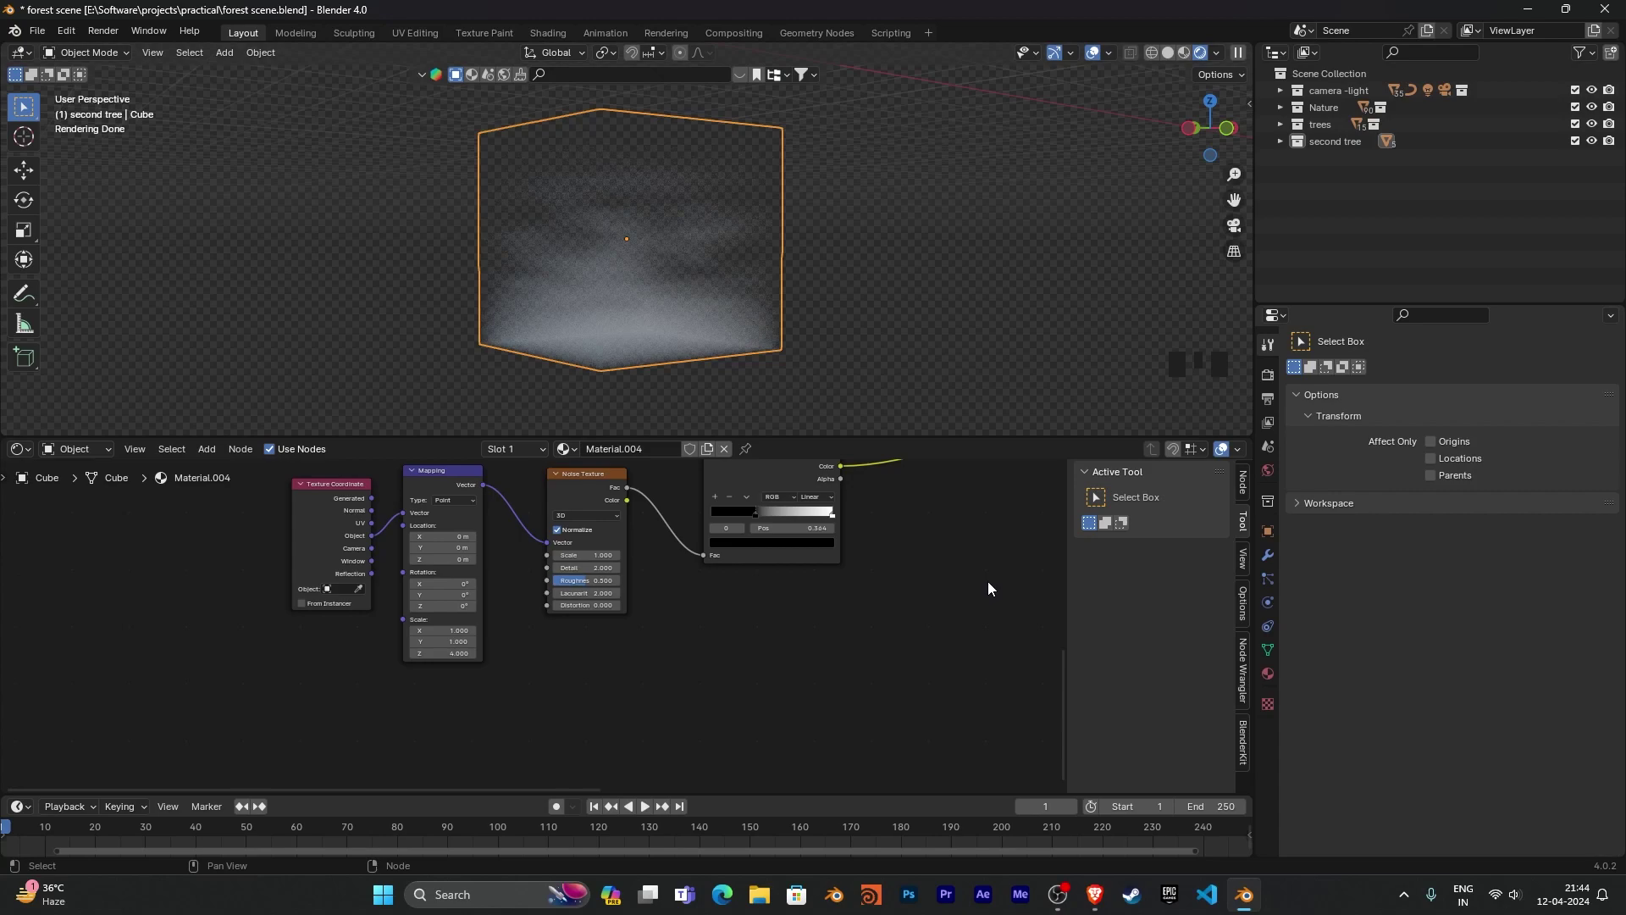
Pan the node editor to bring the noise texture and ramp nodes into view.
drag(992, 587, 393, 673)
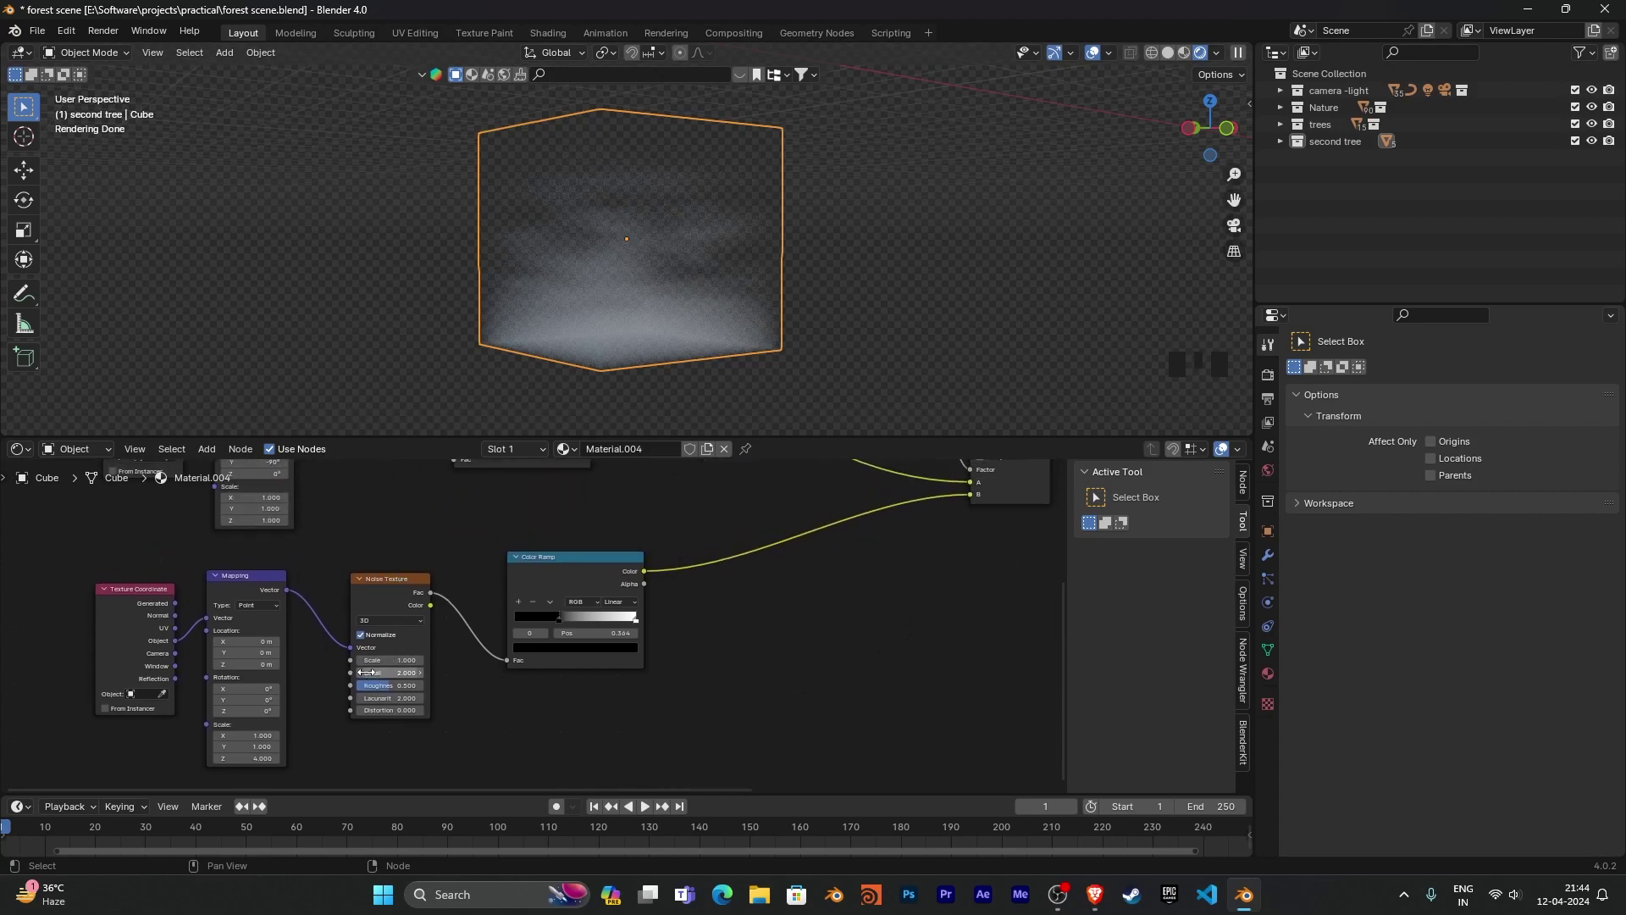
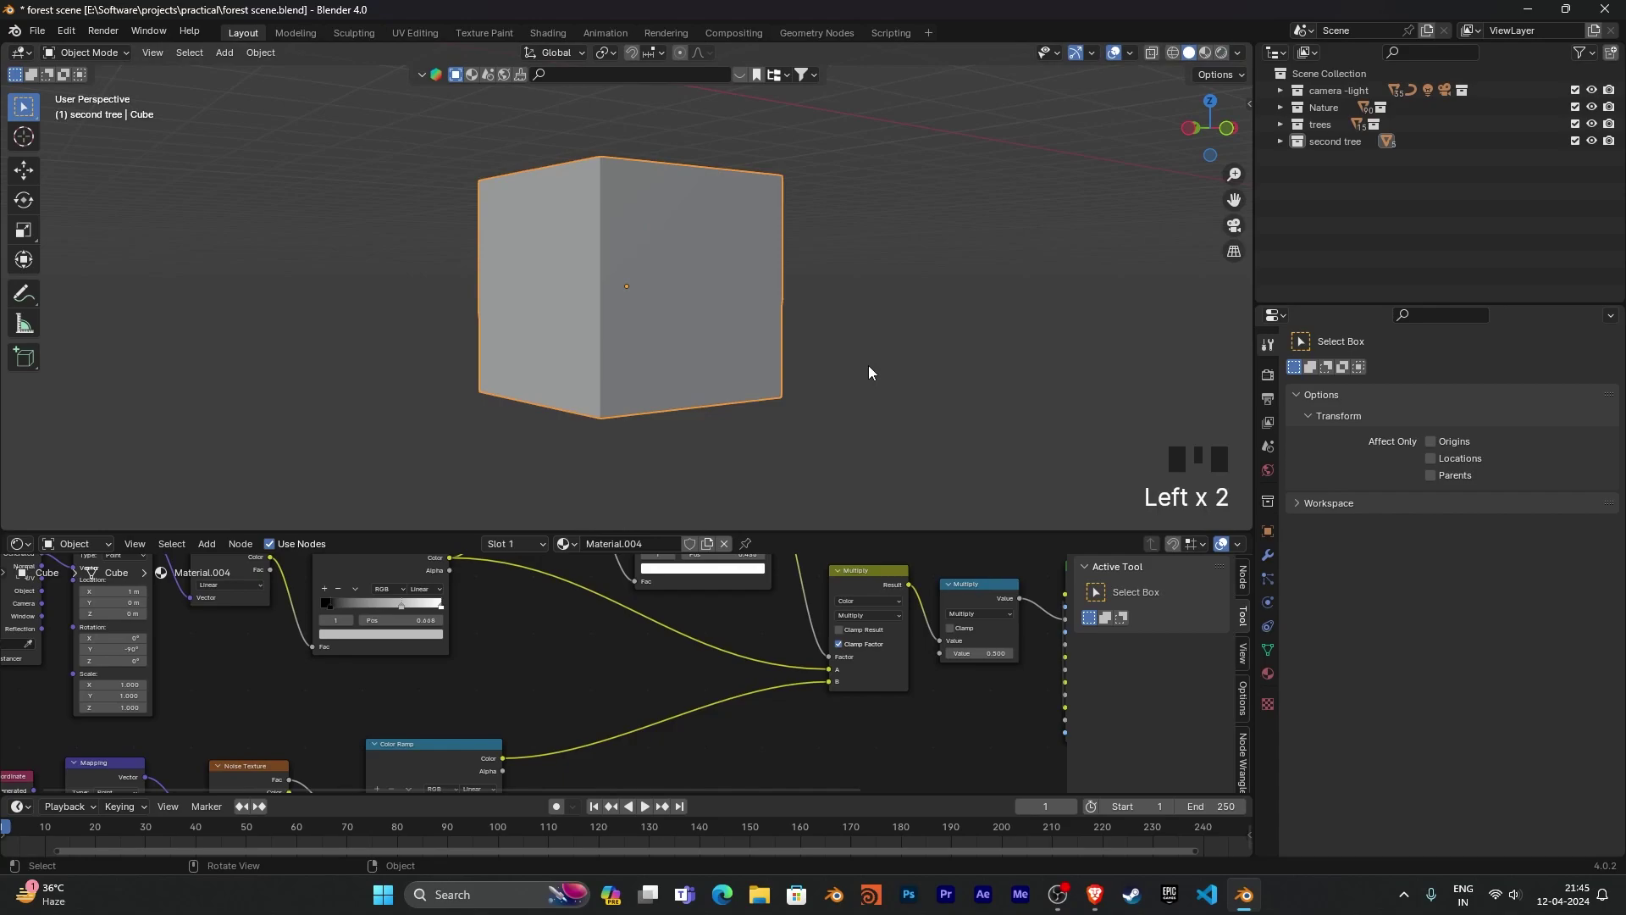
Unhide all objects with Alt+H and pull the view back over the snowy forest and trees.
key(alt+h)
drag(681, 234, 850, 427)
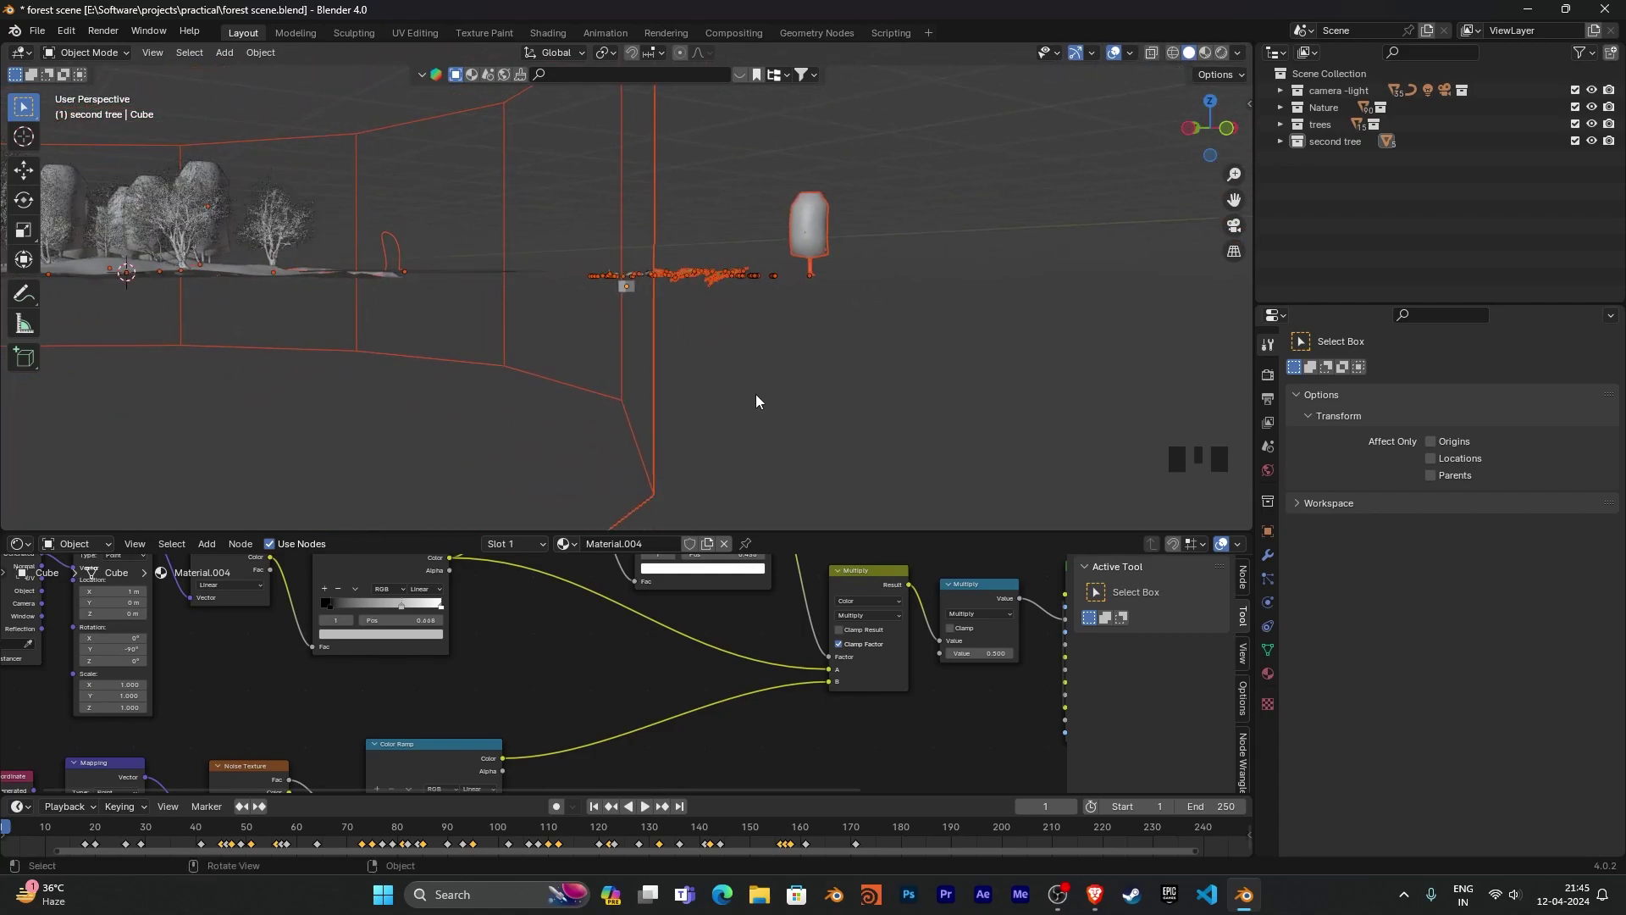
click(779, 339)
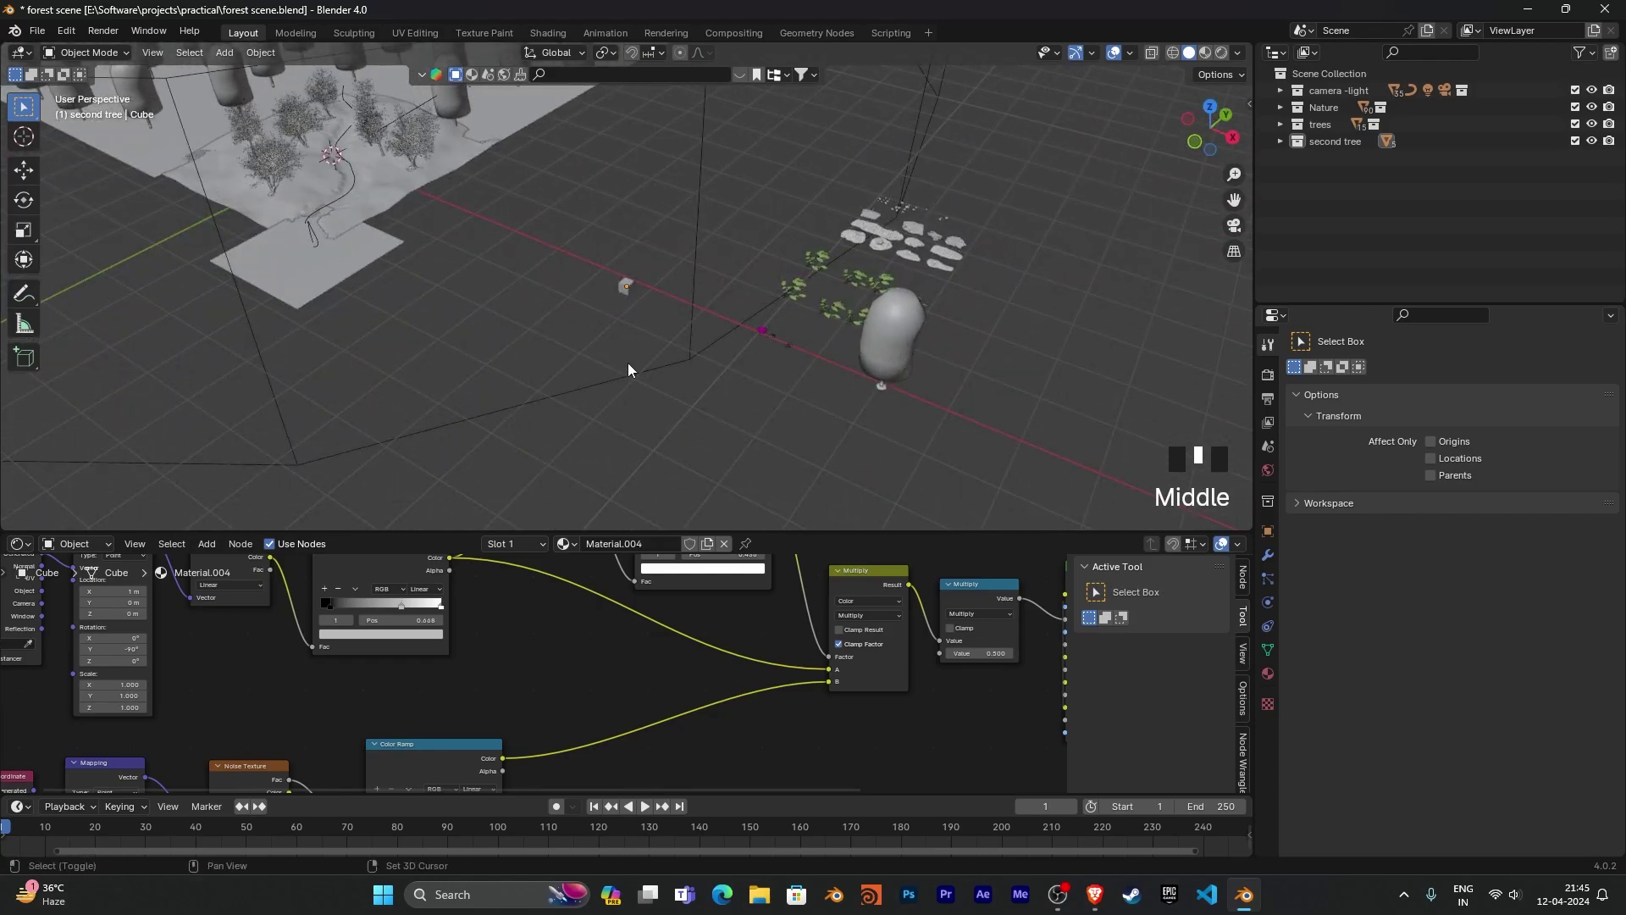